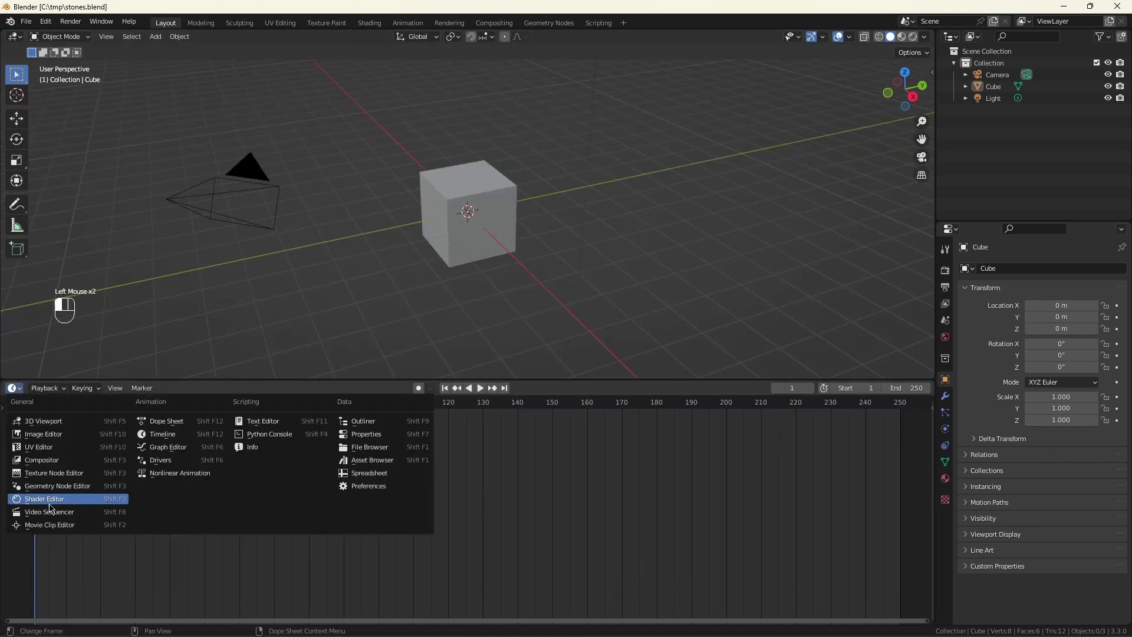
- Start a new geometry node tree on the Cube and remove the Group Input node
left_click(469, 387)
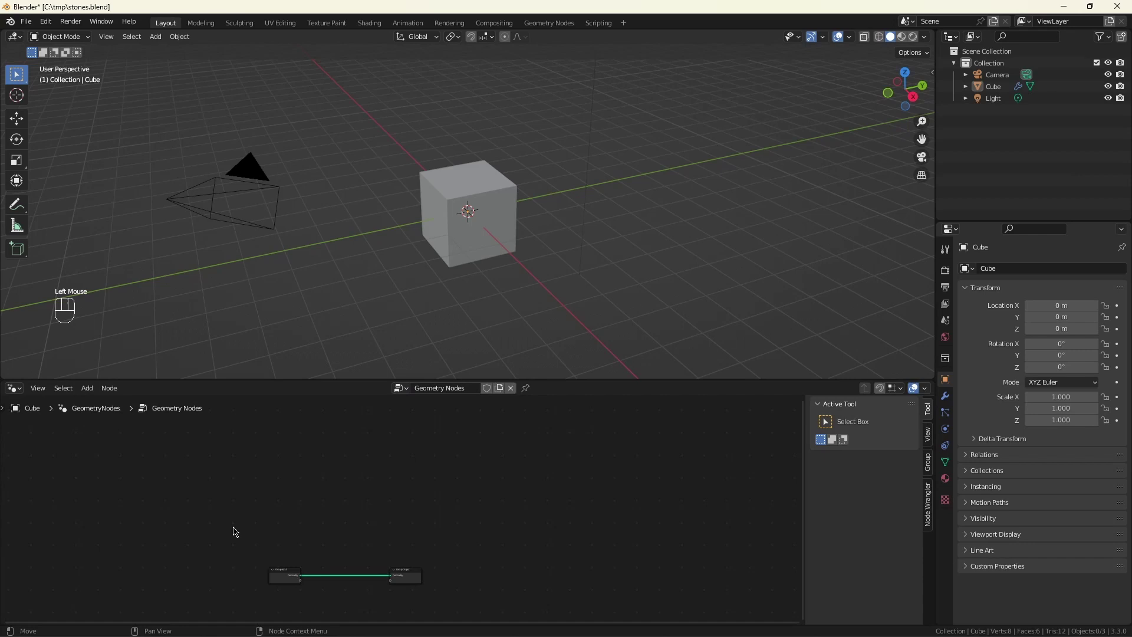
left_click_drag(252, 522, 322, 608)
key("x")
scroll("up", 3)
scroll("down", 3)
scroll("down", 3)
- Add a Grid node (10 m by 10 m, 40 vertices per side) and feed its Mesh to Group Output
key("shift+a")
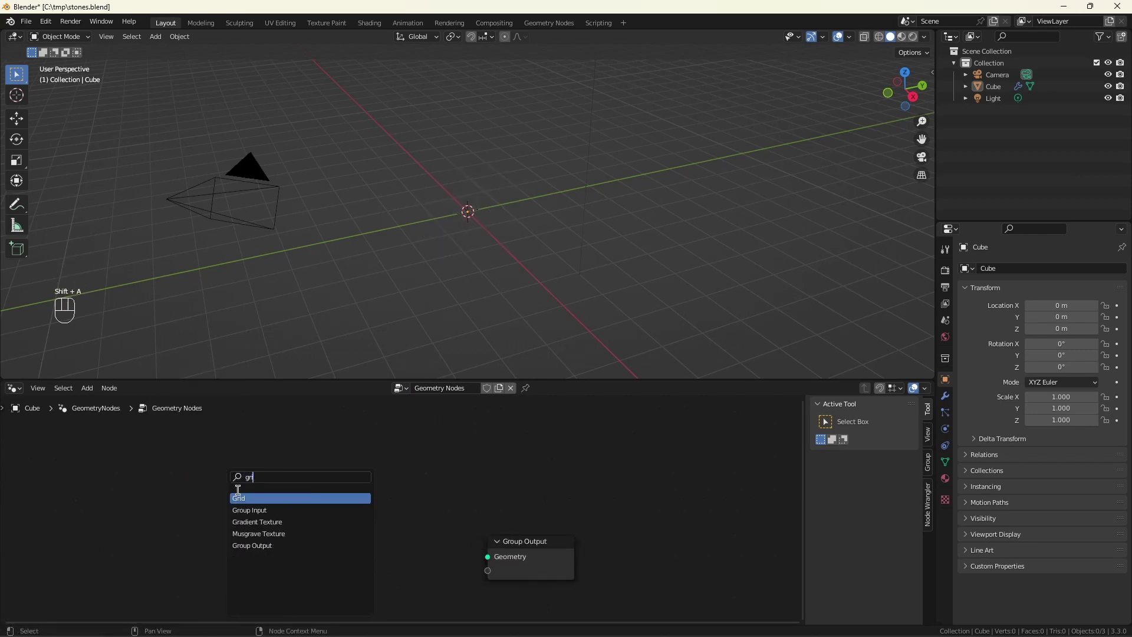
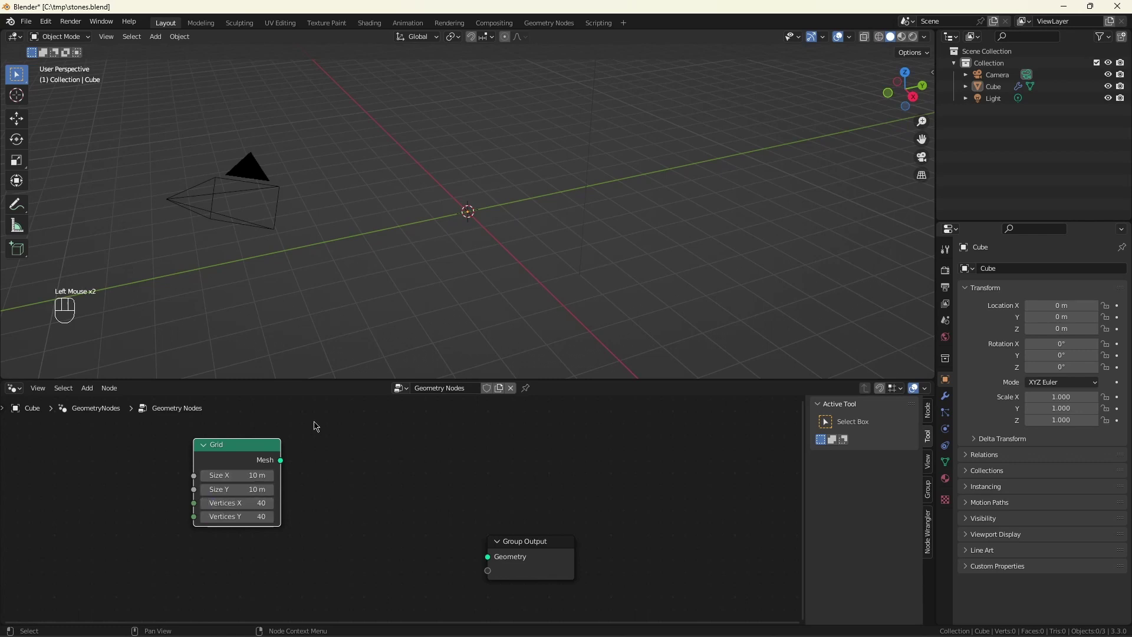
left_click_drag(289, 466, 524, 515)
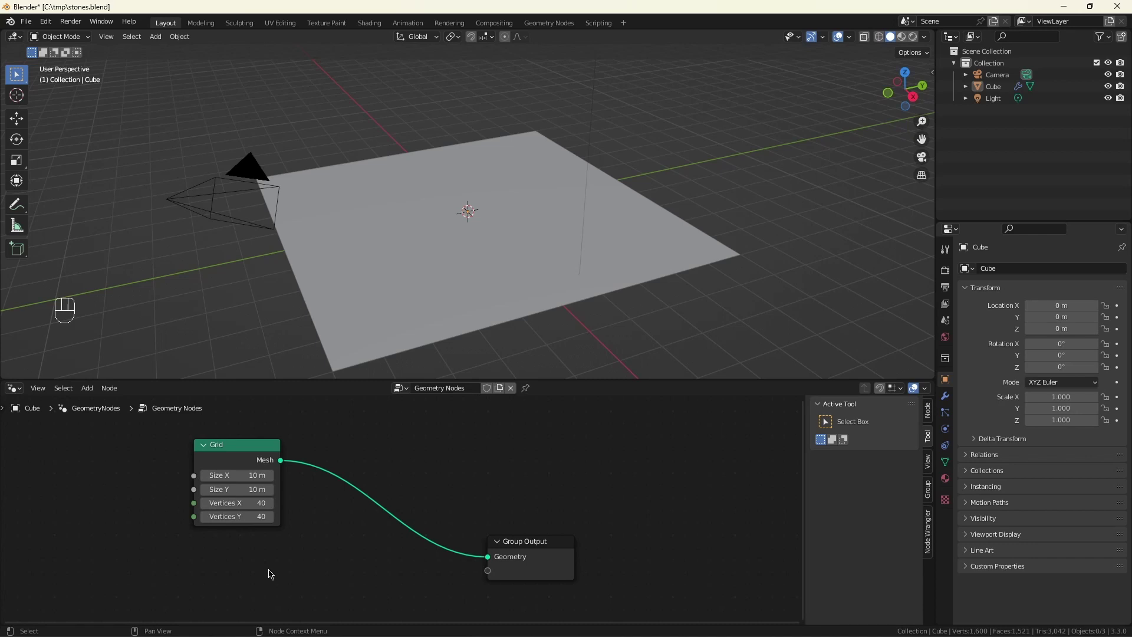
- Add a Noise Texture feeding a Math Subtract node to centre the noise values
scroll("down", 3)
scroll("up", 3)
key("shift+a")
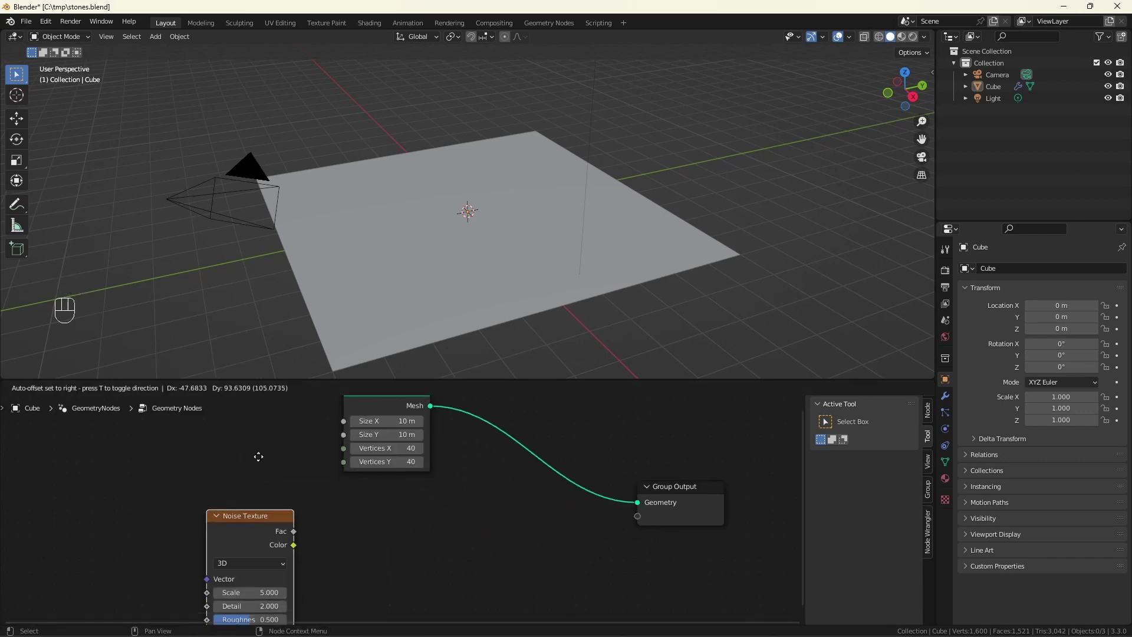
scroll("up", 3)
left_click_drag(315, 502, 350, 512)
left_click(364, 505)
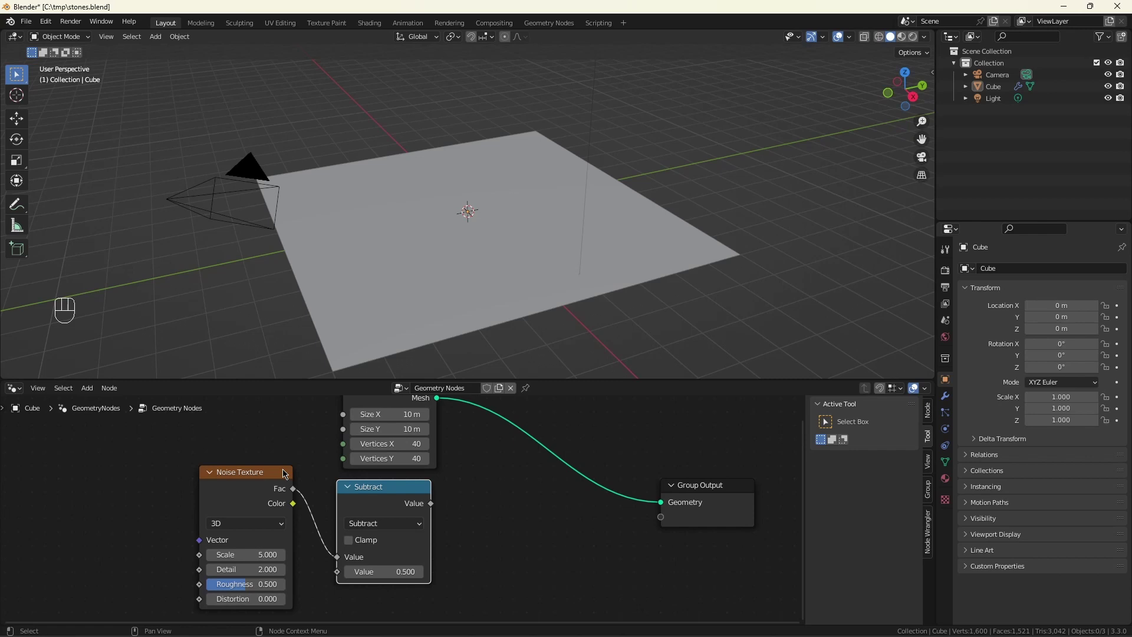
key("shift+a")
left_click(526, 534)
- Add a Vector Math Multiply node taking the subtract result, with Z factor 1
key("shift+a")
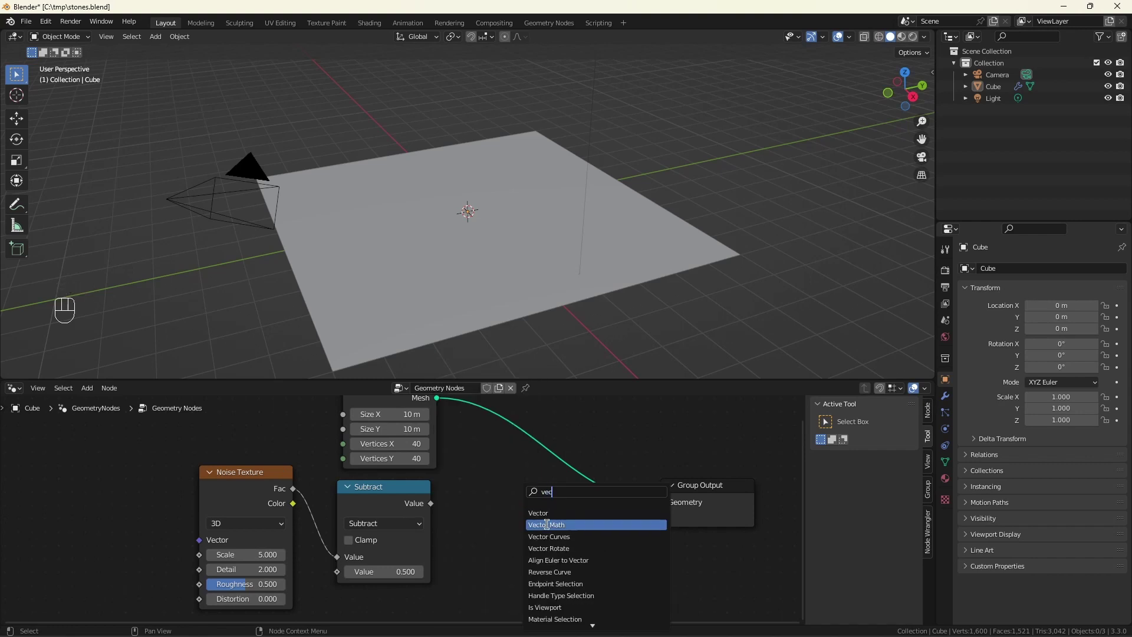
left_click(520, 518)
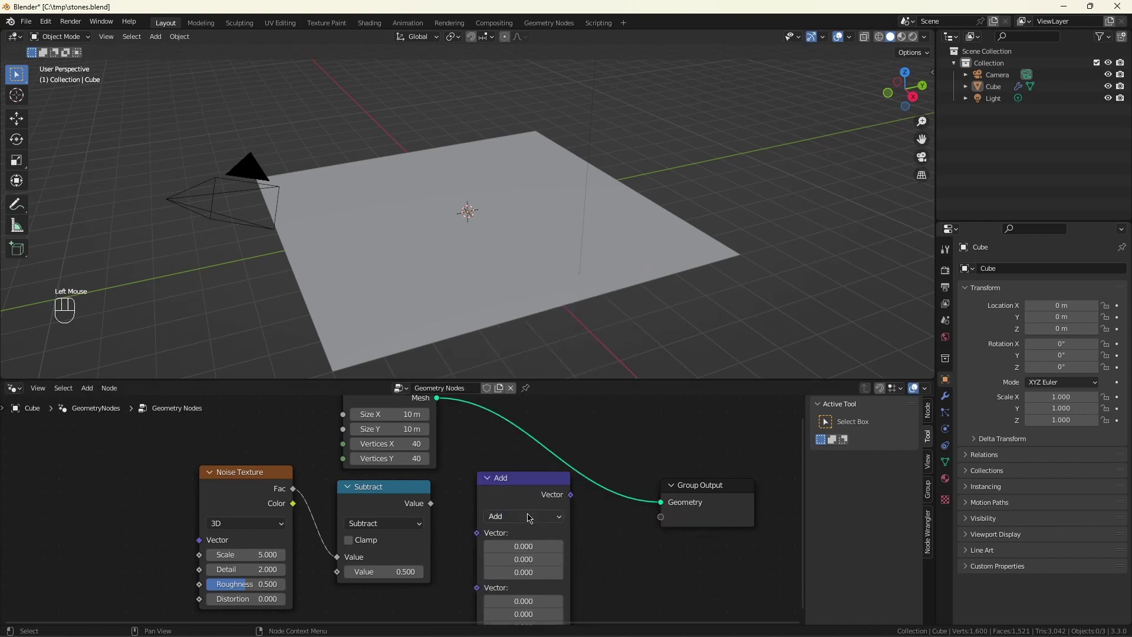
left_click(539, 470)
scroll("down", 3)
scroll("down", 3)
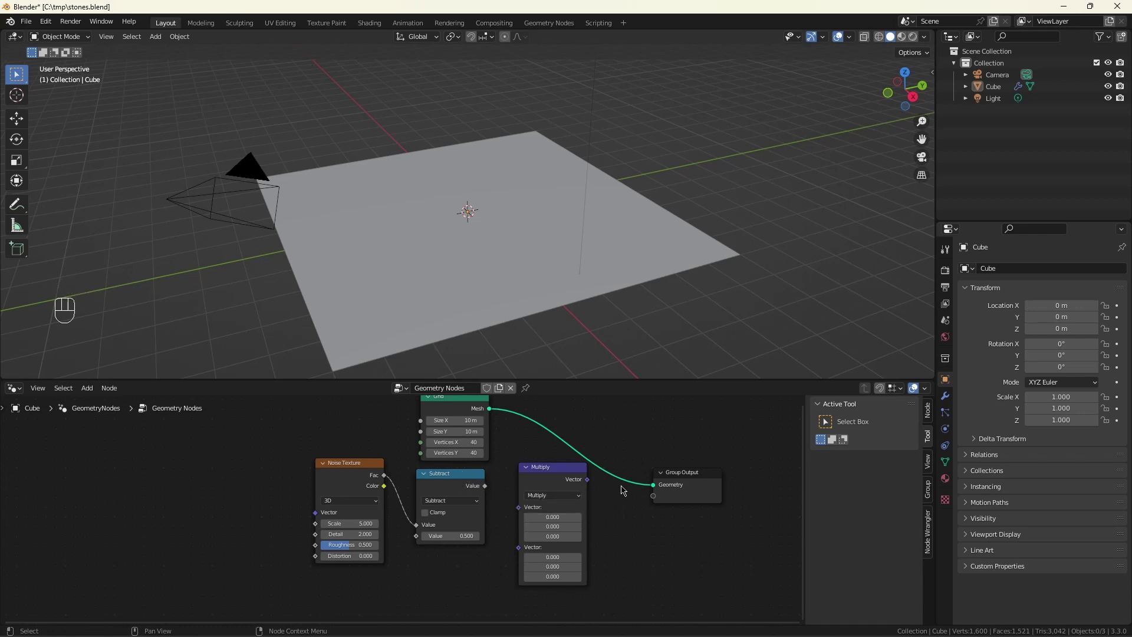
left_click(691, 473)
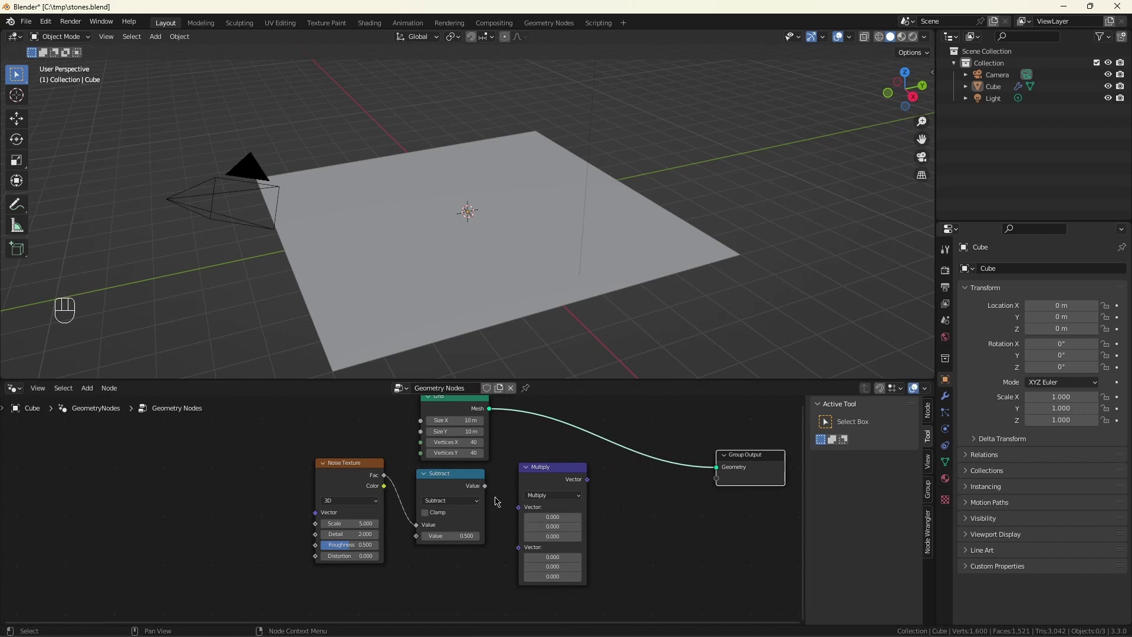
left_click(520, 505)
left_click(555, 547)
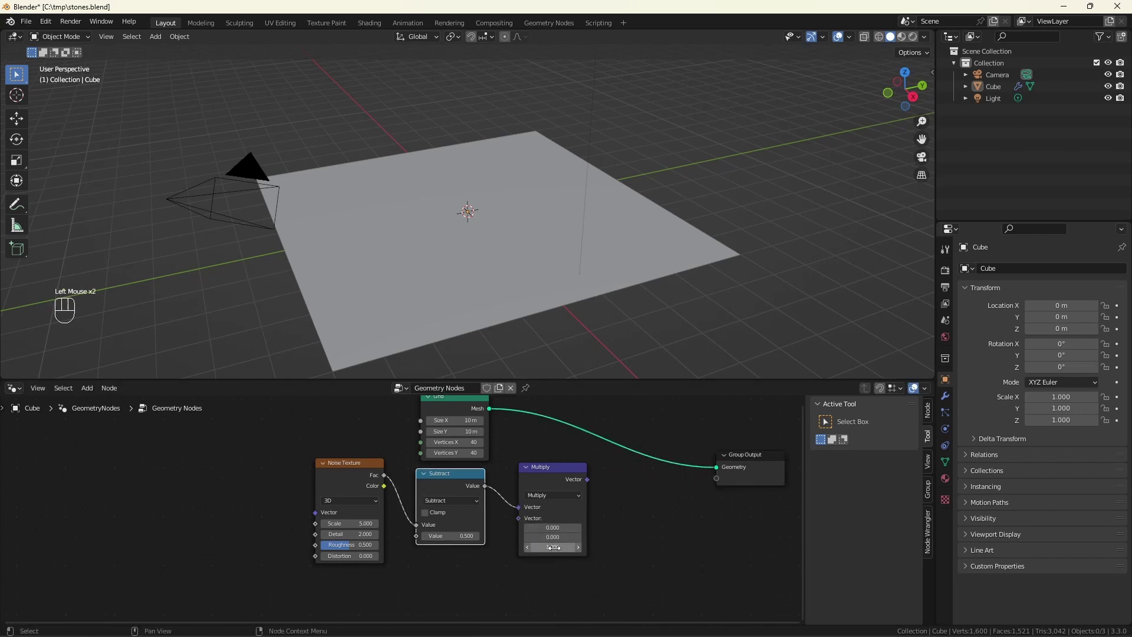
key("shift+a")
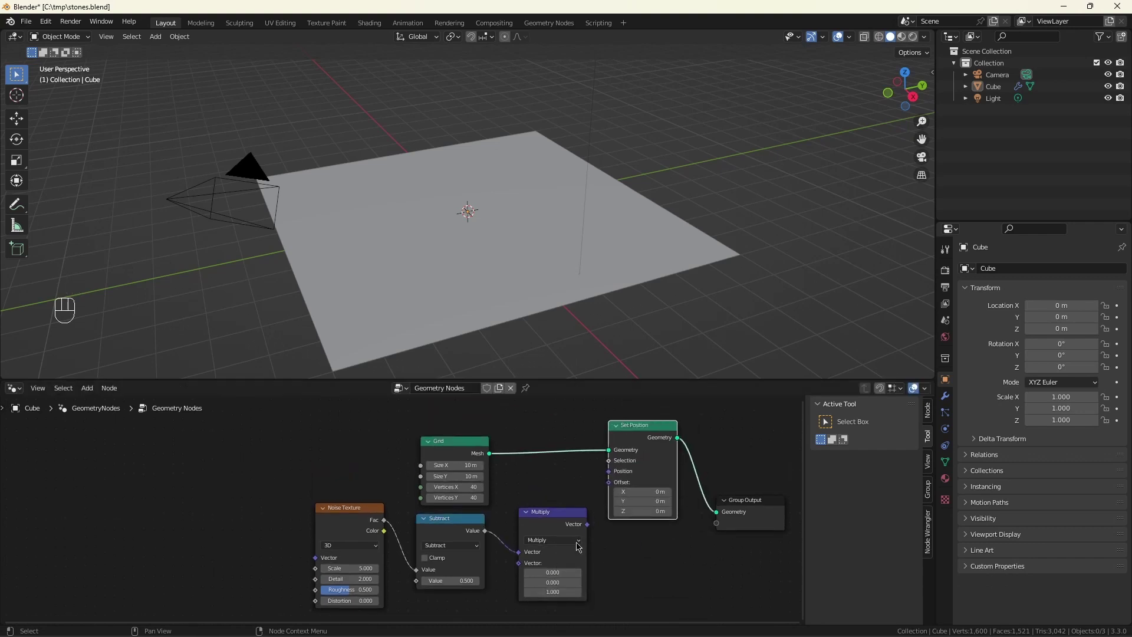
- Offset the grid via Set Position with the multiplied vector, then add Set Shade Smooth
left_click_drag(589, 524, 628, 494)
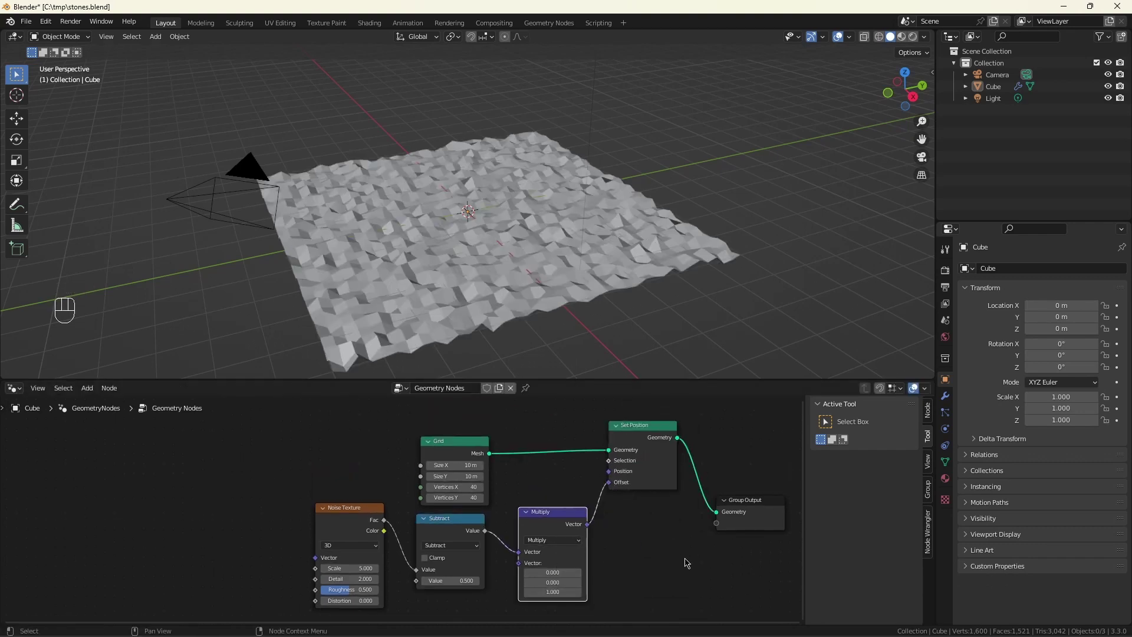
key("shift+a")
key("o")
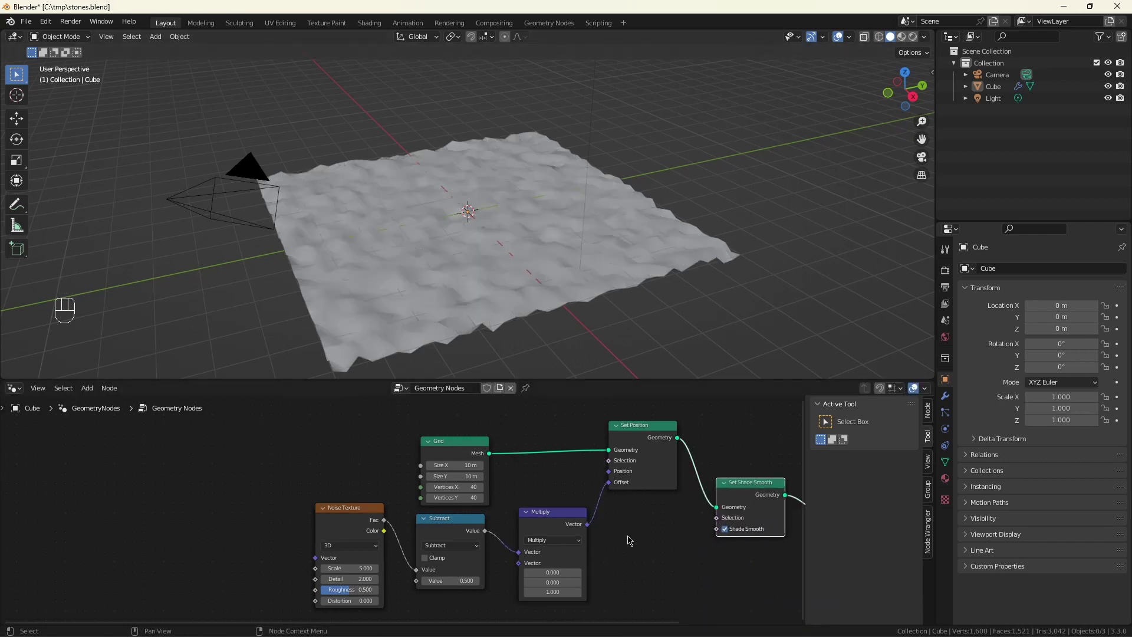
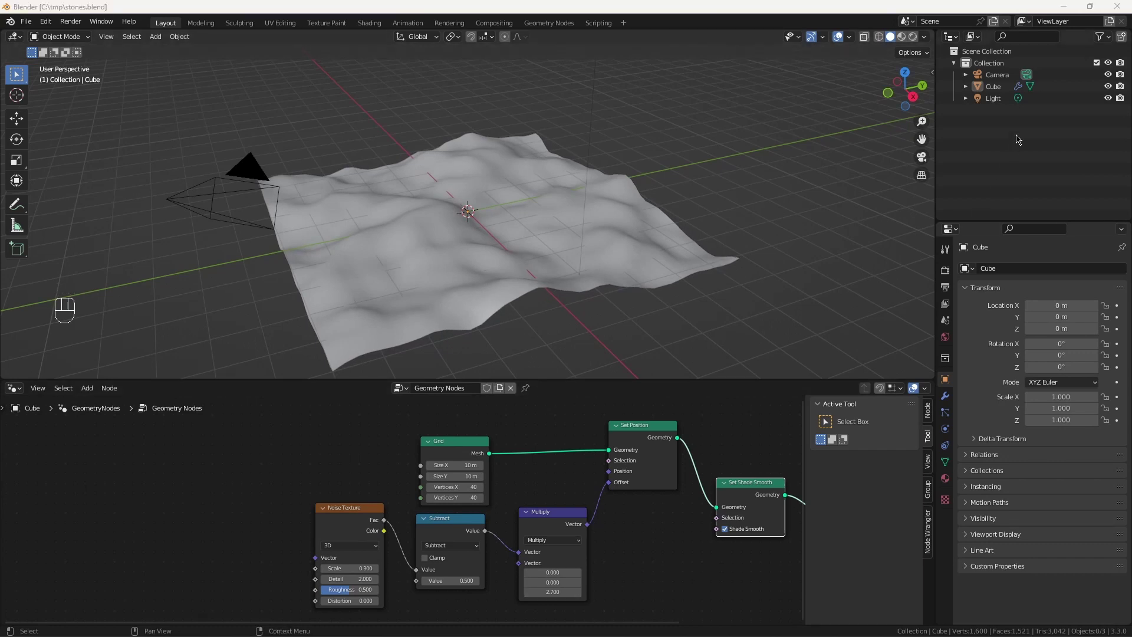
- Select the Cube in the Outliner and start renaming it Terrain
left_click(1000, 90)
left_click(995, 85)
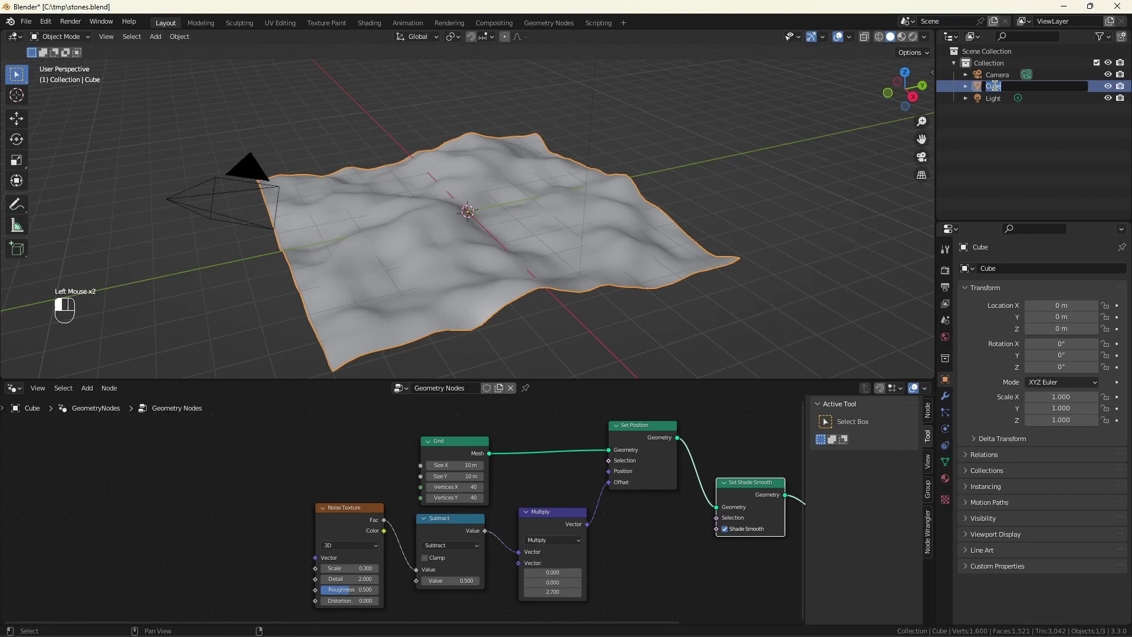
- From top view, add a Bezier curve, draw the path strokes over the terrain, and rename it path
key("r")
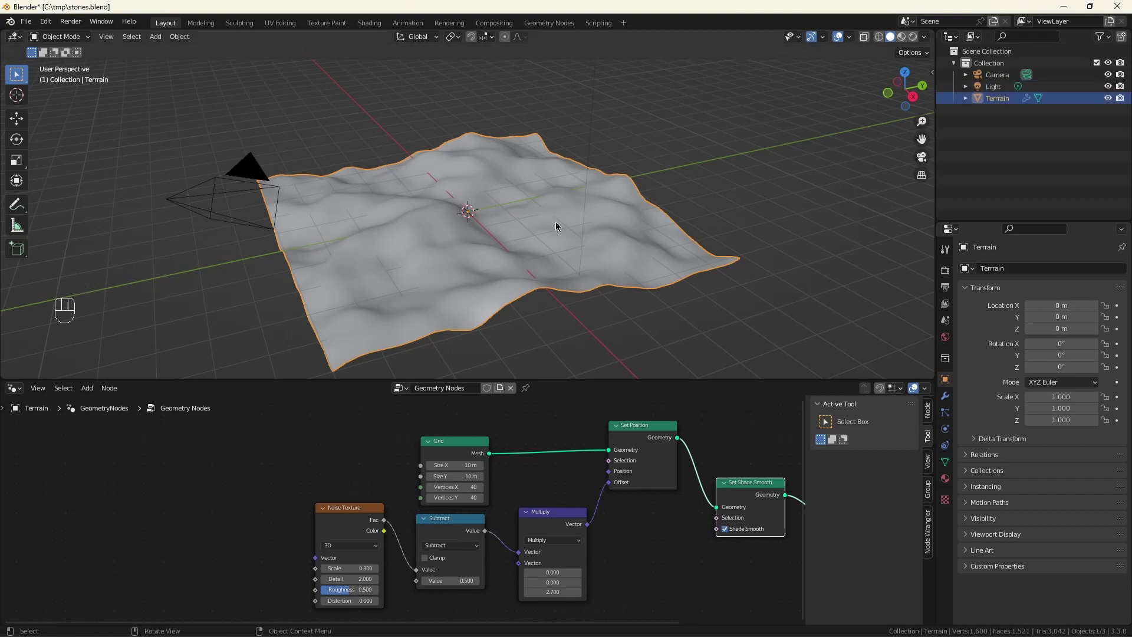
key("KP_7")
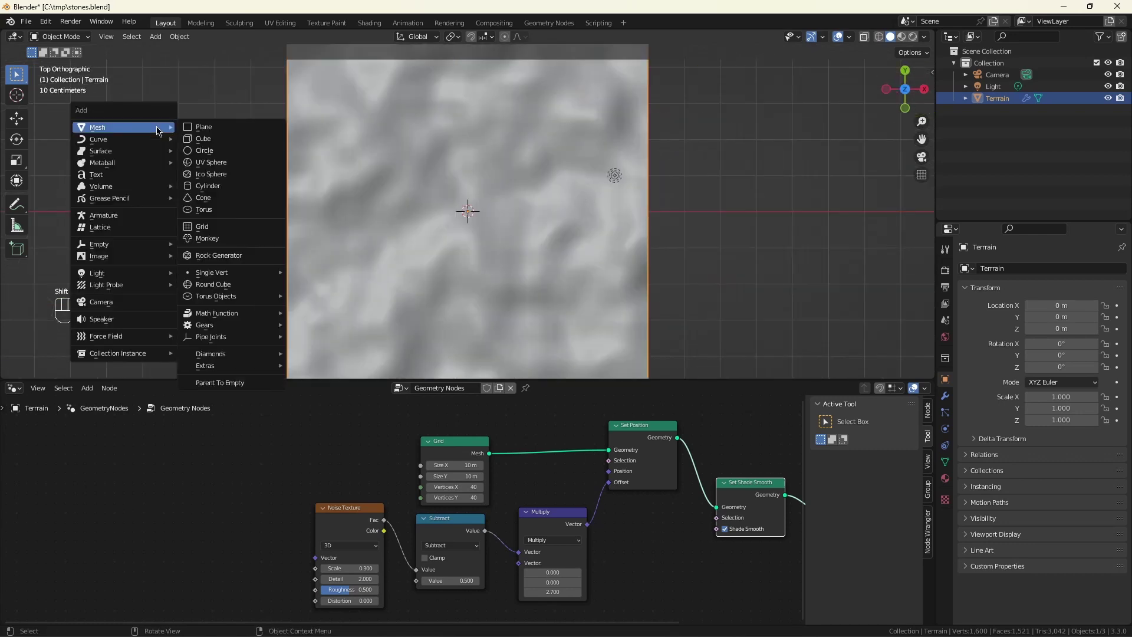
key("a")
key("Tab")
key("Delete")
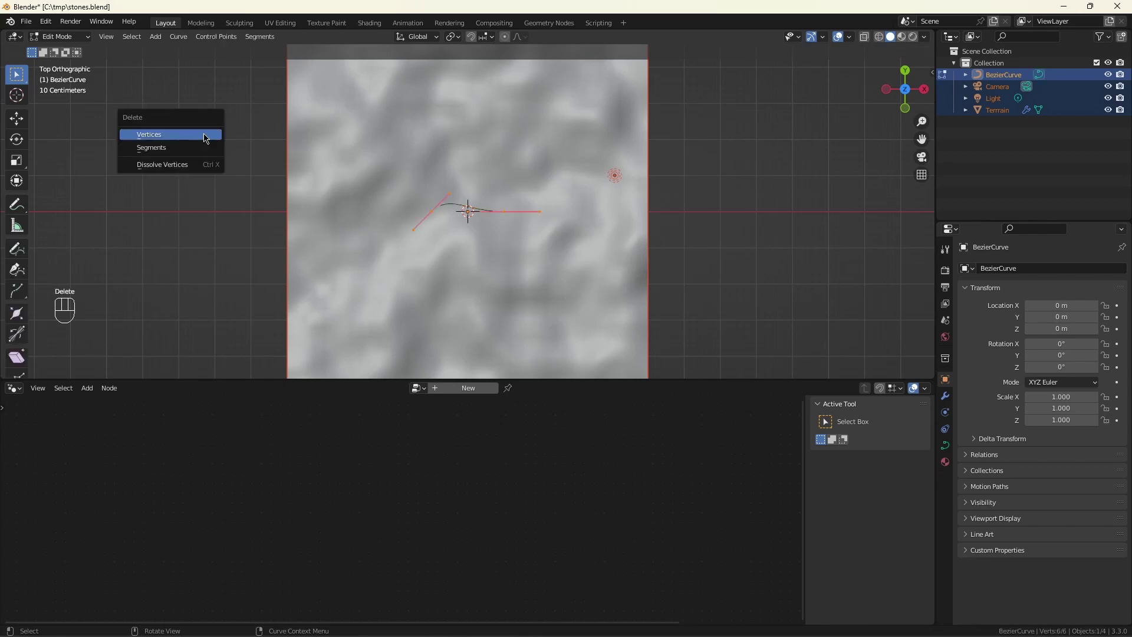
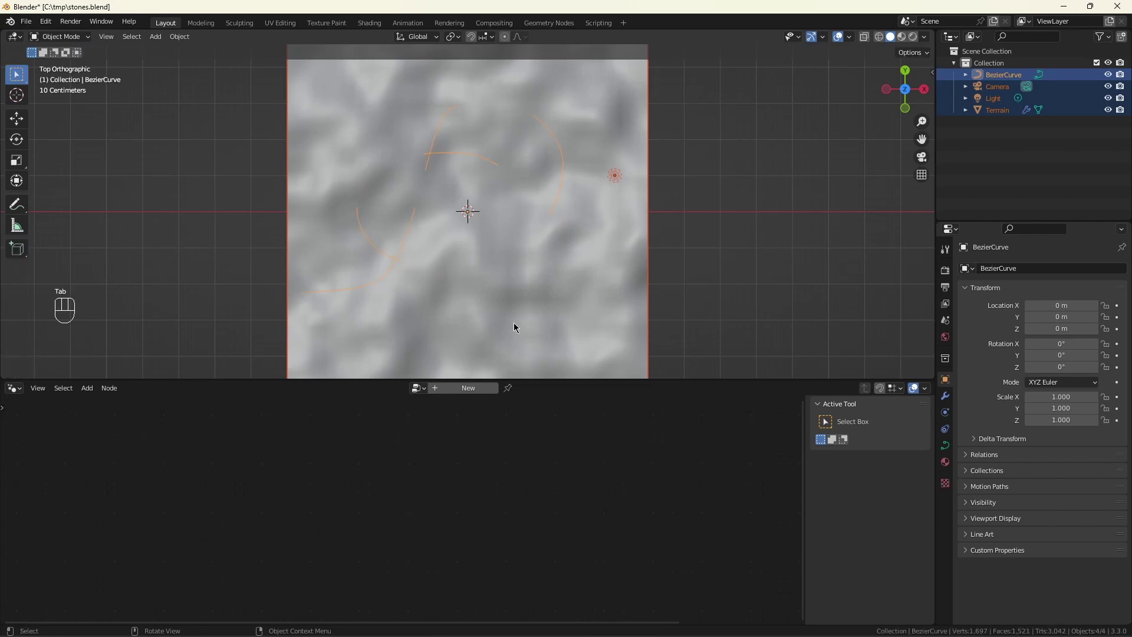
double_click(1011, 76)
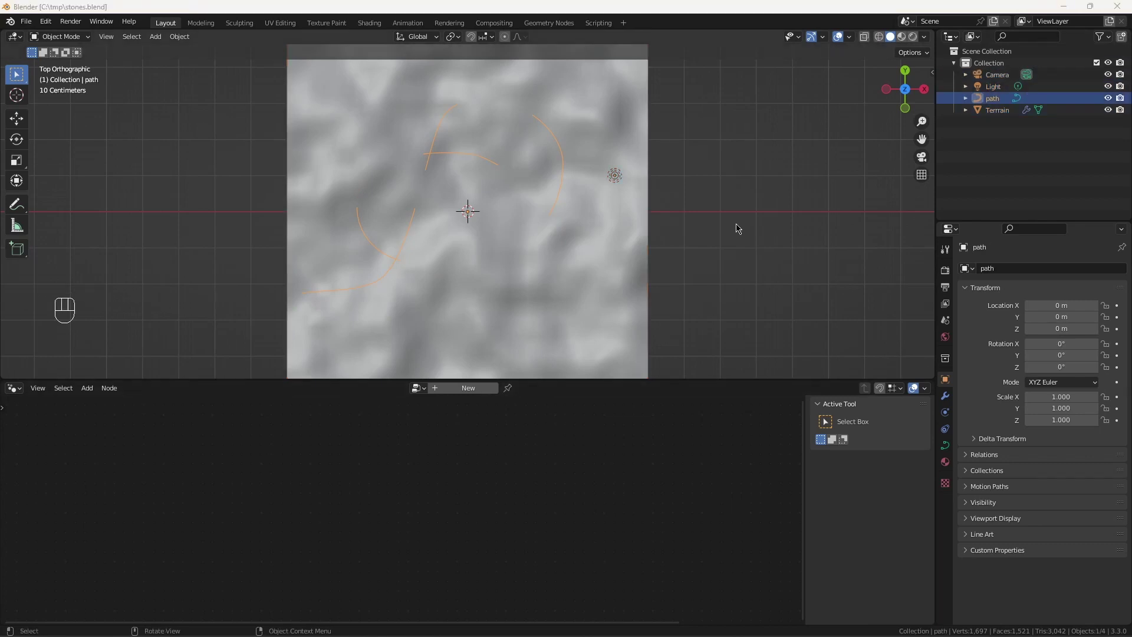
- Add a Rock Generator mesh and generate ten rocks, rock through rock.009, at the origin
left_click(735, 214)
key("shift+a")
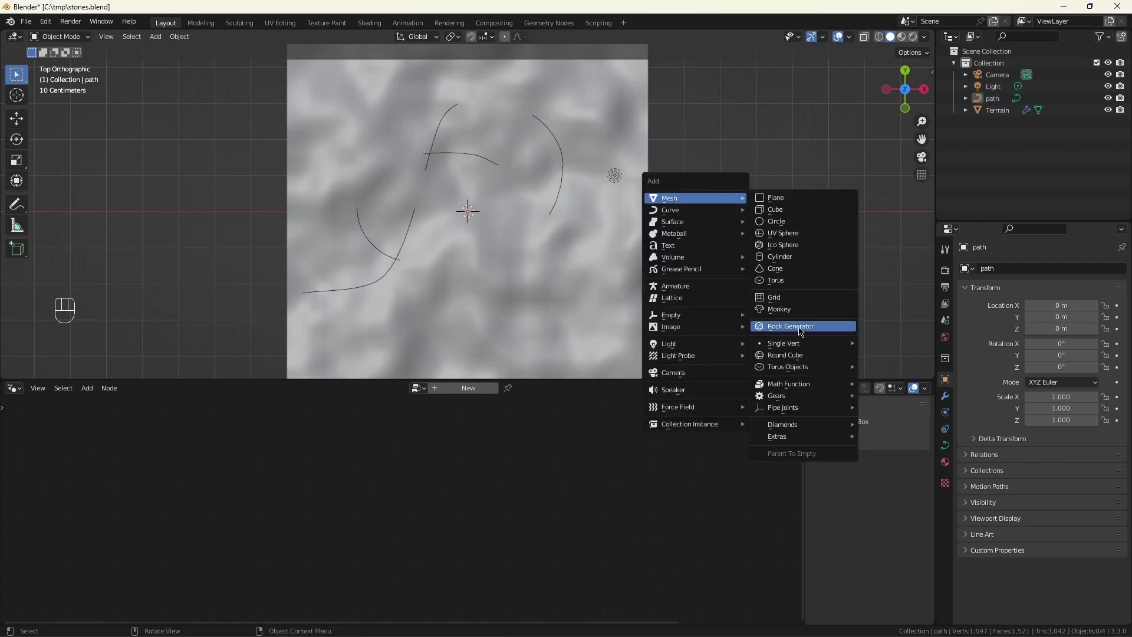
left_click(53, 374)
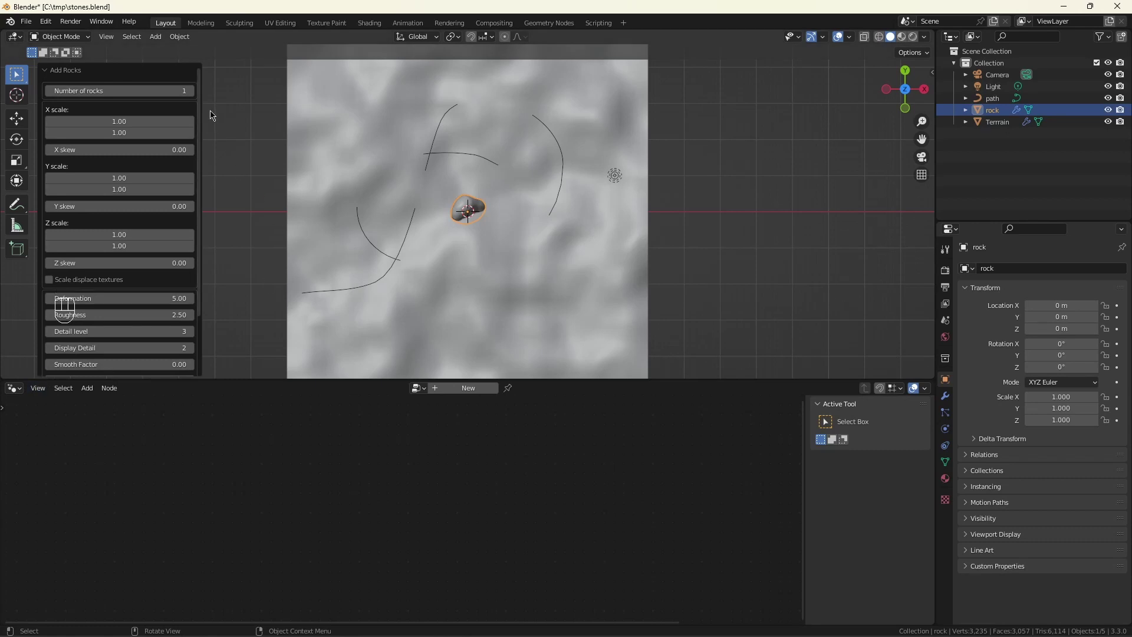
left_click(176, 98)
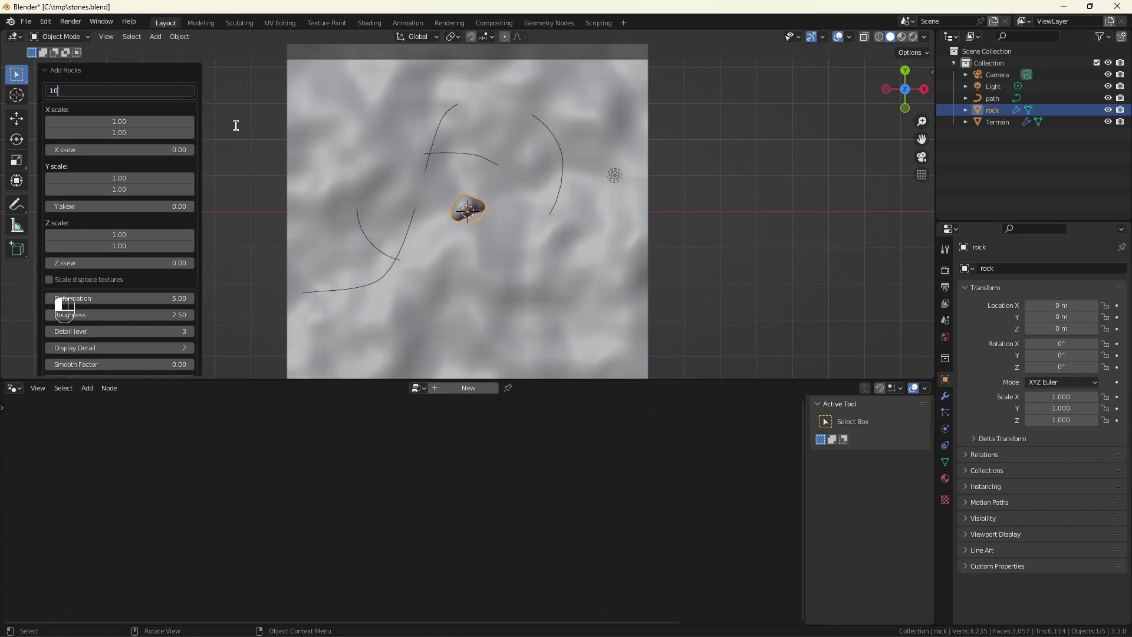
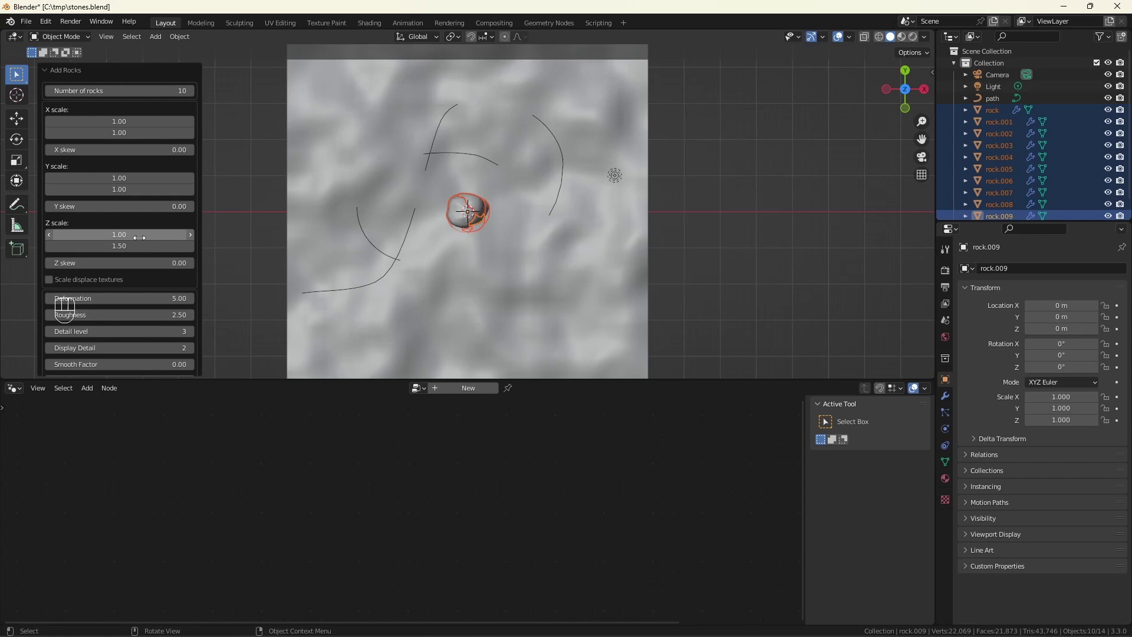
scroll("down", 3)
double_click(51, 331)
left_click(53, 350)
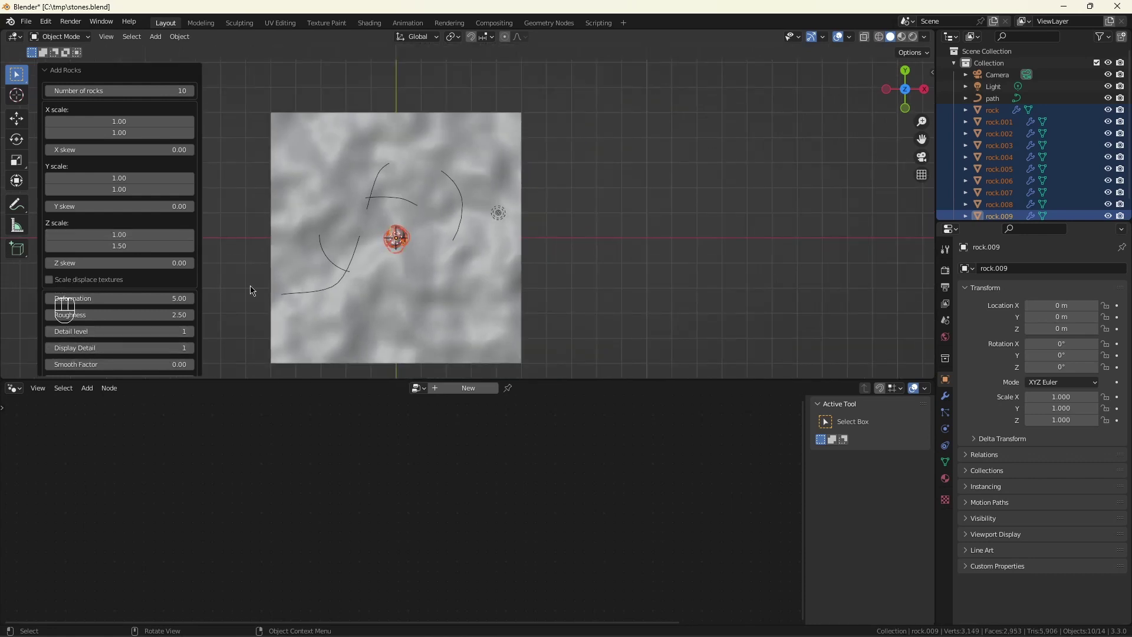
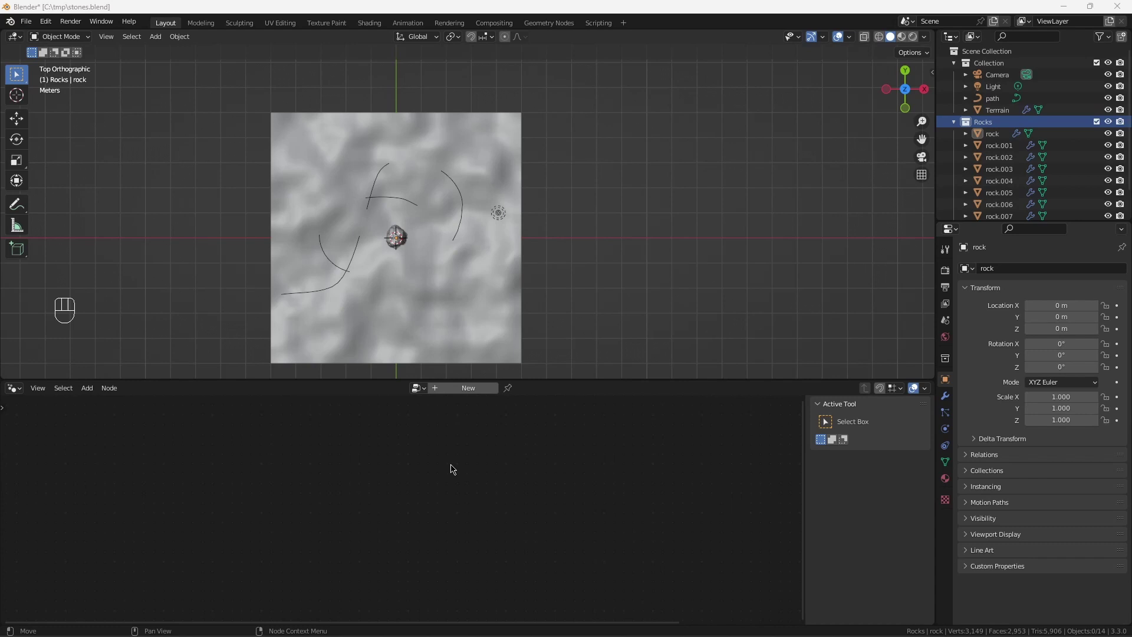
- Hide the Terrain object from the viewport
left_click(958, 126)
left_click(1102, 125)
left_click(1115, 113)
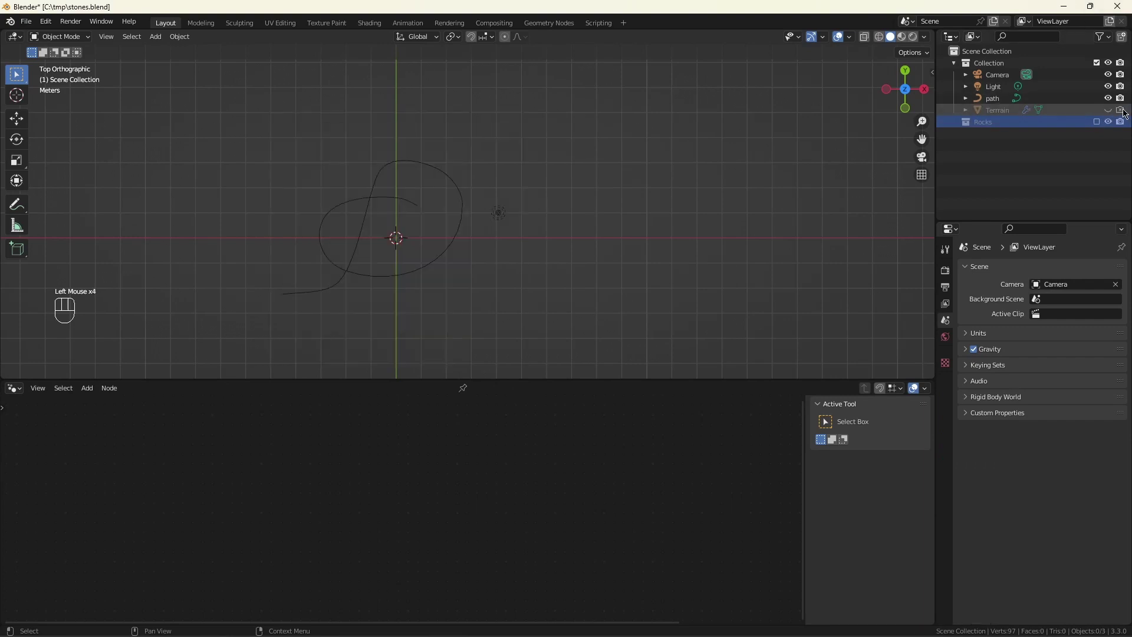
left_click(1128, 127)
- Give the path a new Stone Path node tree with an Object Info node reading Terrain
left_click(1000, 99)
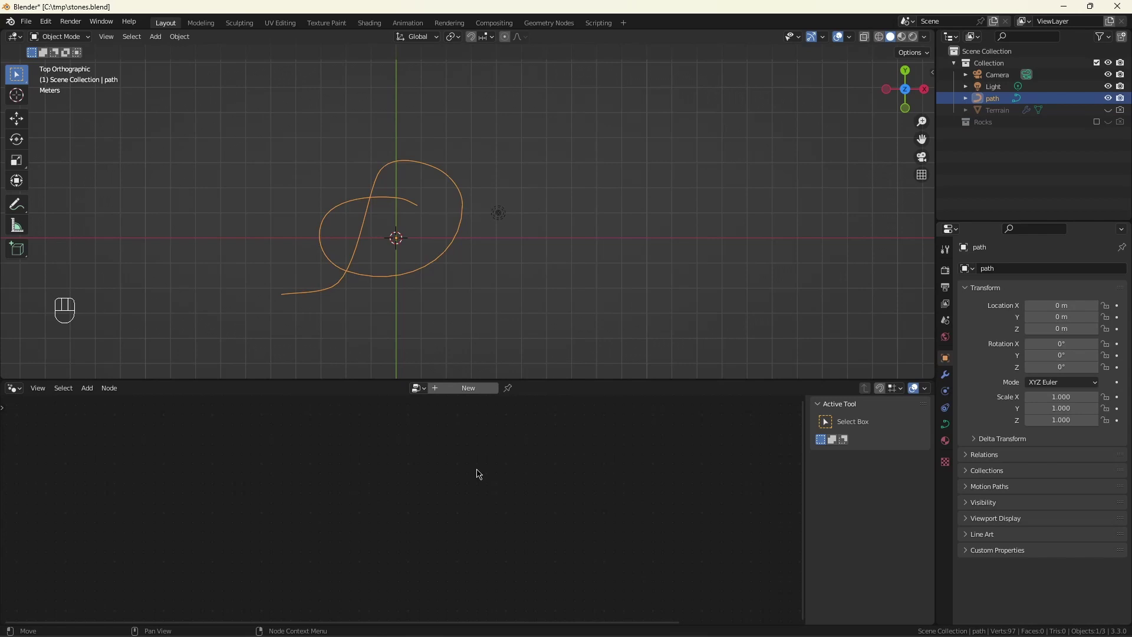
left_click(451, 386)
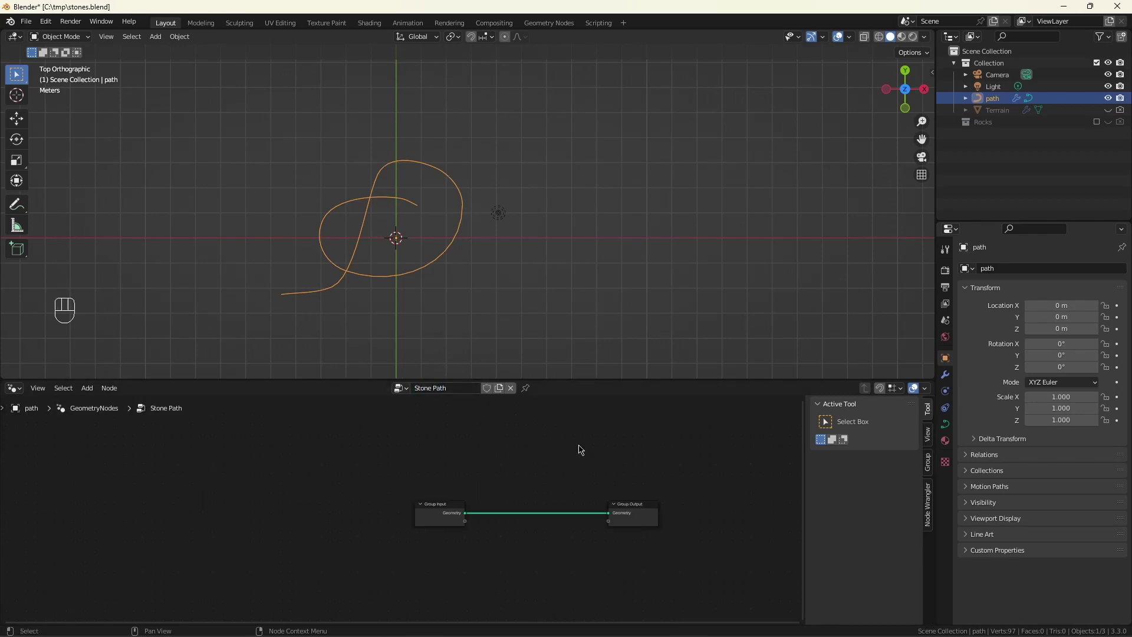
left_click(1008, 111)
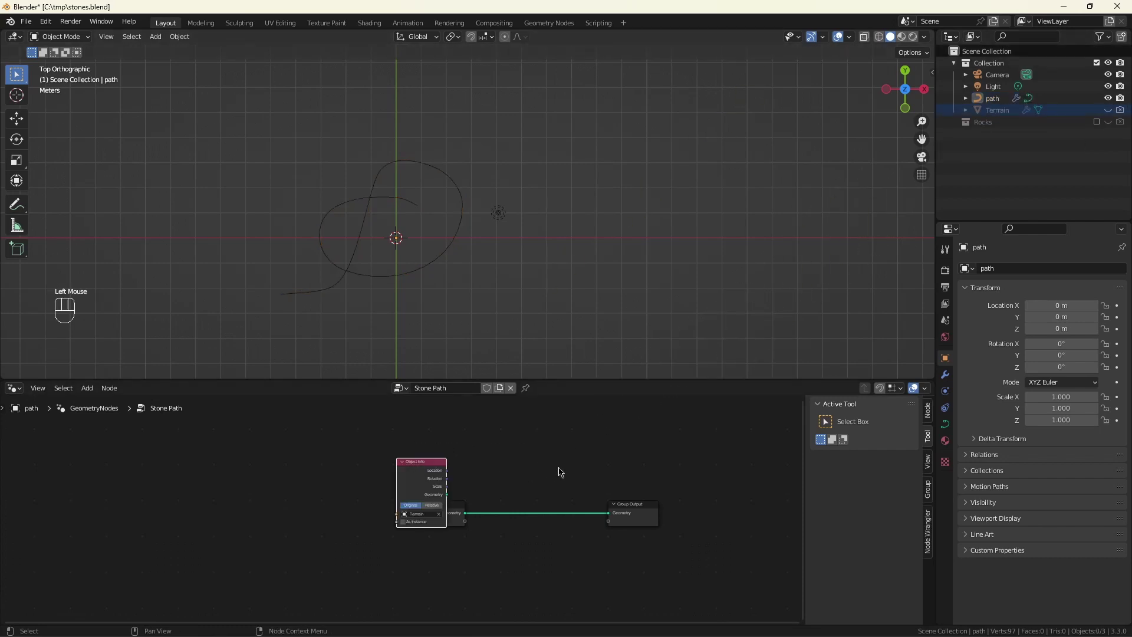
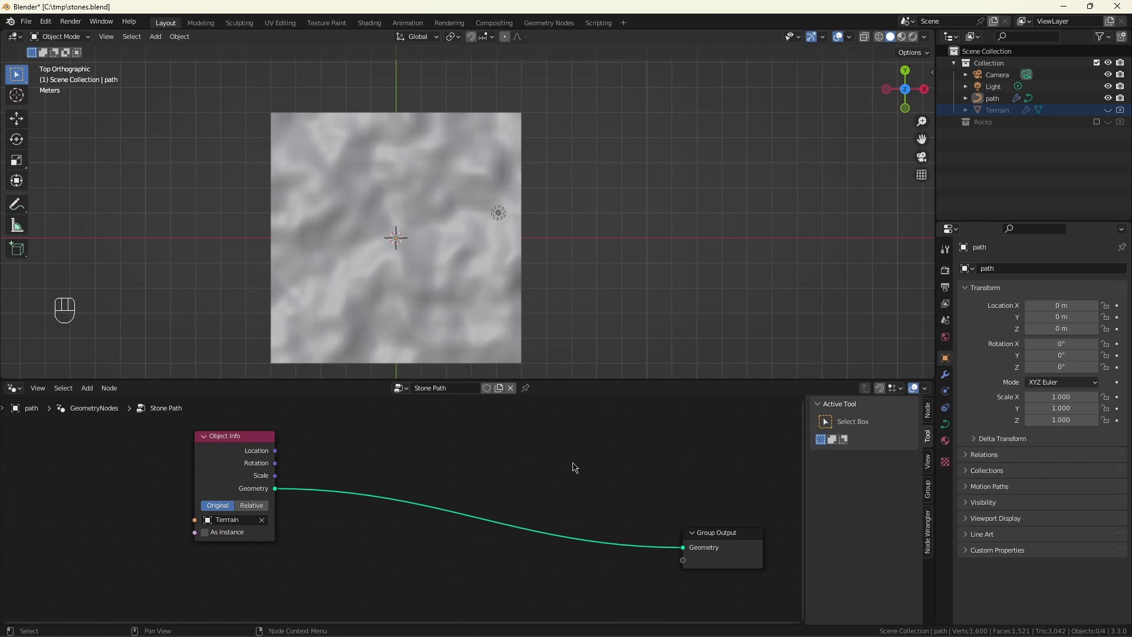
- Feed the Terrain geometry into a Bounding Box and subtract Min from Max in a Vector Math node
left_click_drag(281, 494, 341, 512)
left_click_drag(346, 532, 369, 497)
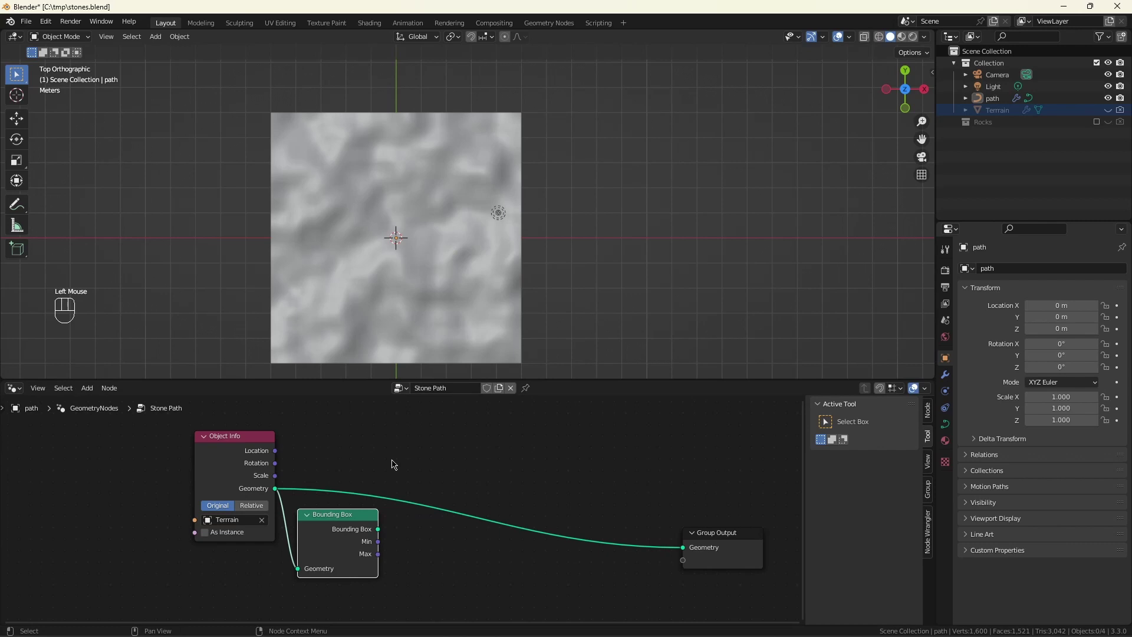
left_click_drag(461, 483, 508, 504)
left_click(530, 441)
left_click_drag(381, 544, 488, 521)
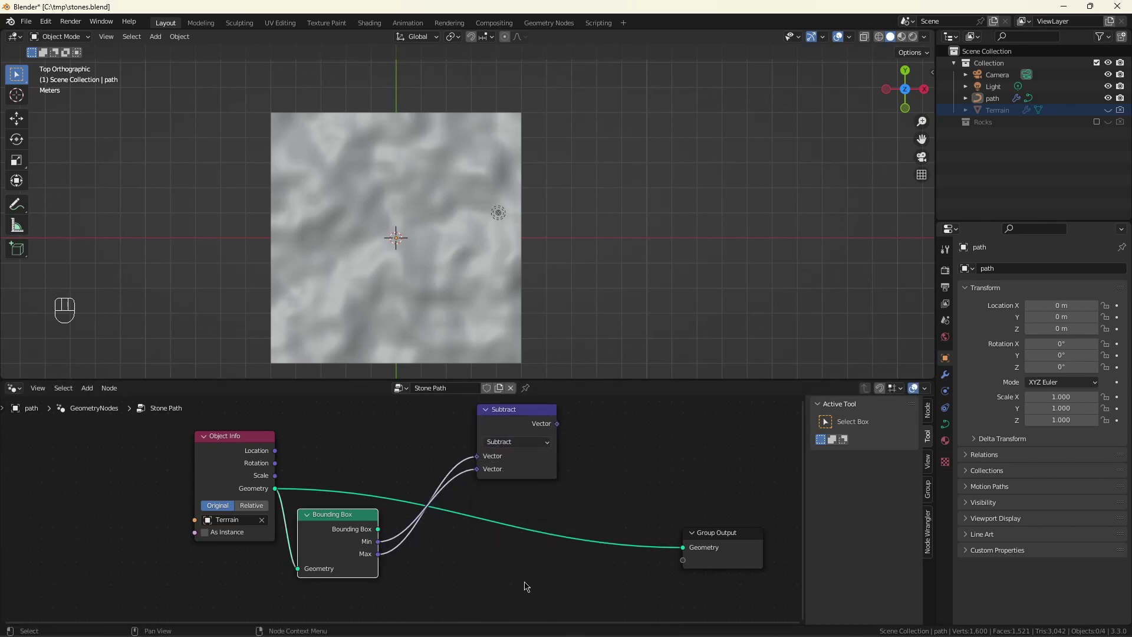
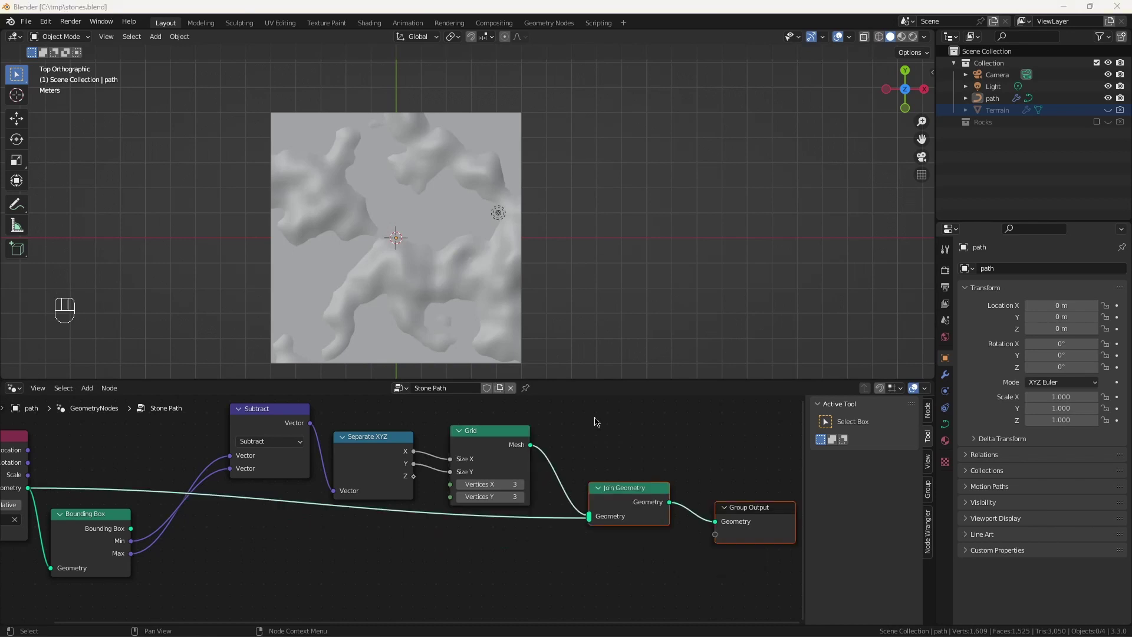
- Expose the grid's Vertices X as a group input renamed Blocks X
left_click(475, 511)
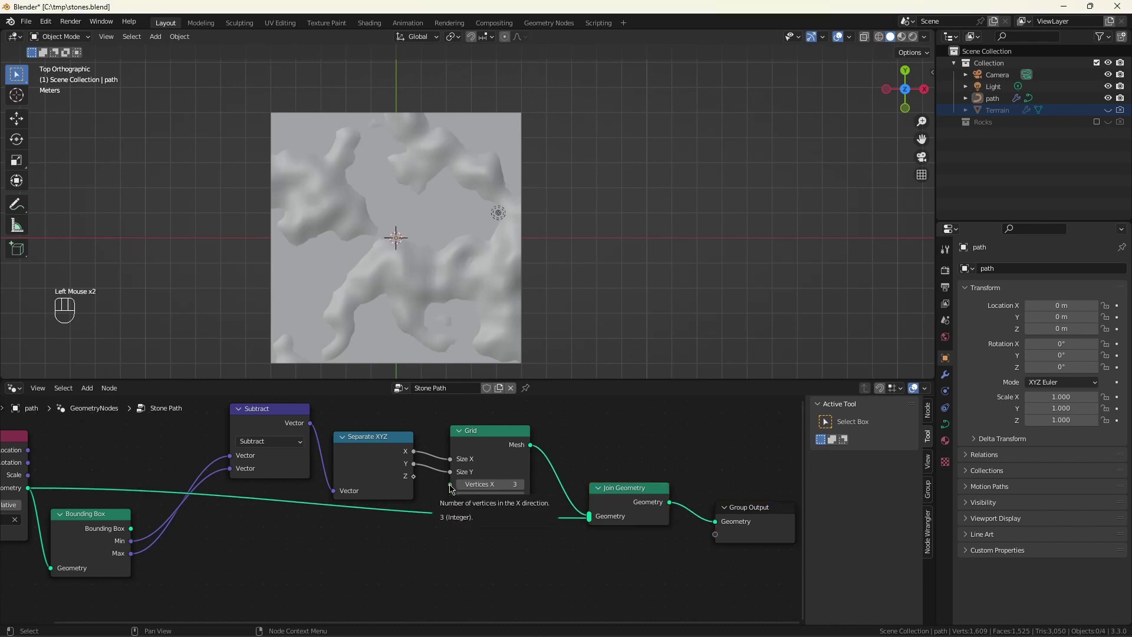
left_click_drag(455, 486, 261, 496)
left_click(261, 496)
left_click(931, 495)
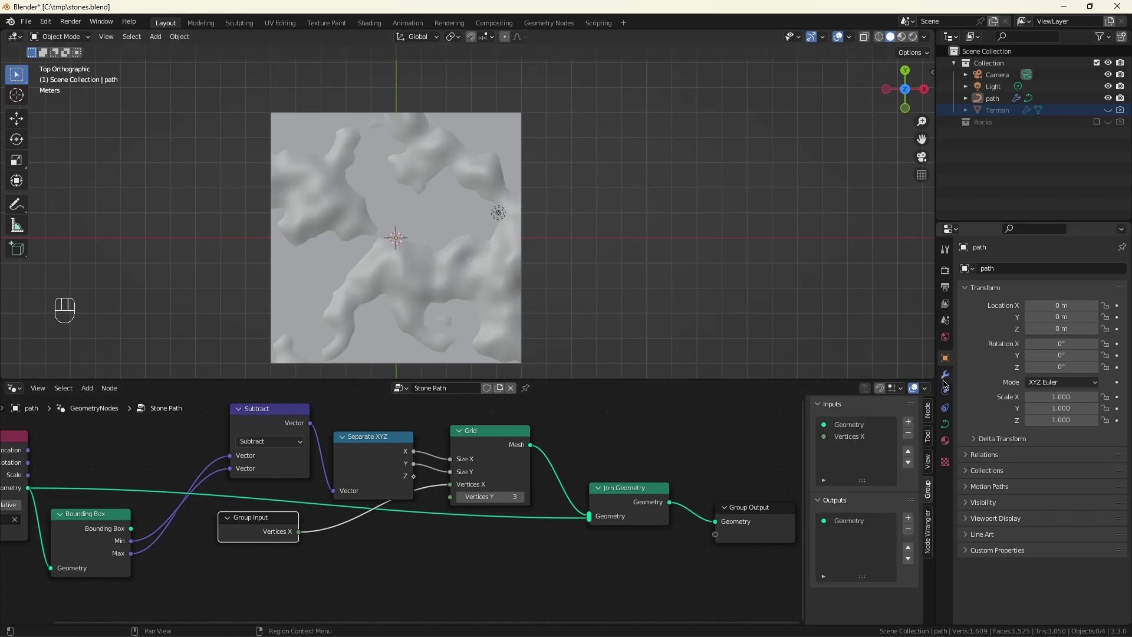
left_click(948, 378)
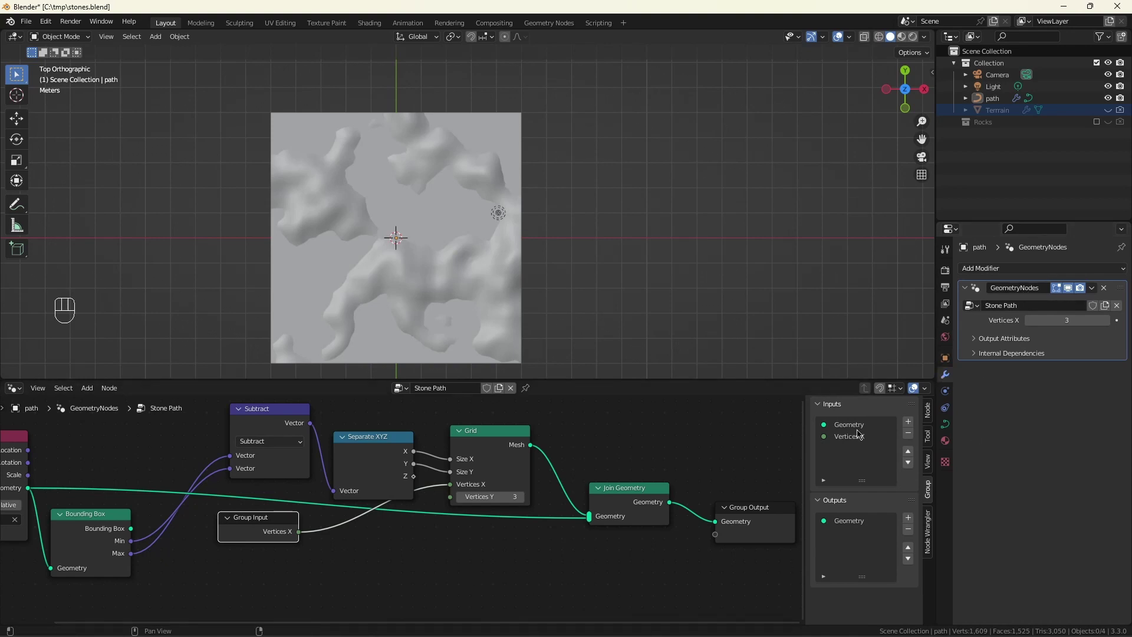
left_click(851, 435)
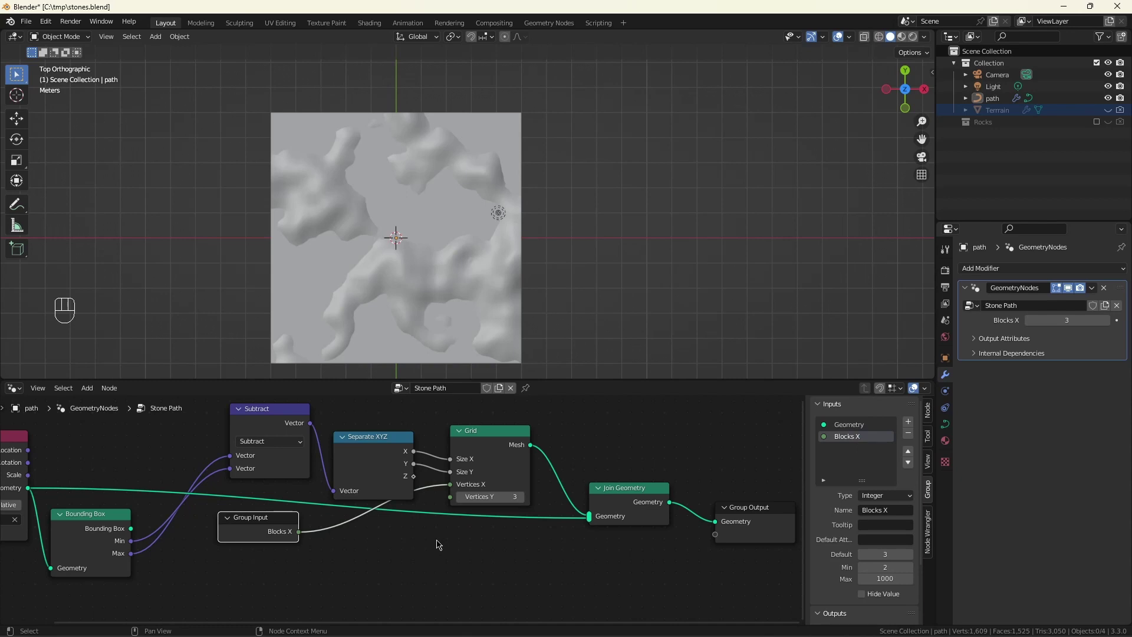
- Expose Vertices Y as a Blocks Y input with default value 10
left_click_drag(454, 501, 287, 509)
left_click(854, 445)
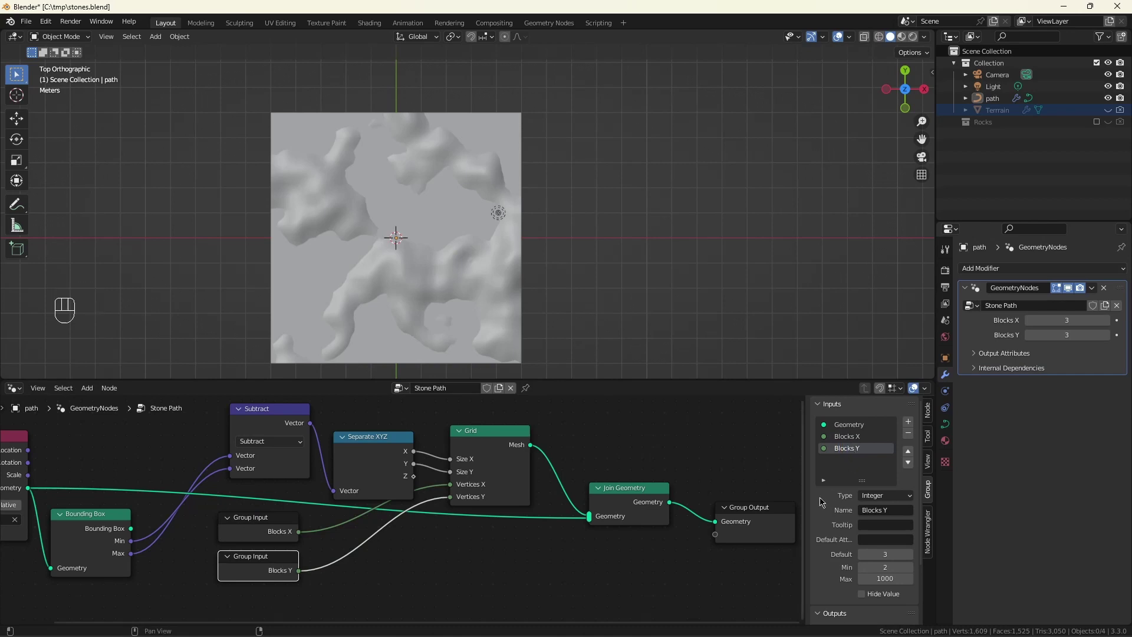
left_click(893, 554)
left_click_drag(889, 508, 897, 557)
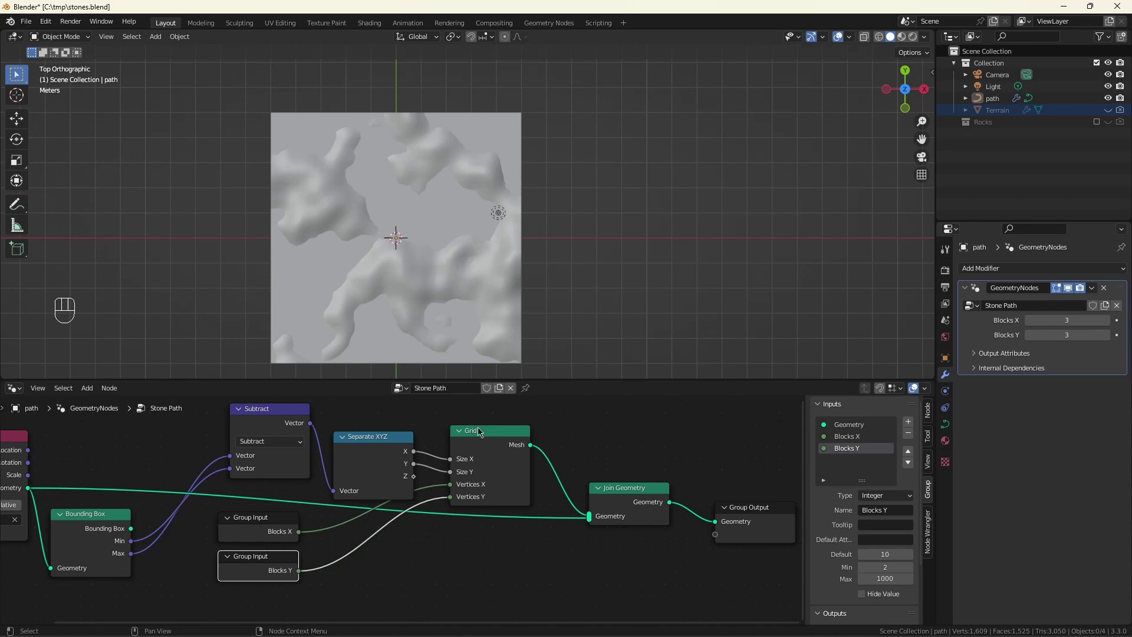
- Divide size X by Blocks X and store it as a float Block Size X named attribute
left_click(506, 557)
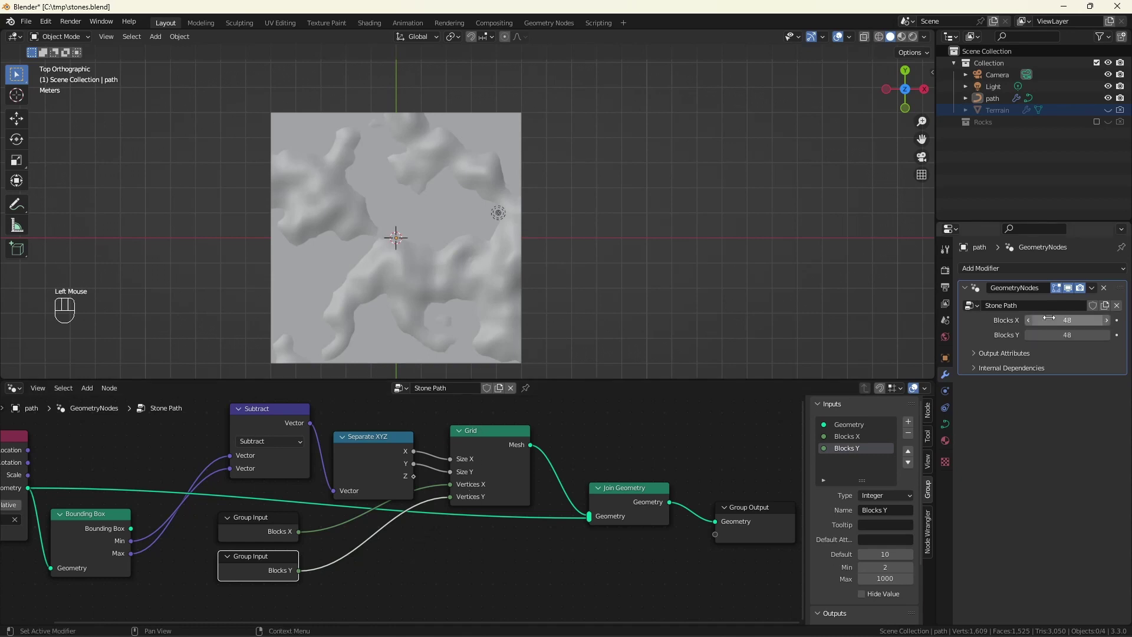
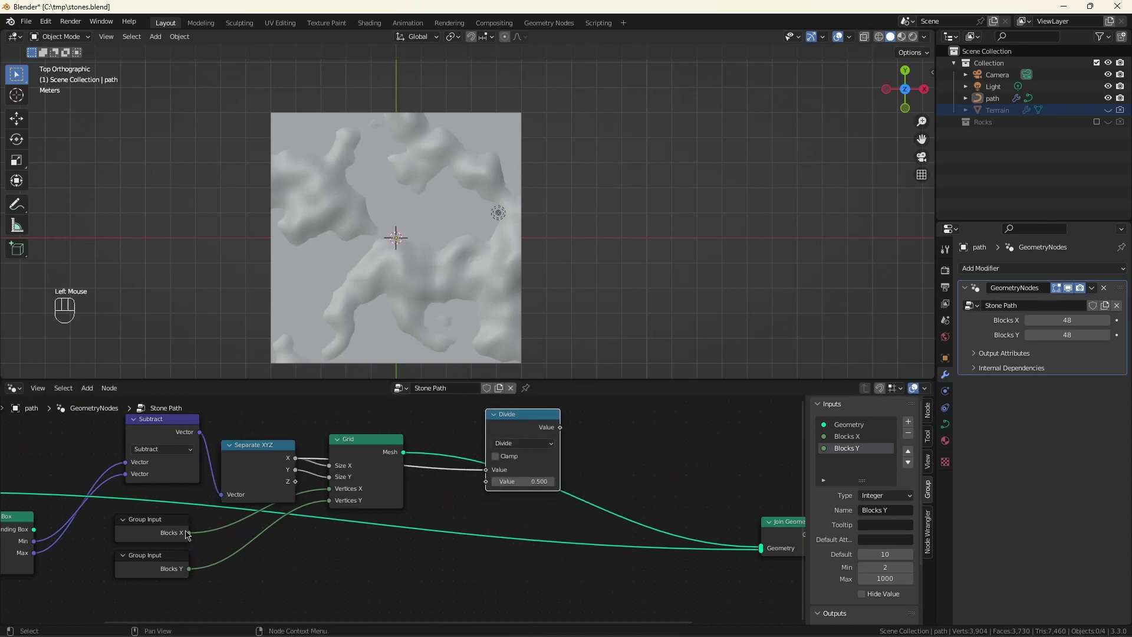
left_click(193, 537)
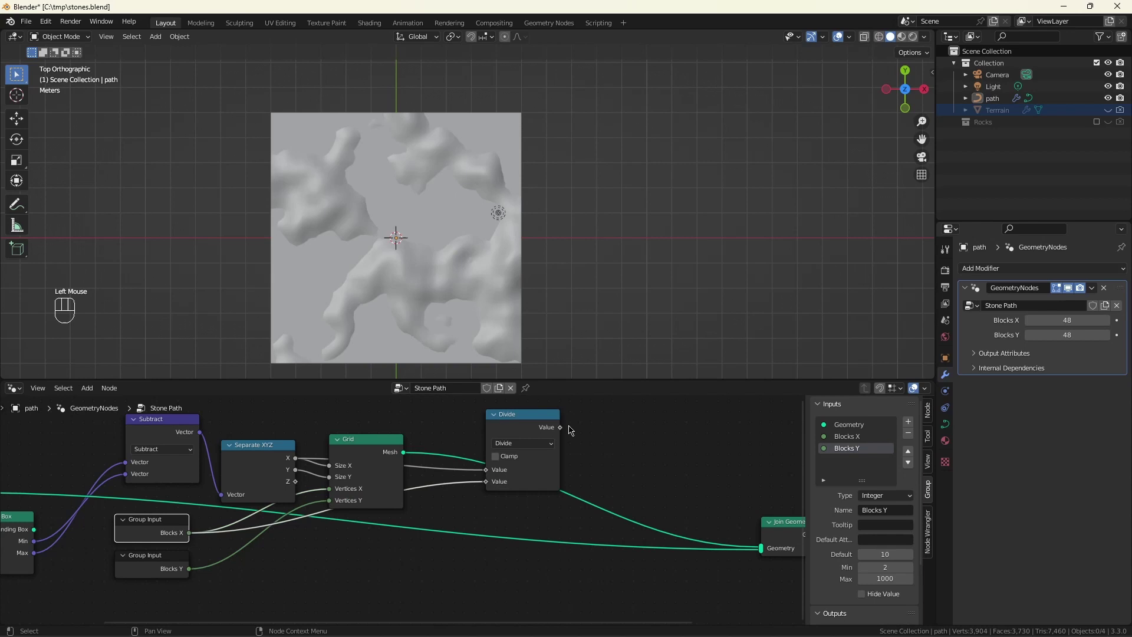
left_click(527, 419)
left_click(580, 452)
key("shift+a")
key("s")
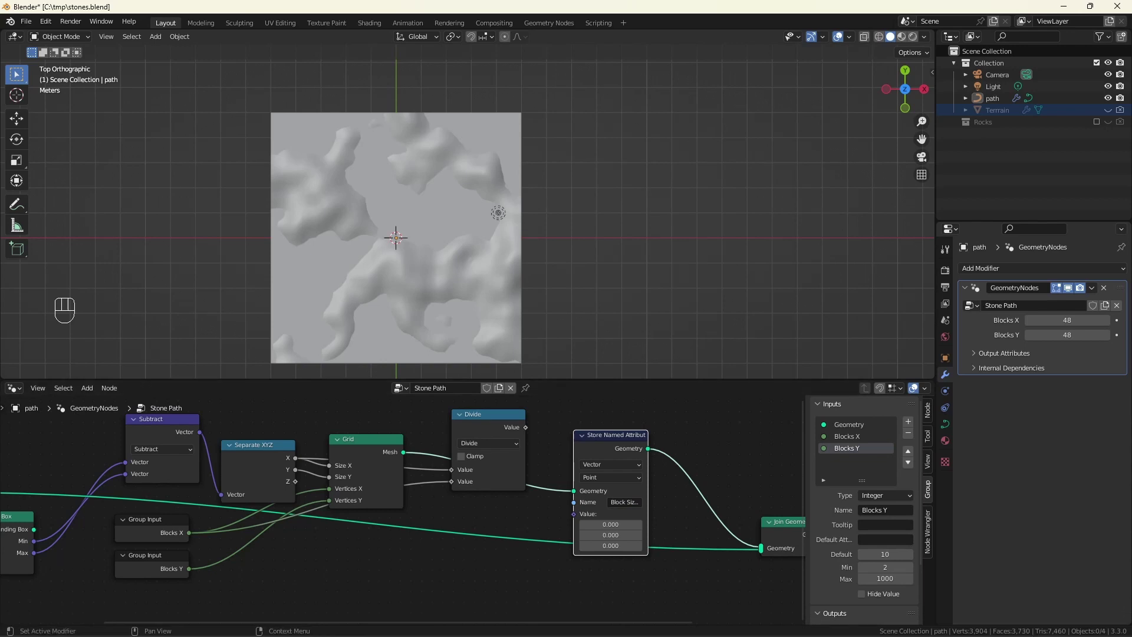
left_click_drag(599, 464, 595, 462)
left_click_drag(596, 462, 557, 487)
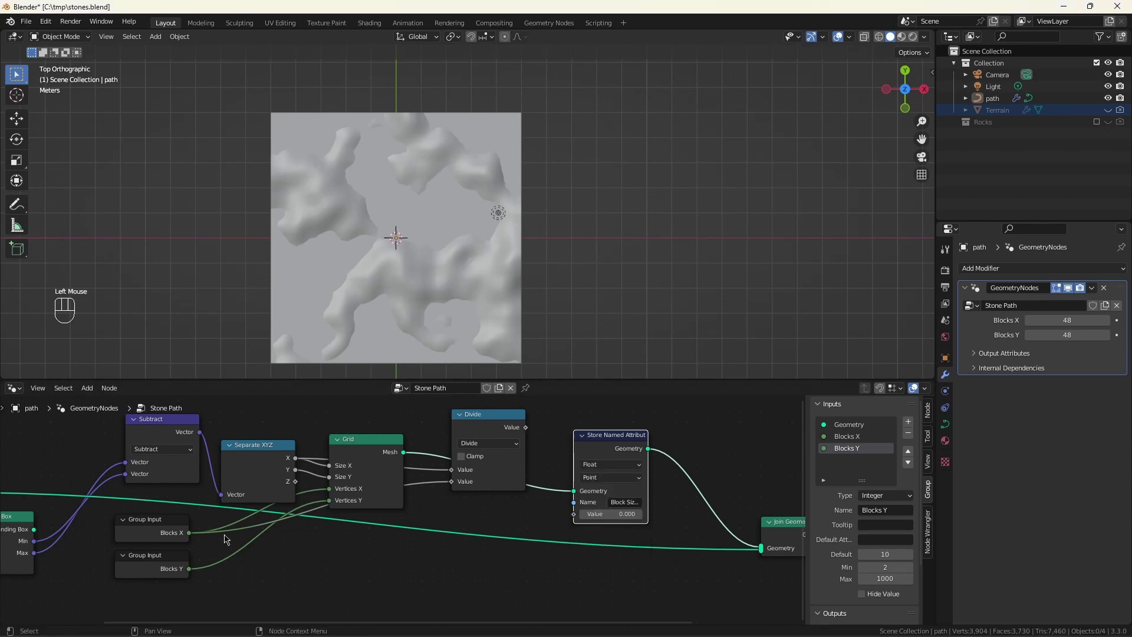
left_click_drag(532, 427, 546, 521)
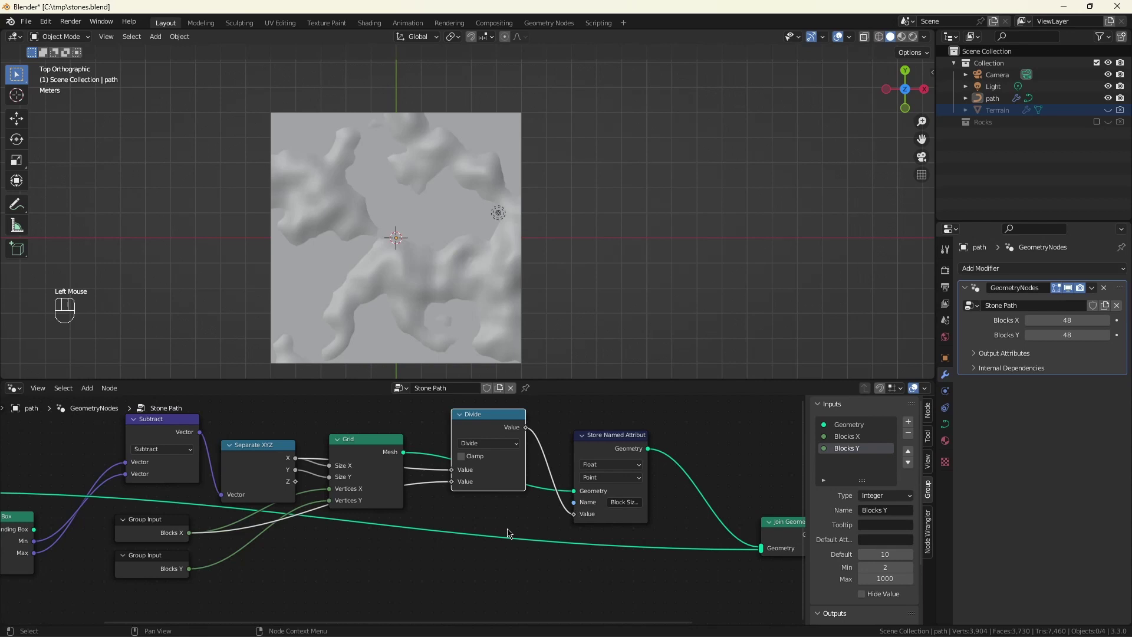
- Duplicate the divide and store nodes to record size Y over Blocks Y as Block Size Y
left_click(614, 438)
key("shift+d")
left_click_drag(741, 498, 798, 514)
key("Right")
key("Right")
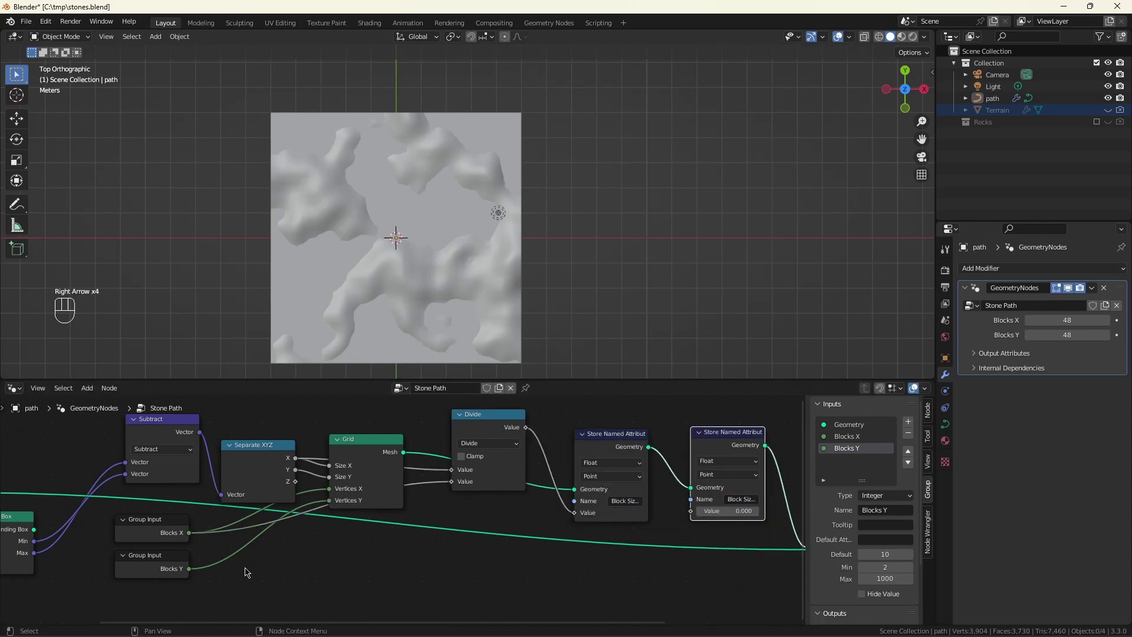
left_click(489, 414)
key("shift+d")
left_click(478, 553)
left_click(450, 608)
left_click(191, 562)
left_click_drag(522, 499, 621, 518)
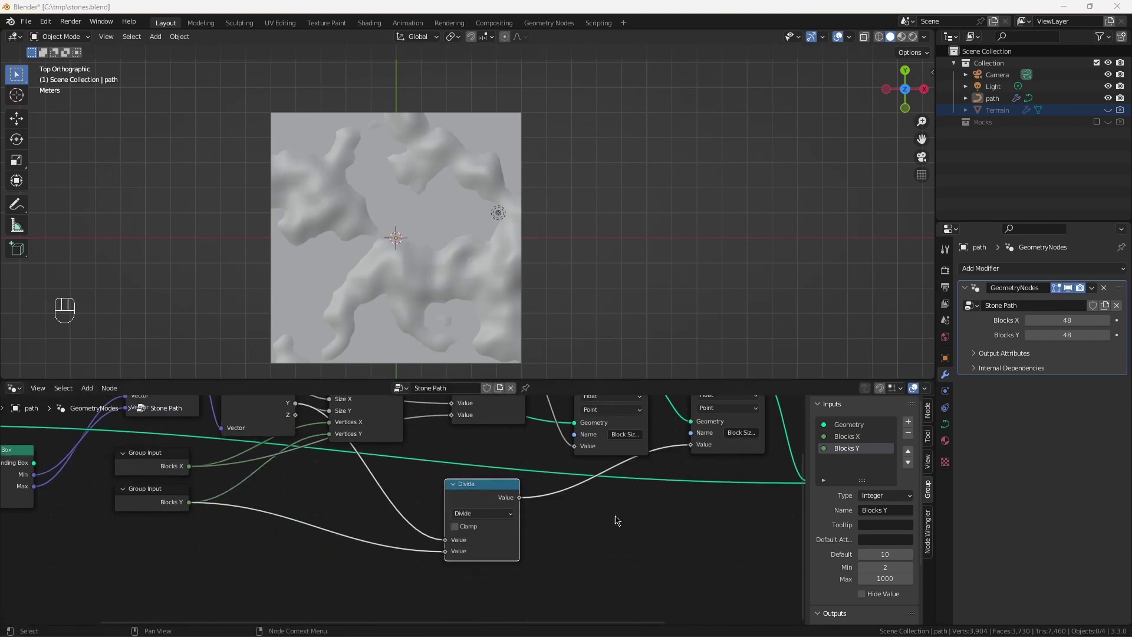
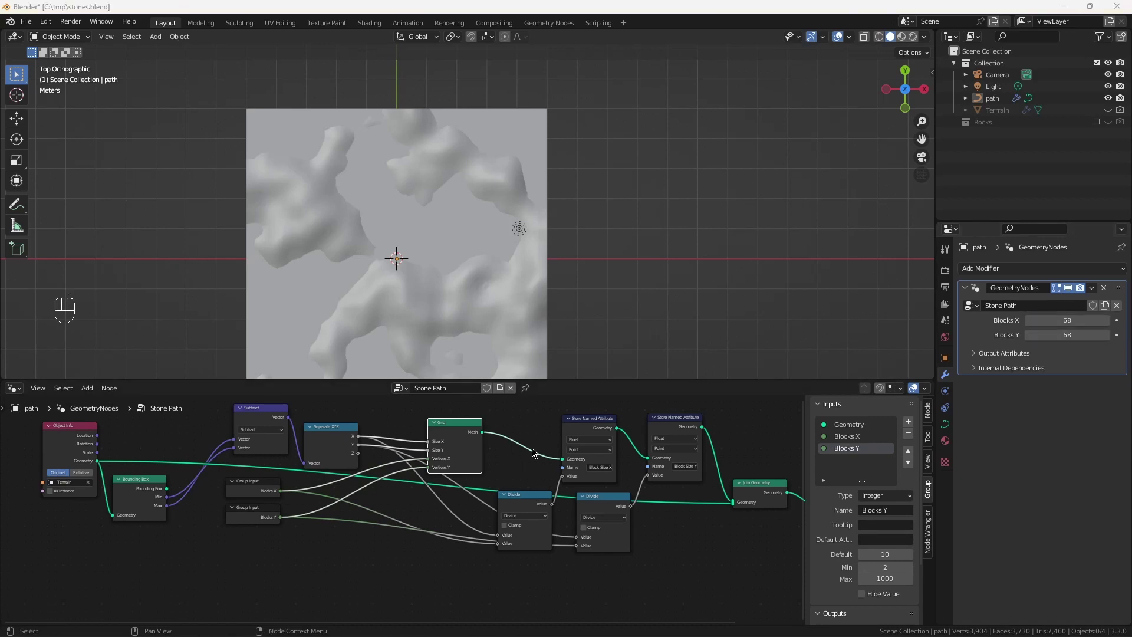
- Insert a Delete Geometry node after the attribute stores, before Join Geometry
middle_click(535, 452)
left_click(554, 448)
left_click_drag(555, 479, 681, 539)
left_click(558, 486)
left_click(601, 422)
key("shift+a")
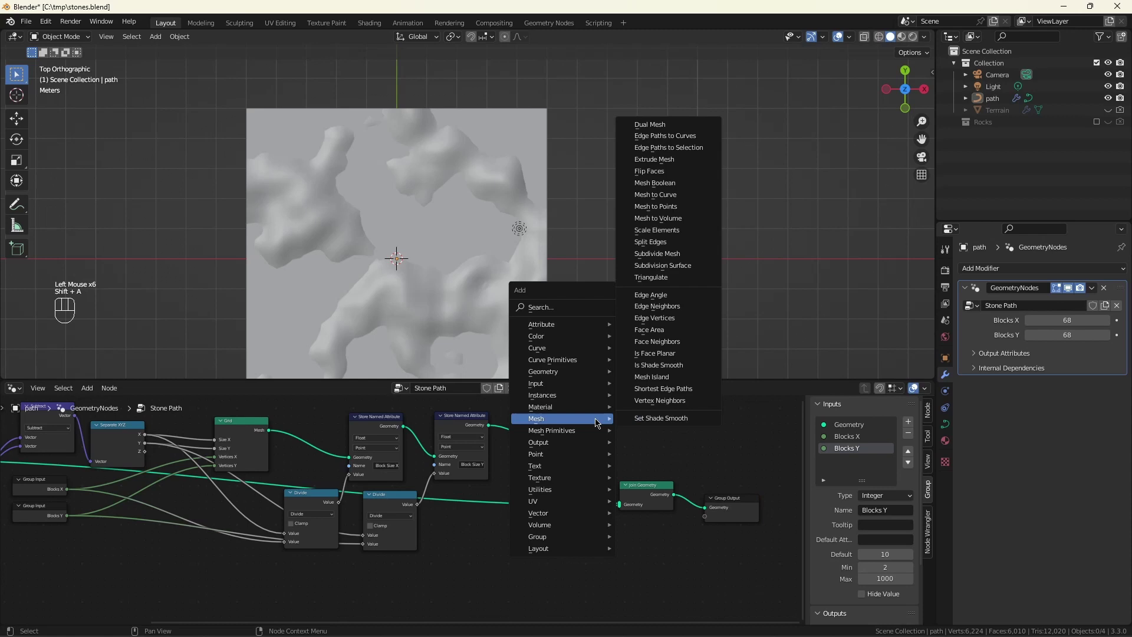
key("e")
scroll("up", 3)
left_click_drag(571, 436, 724, 447)
left_click_drag(586, 454, 590, 476)
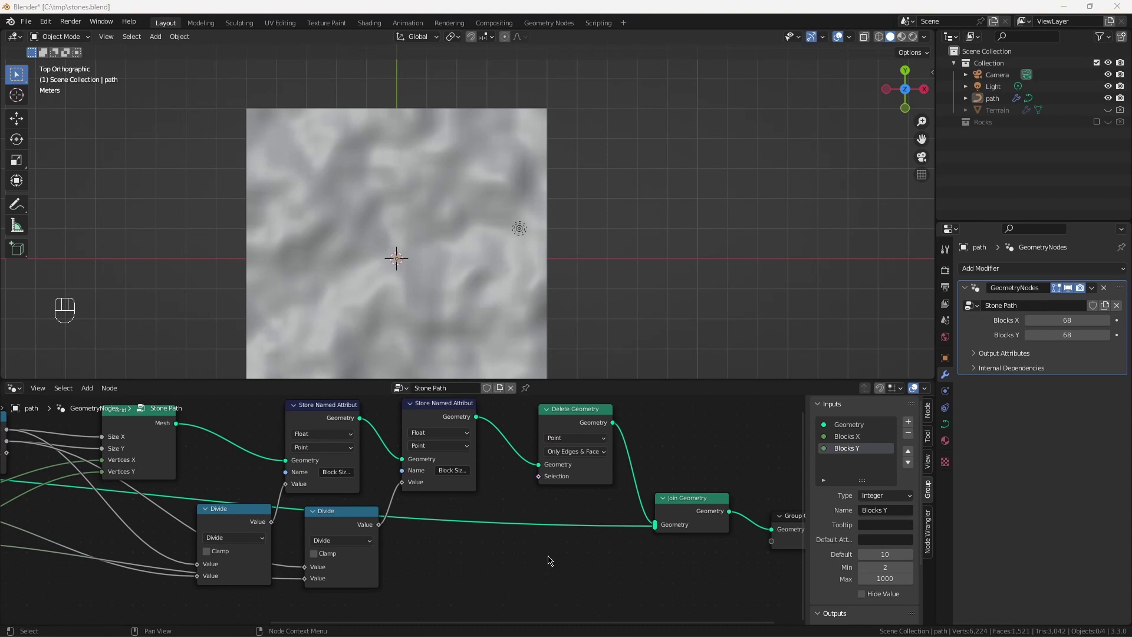
- Set Delete Geometry to Only Edges & Faces, undoing a stray change
right_click(540, 542)
right_click(567, 513)
key("ctrl+z")
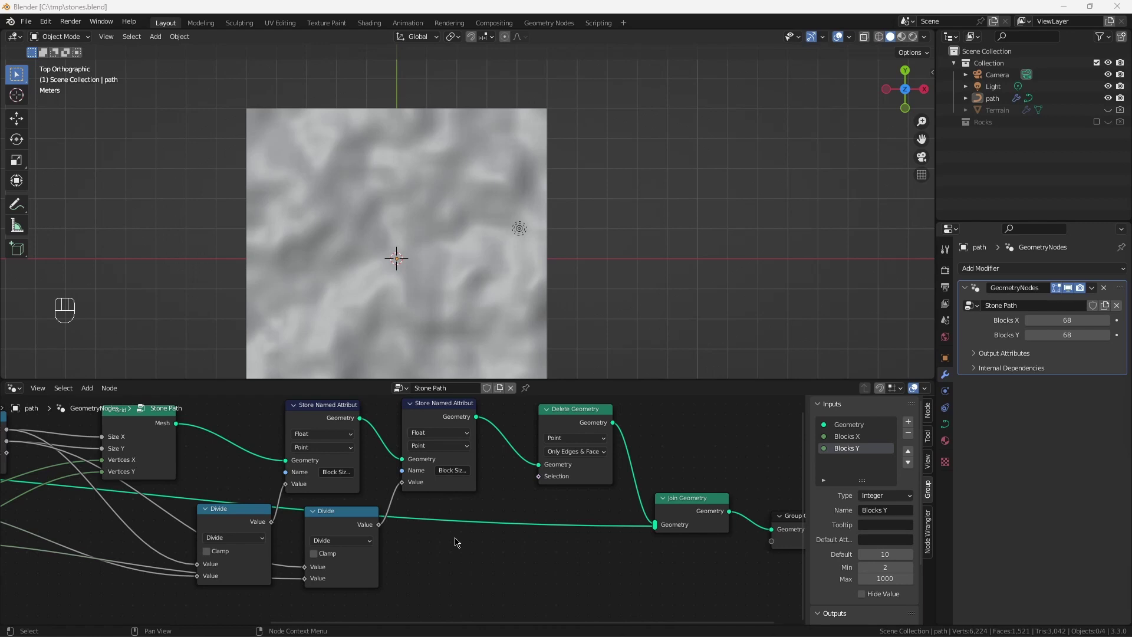
- Add a Separate XYZ node and link its Z into the Add node feeding Set Position
scroll("down", 3)
scroll("up", 3)
scroll("down", 3)
double_click(614, 513)
left_click(632, 480)
key("shift+a")
key("s")
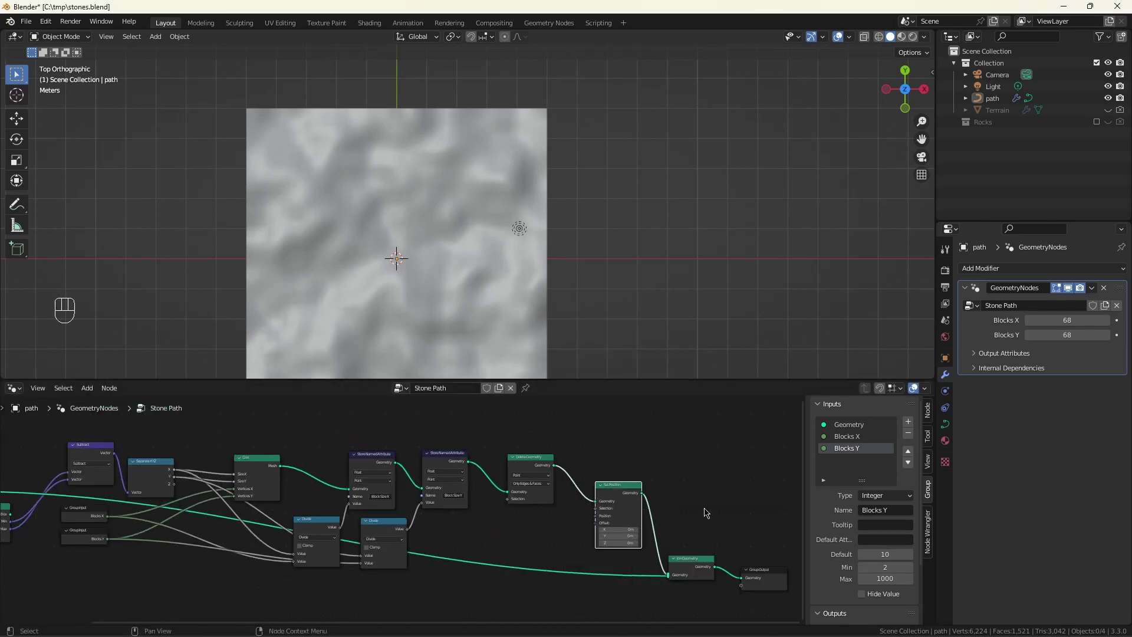
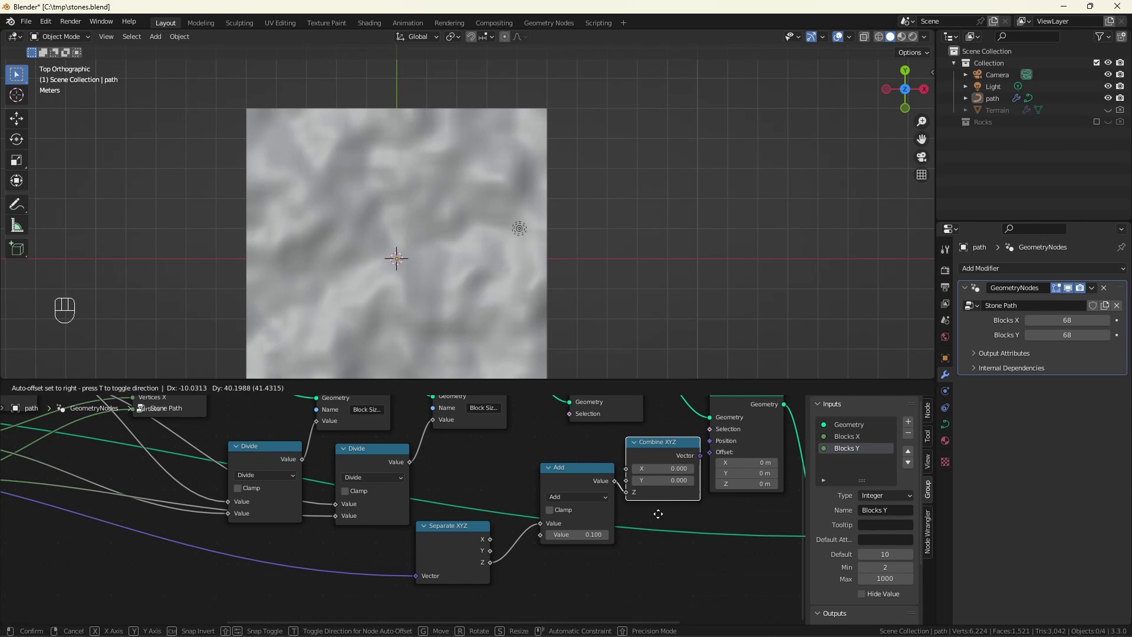
- Preview the Stone Path output, showing the grid offset by Z plus 0.1 in the viewport
left_click(713, 453)
right_click(740, 512)
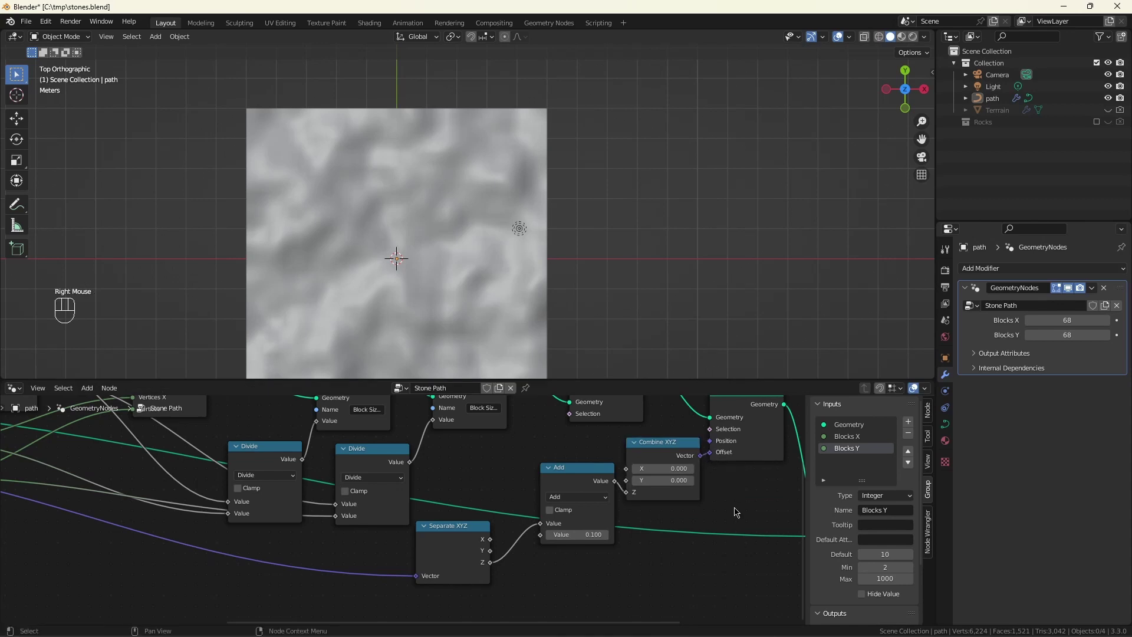
key("ctrl+z")
right_click(740, 509)
- Add a new Group Input node and rename its Geometry input to Paths
scroll("up", 3)
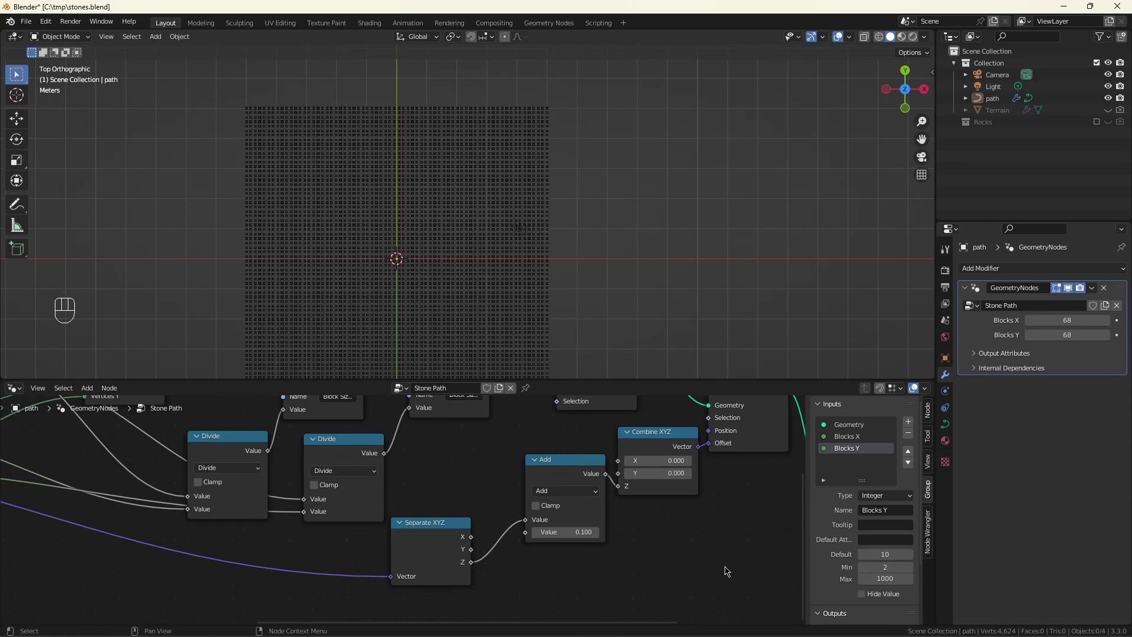
scroll("down", 3)
middle_click(457, 582)
scroll("up", 3)
left_click(475, 525)
key("shift+a")
scroll("up", 3)
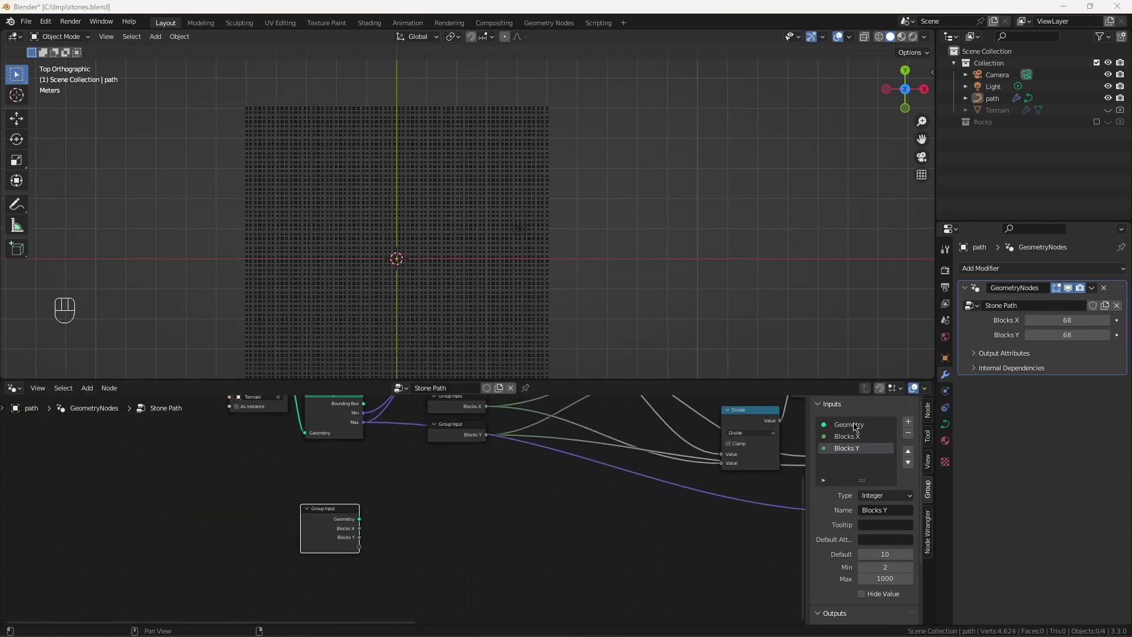
left_click(849, 422)
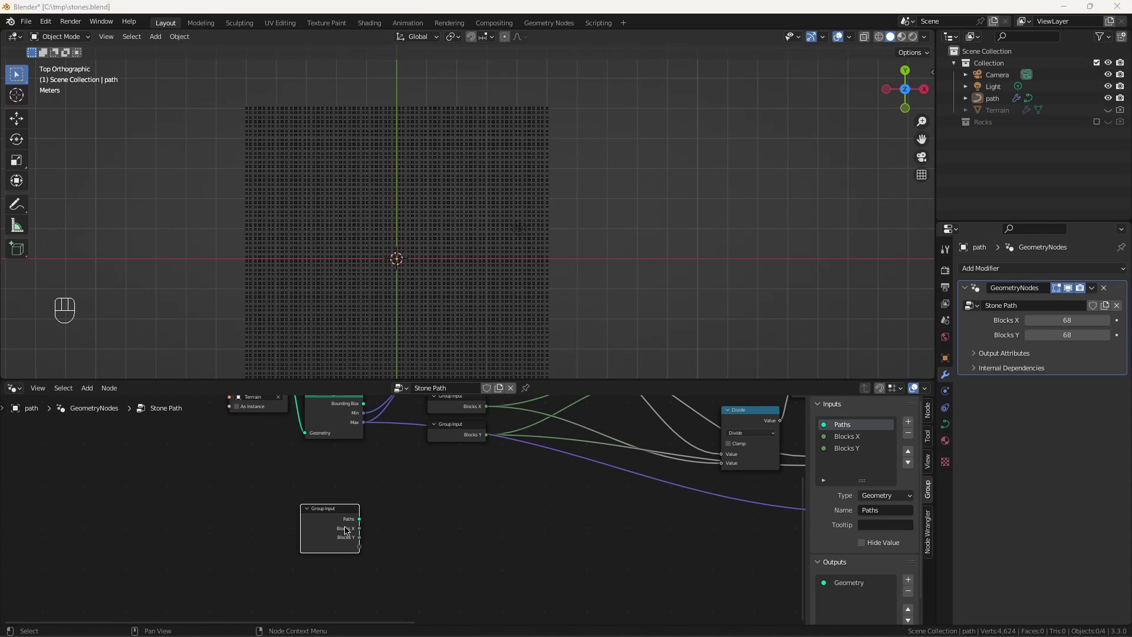
- Resample the Paths curve to a count of 100 points
left_click_drag(364, 525, 426, 511)
left_click(447, 501)
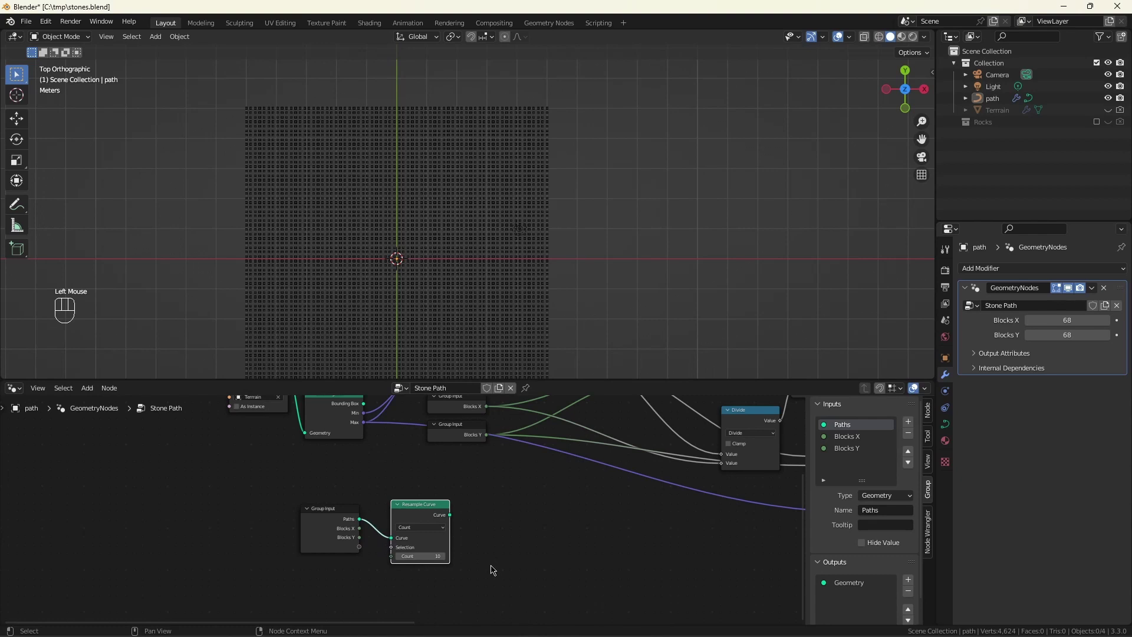
left_click(424, 555)
type("0")
key("BackSpace")
- Mesh the resampled path with Curve to Mesh using a Curve Line profile and send it to the output
left_click_drag(488, 518, 531, 510)
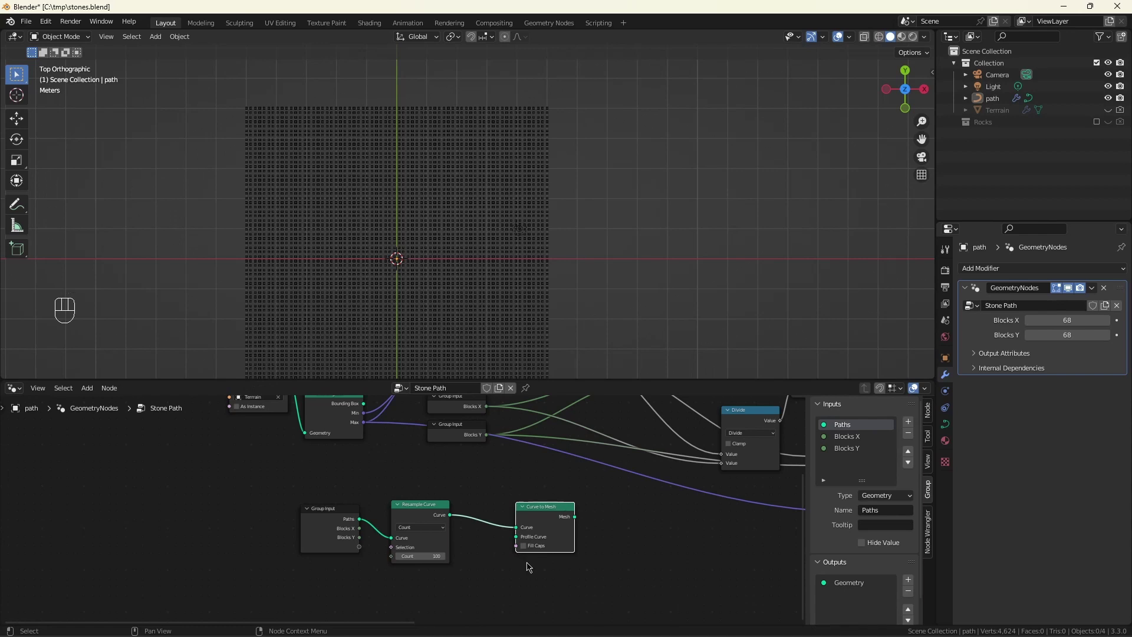
left_click_drag(503, 562, 432, 511)
left_click(516, 483)
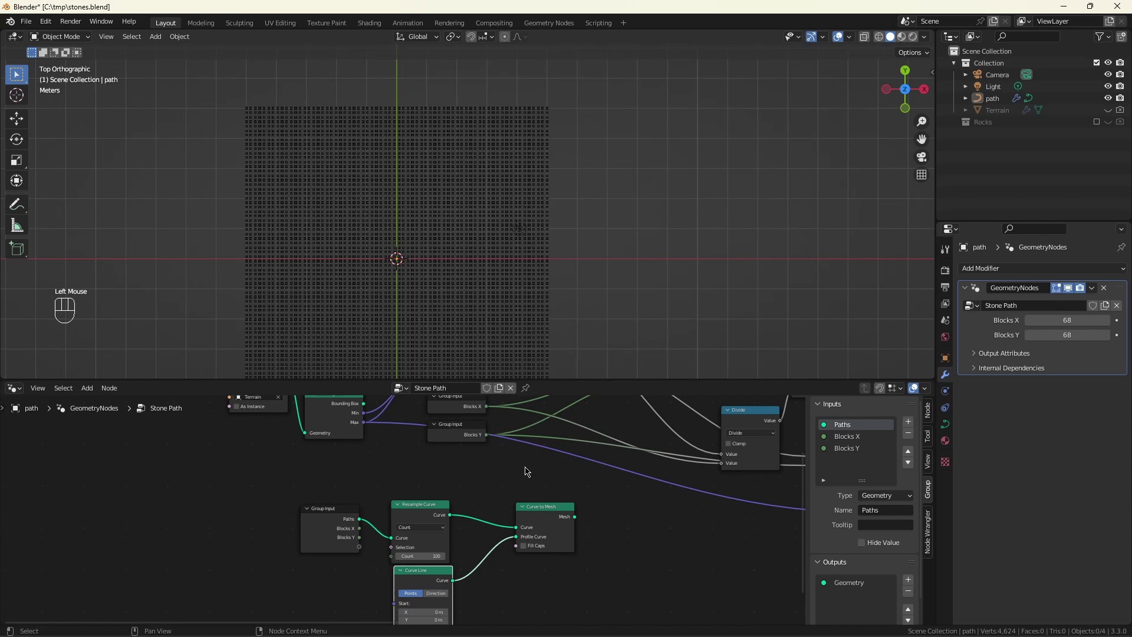
scroll("down", 3)
left_click_drag(573, 532, 766, 515)
scroll("up", 3)
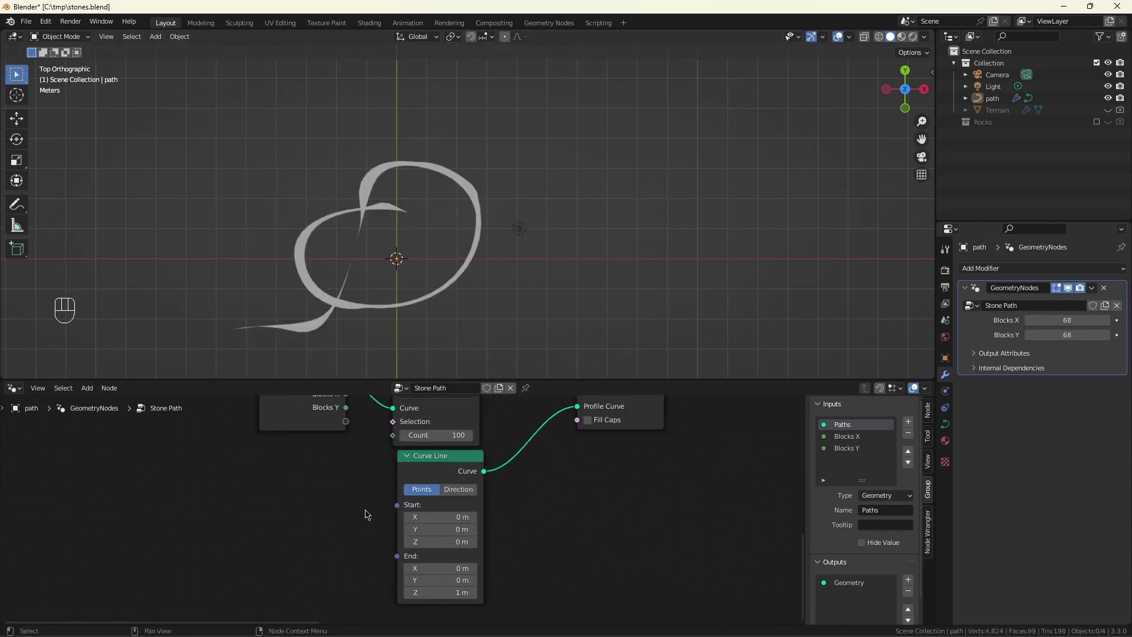
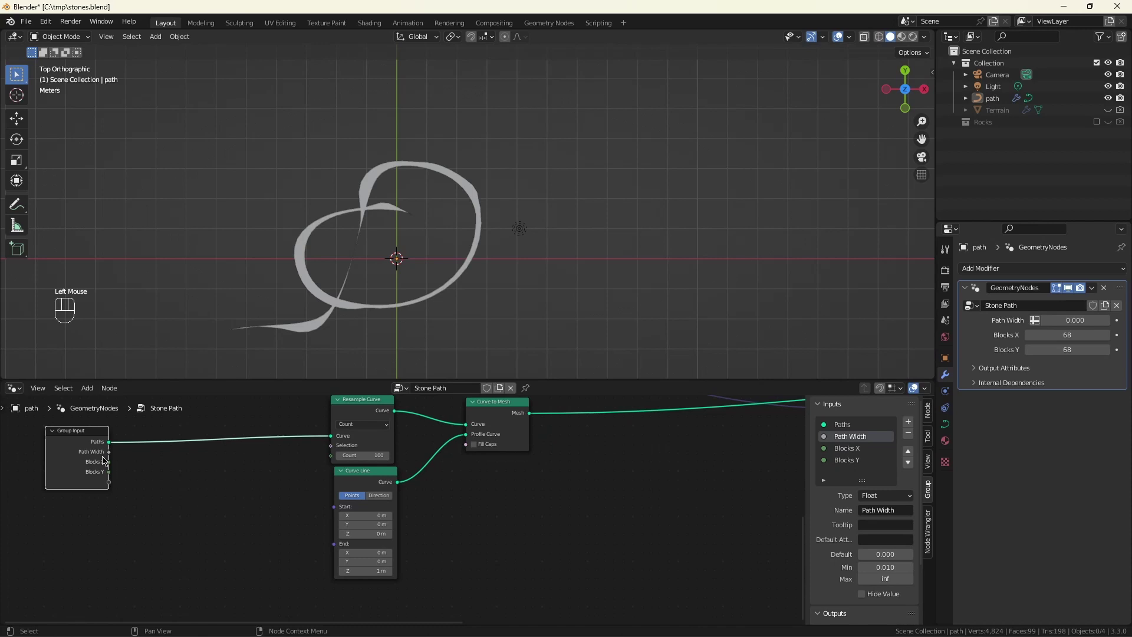
- Add a Vector Math Multiply scaling (1,0,0) by a new Path Width input into the Curve Line
left_click_drag(112, 455, 146, 480)
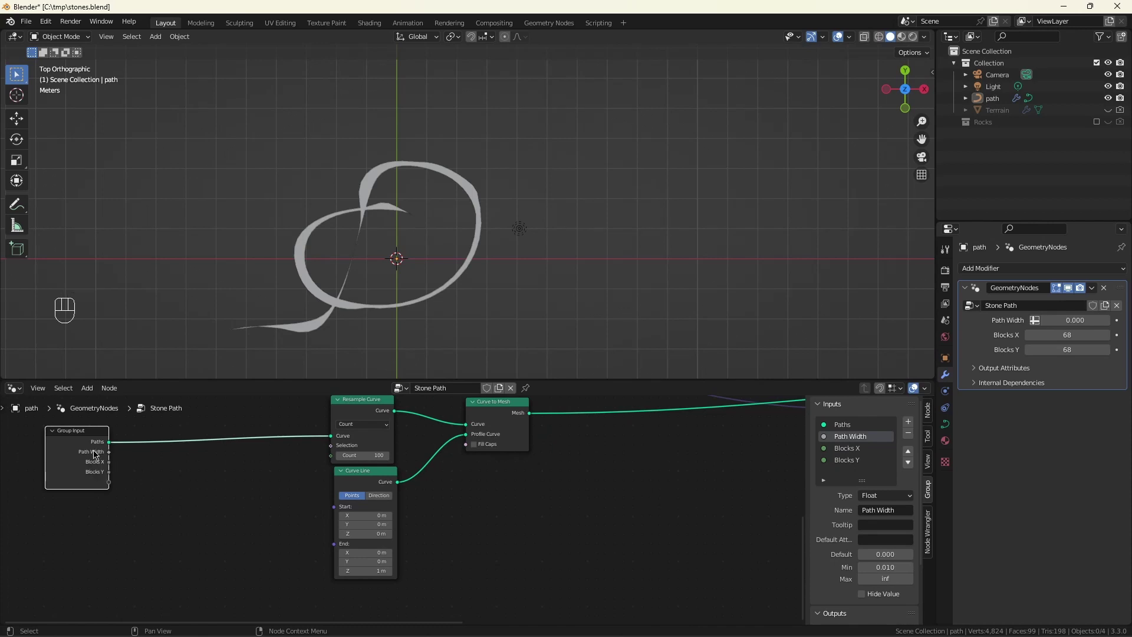
key("shift+a")
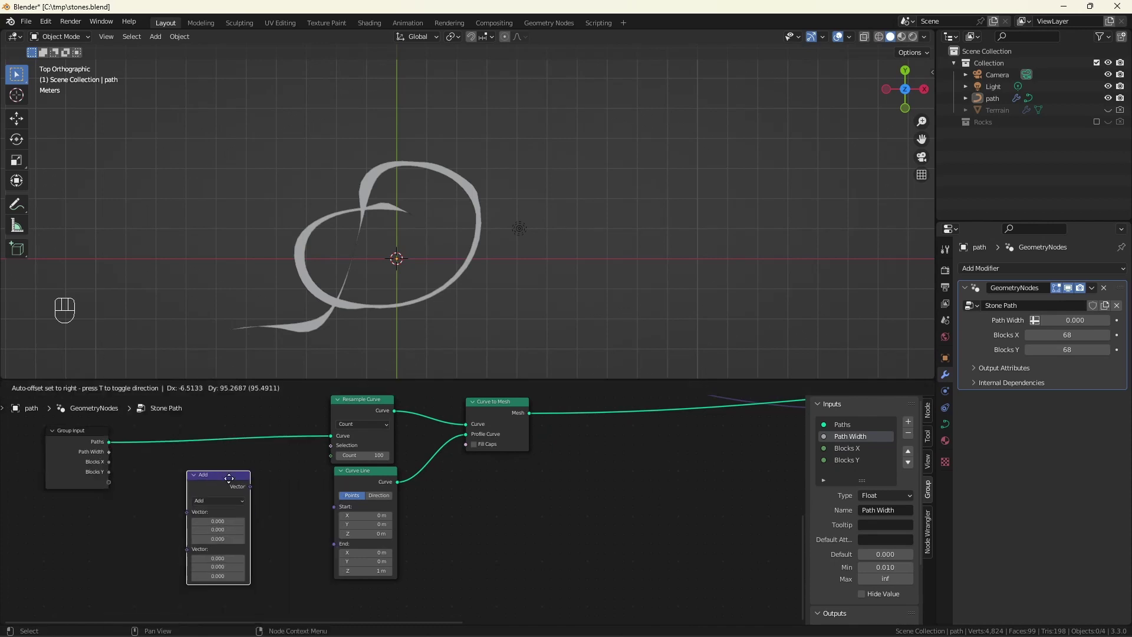
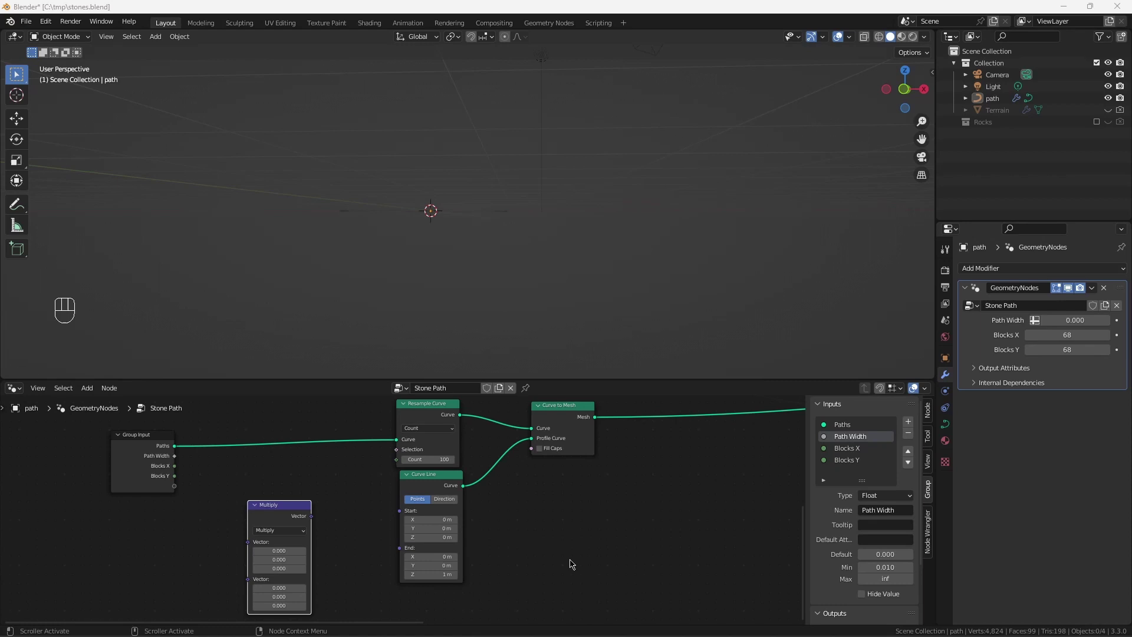
key("ctrl+z")
left_click(179, 460)
left_click_drag(264, 559, 274, 545)
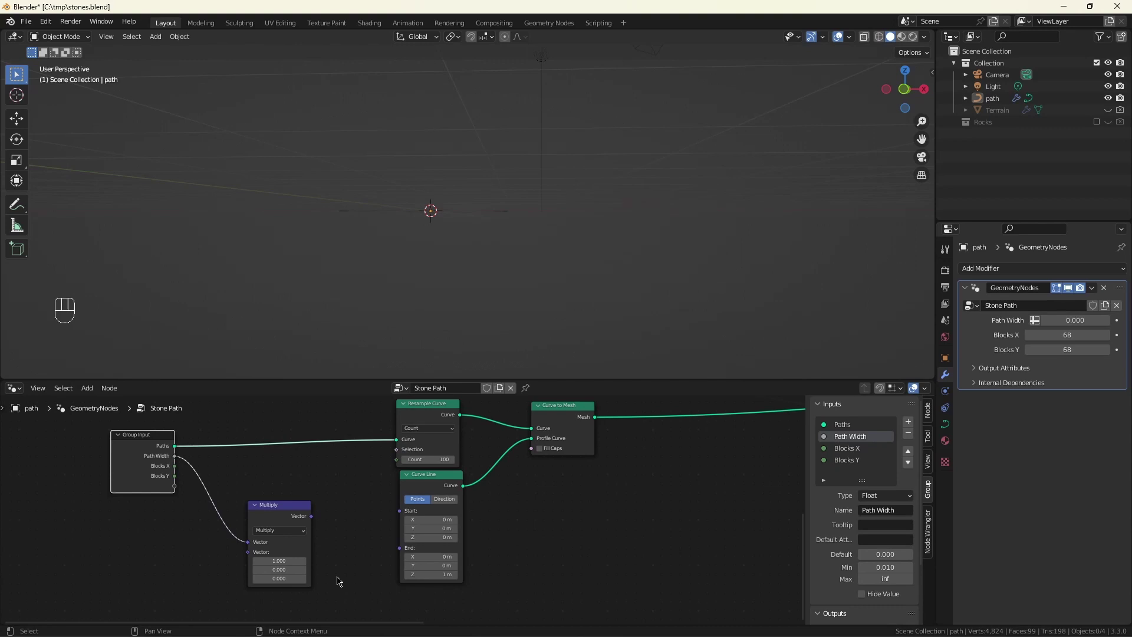
left_click(316, 519)
- Duplicate the Multiply node for the Curve Line's other endpoint
key("shift+d")
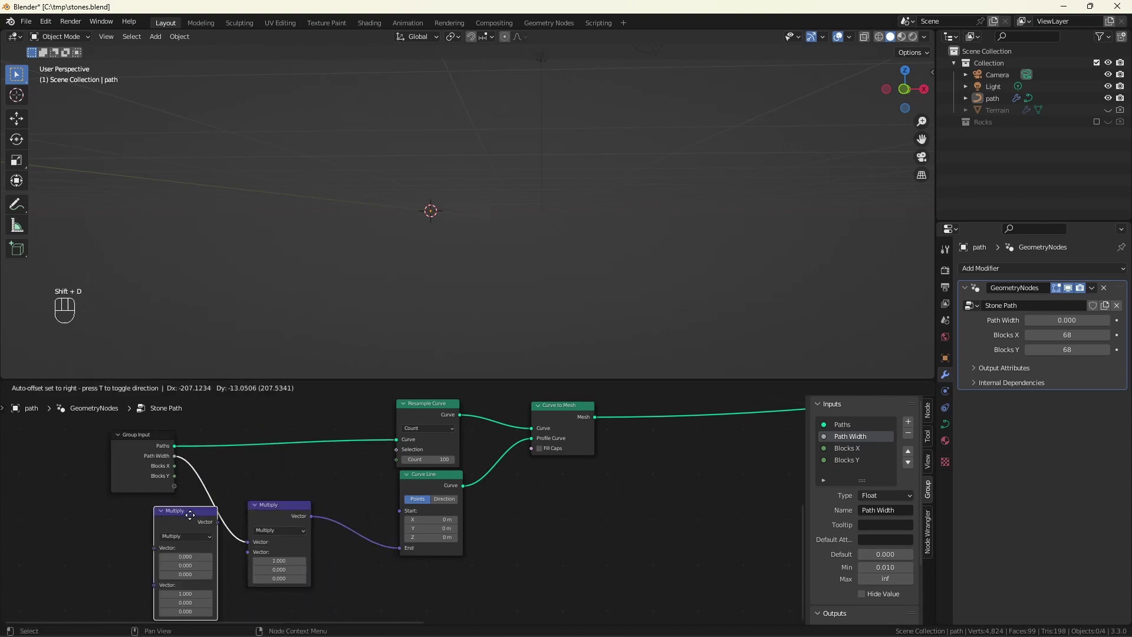
left_click(182, 518)
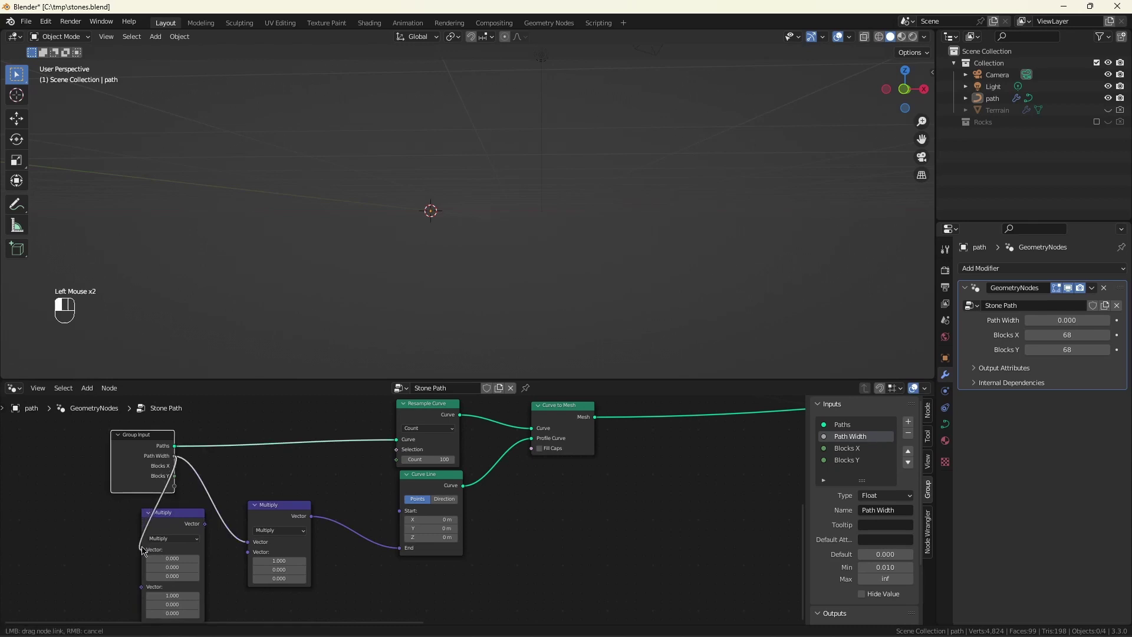
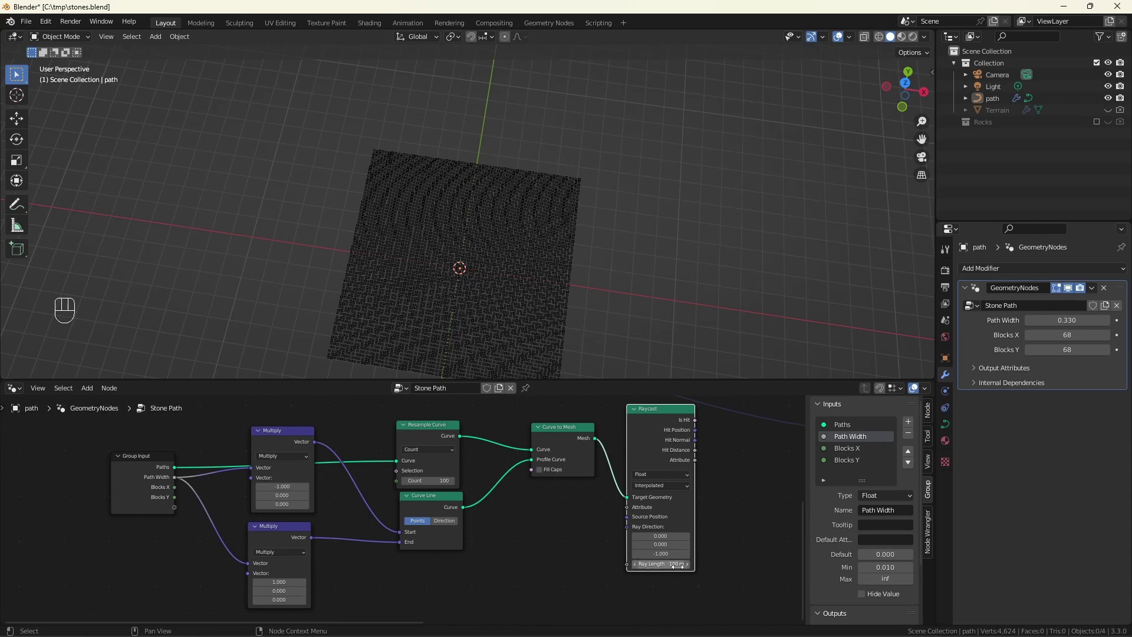
- Feed the path mesh into the Raycast node's target geometry
scroll("up", 3)
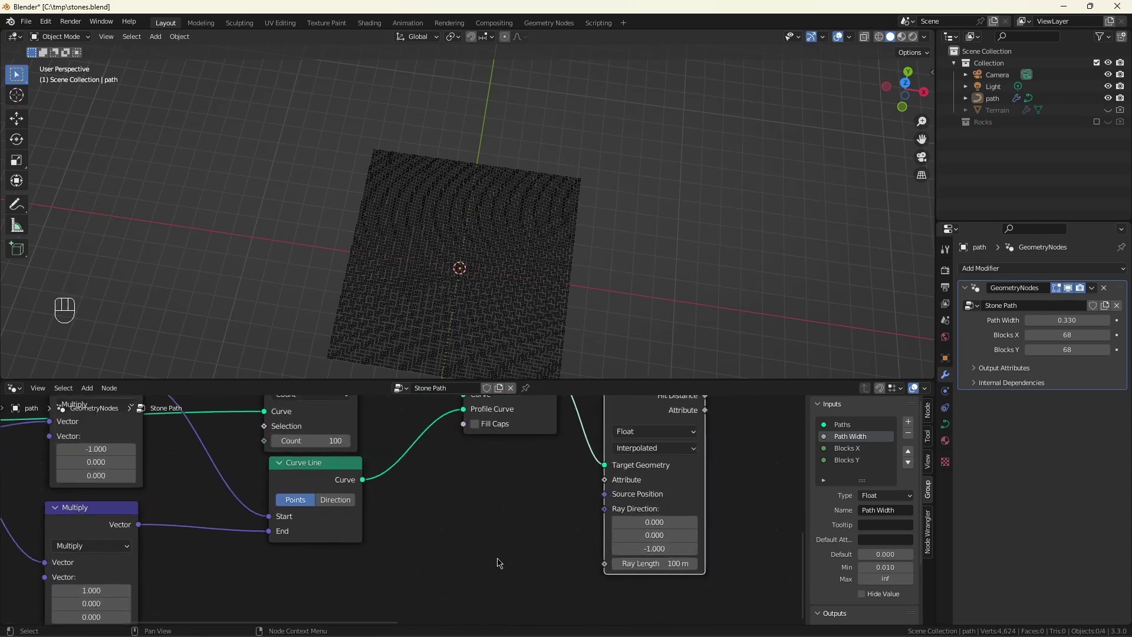
middle_click(557, 494)
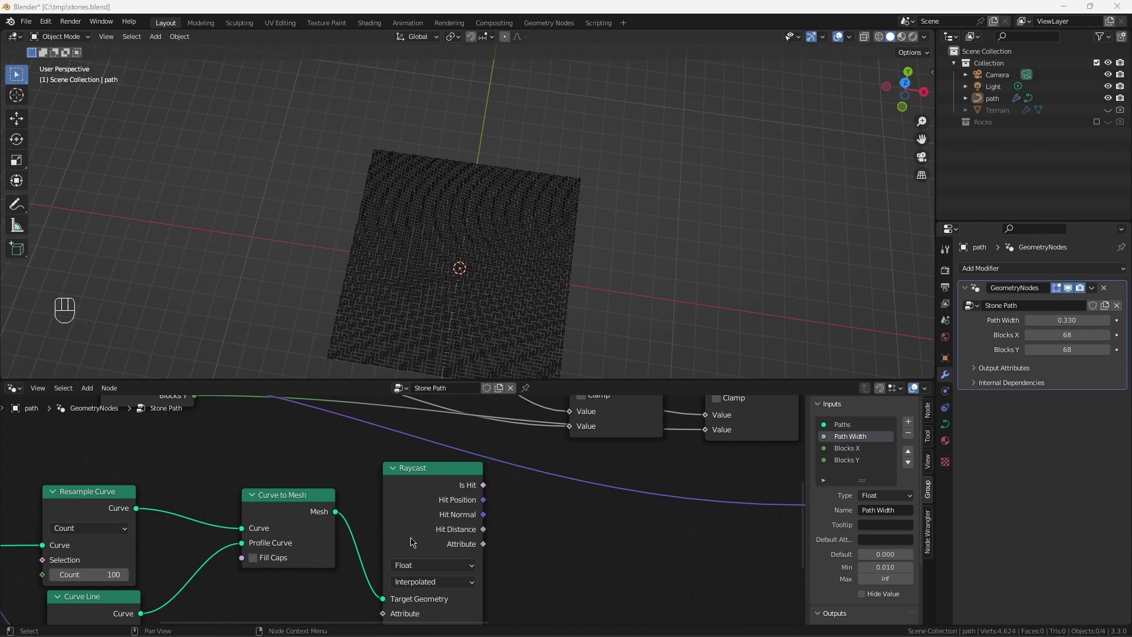
key("BackSpace")
left_click(488, 490)
left_click(562, 480)
scroll("down", 3)
middle_click(599, 538)
- Use Raycast Is Hit through a Not node as the Separate Geometry selection, keeping rocks under the path
left_click(446, 522)
left_click(685, 549)
key("shift+a")
key("BackSpace")
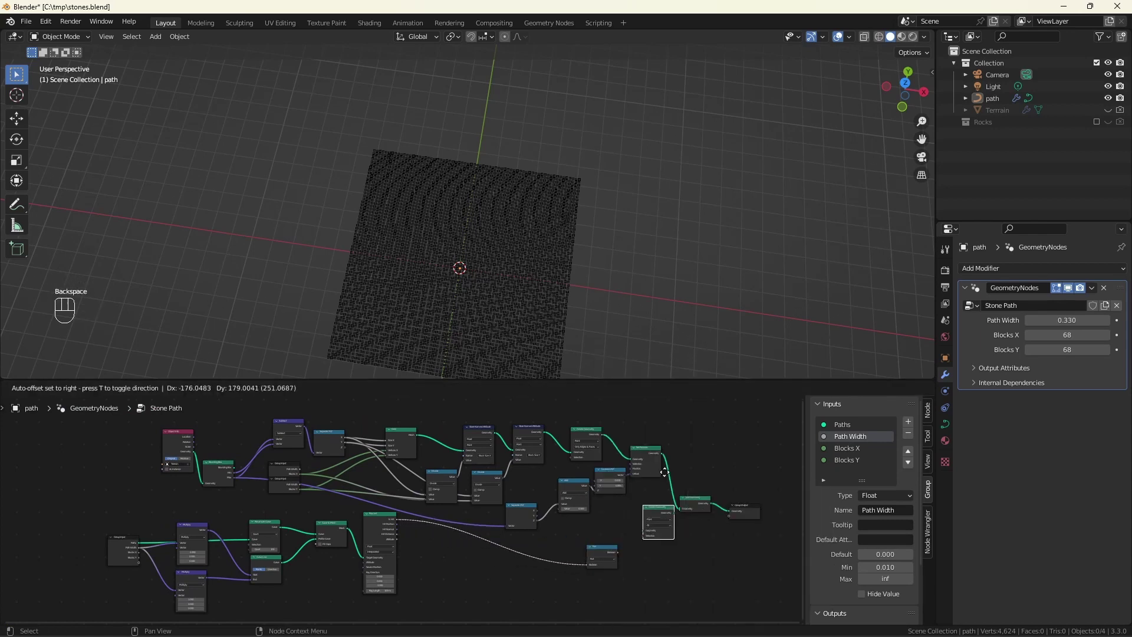
scroll("up", 3)
left_click_drag(605, 562, 695, 488)
scroll("up", 3)
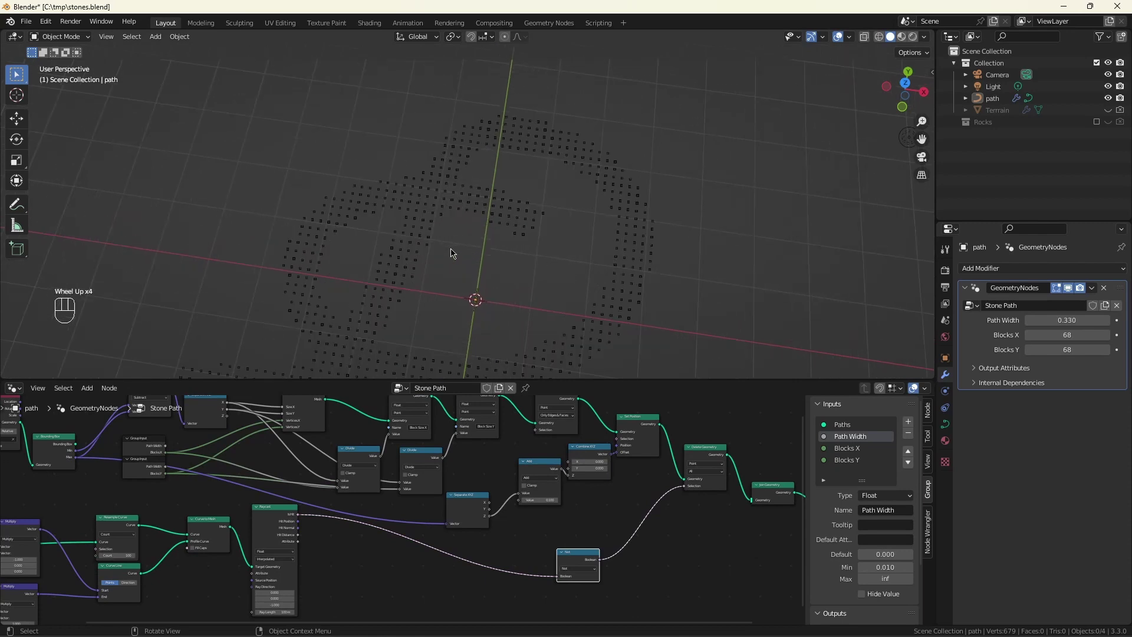
- Zoom into the node tree around the second Separate Geometry step
scroll("up", 3)
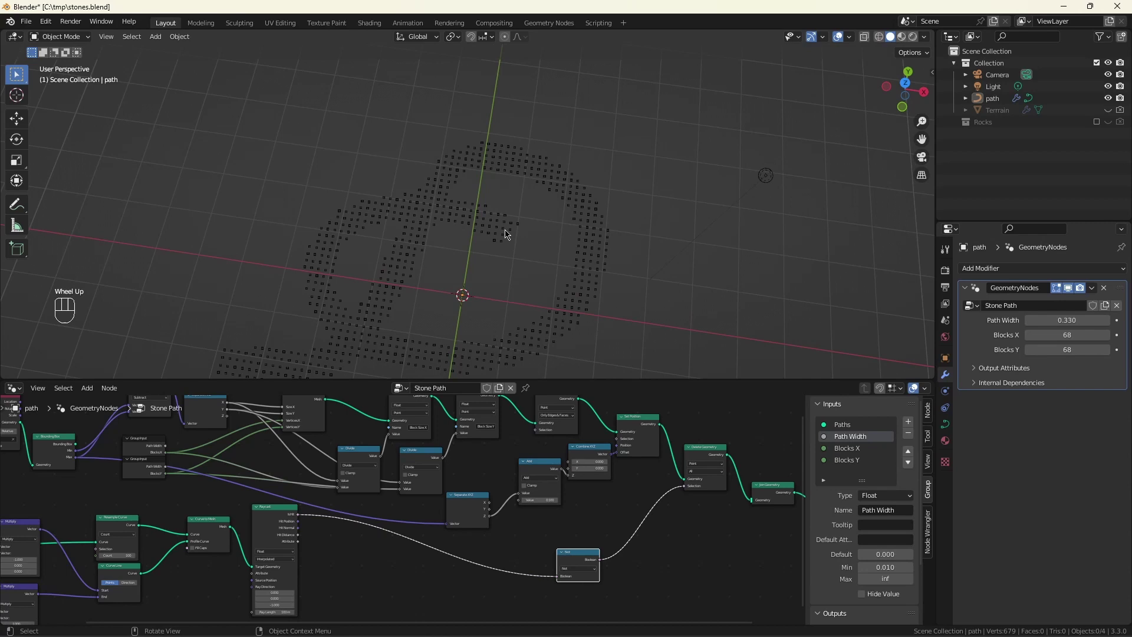
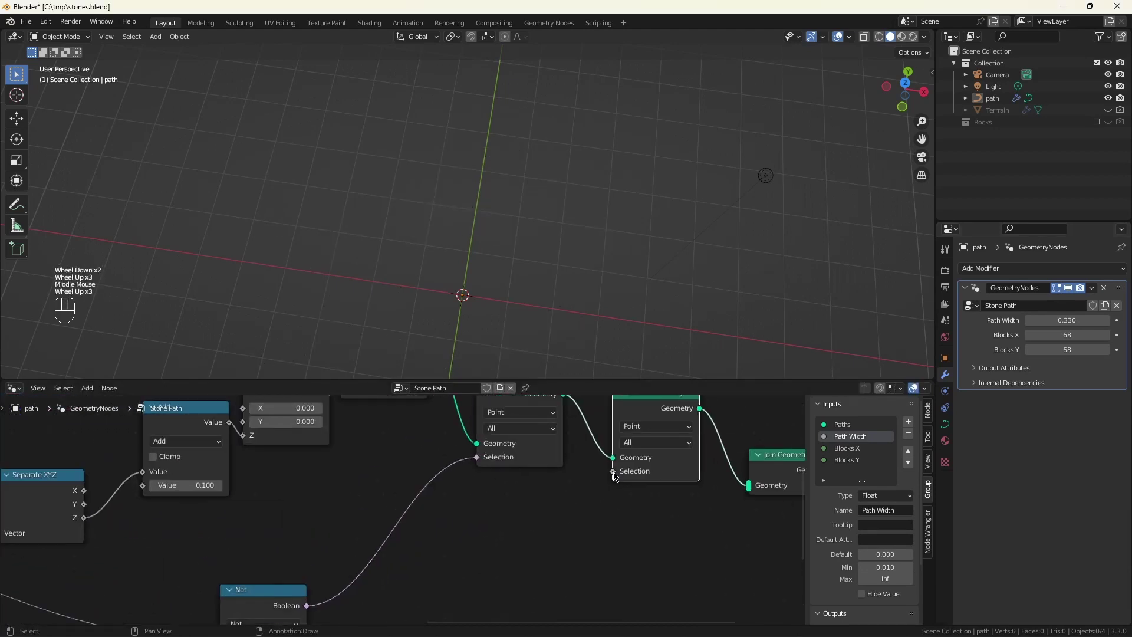
- Drive the second selection with a Boolean Random Value whose Probability is a Missing Rocks input (0.333)
left_click_drag(618, 475, 518, 510)
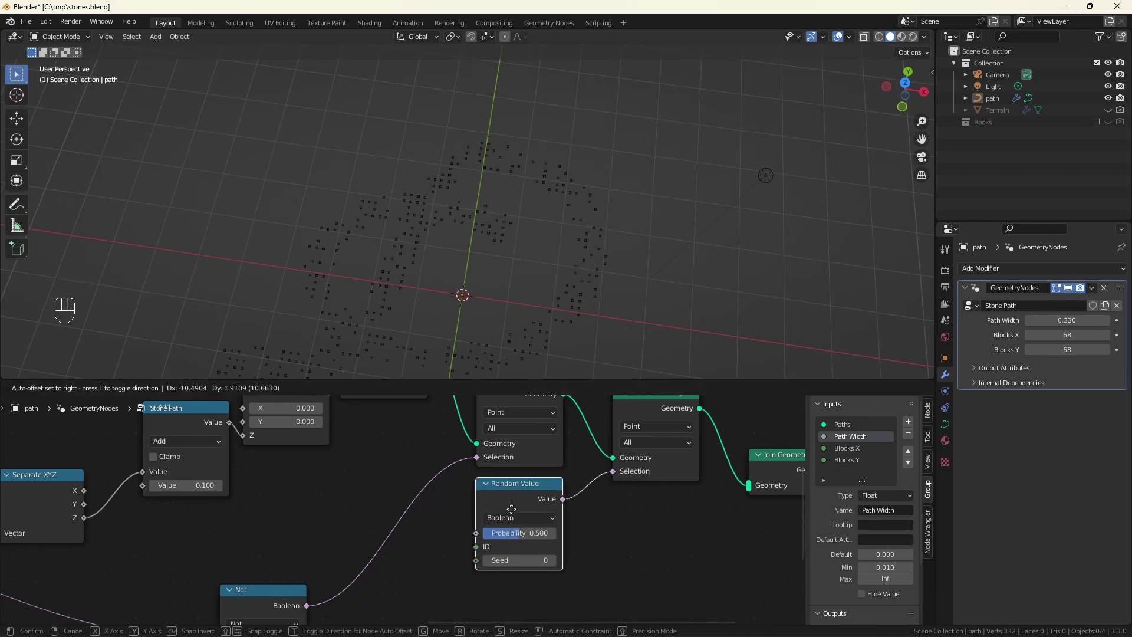
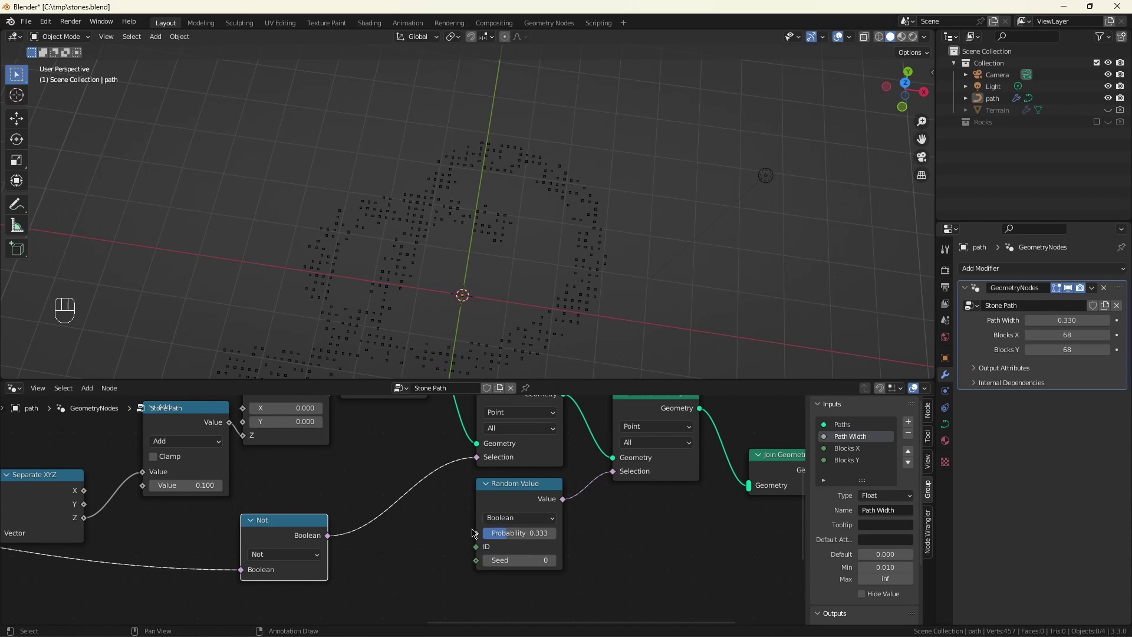
left_click_drag(476, 541, 399, 515)
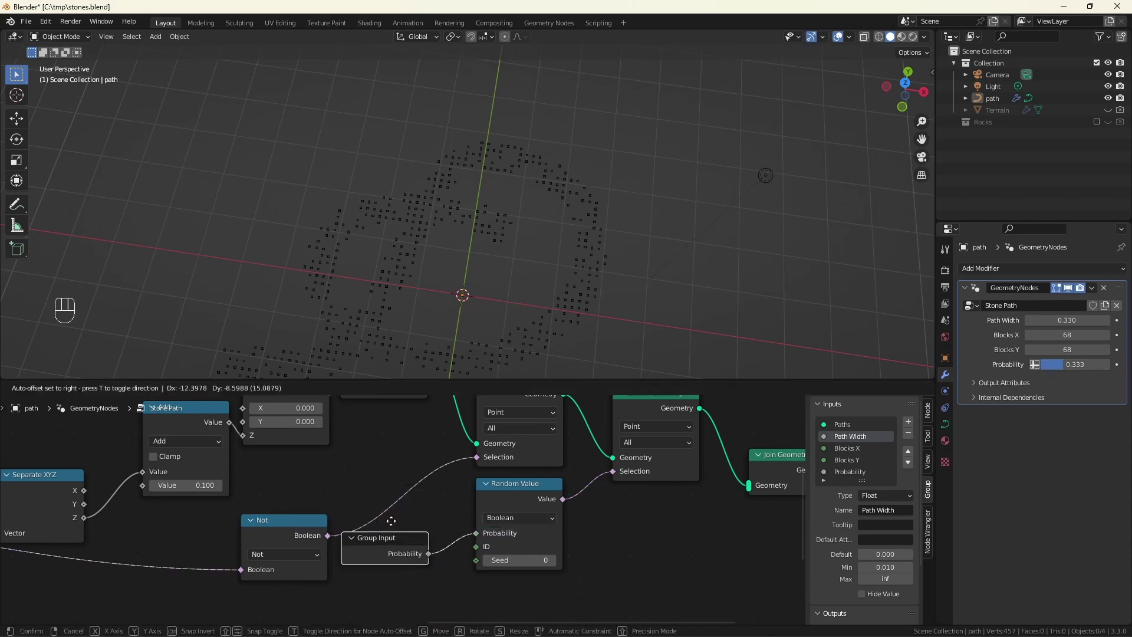
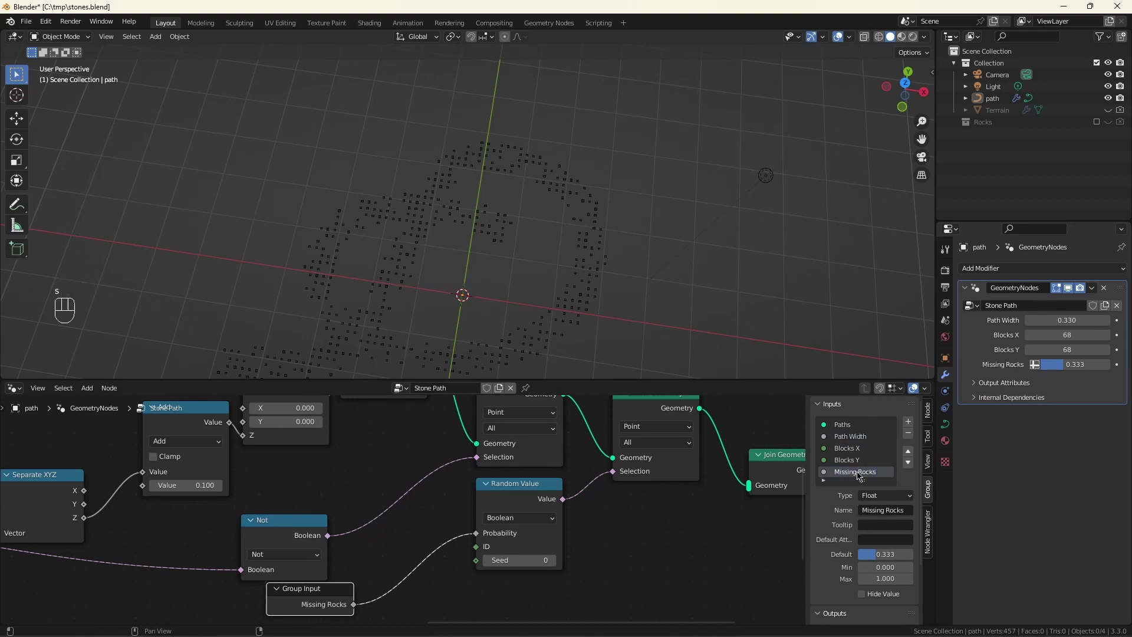
left_click(287, 523)
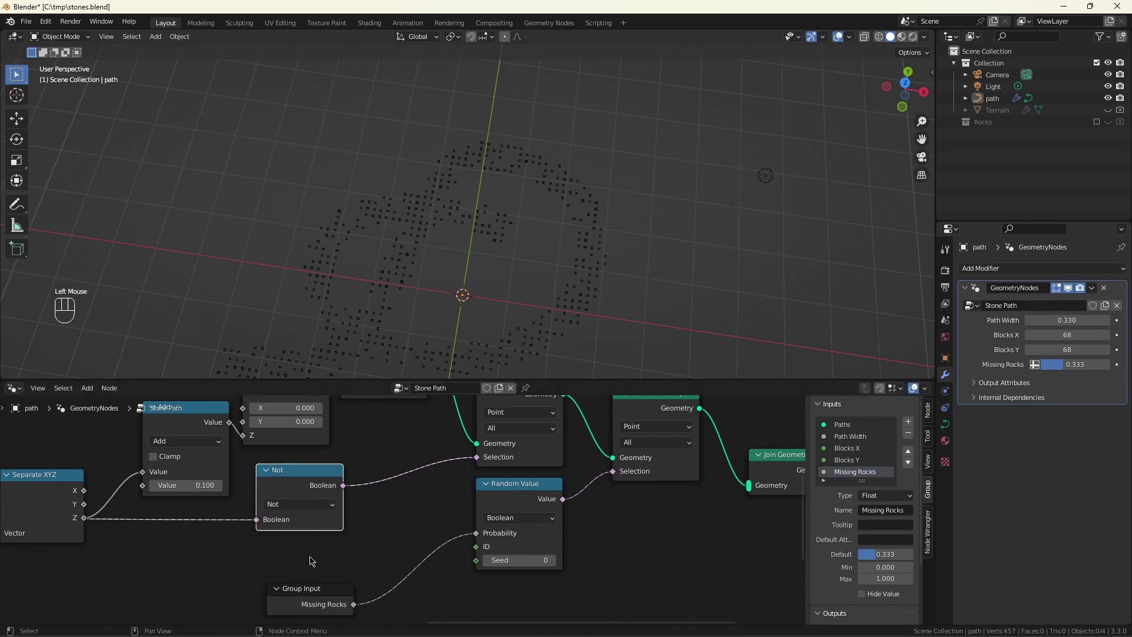
left_click(326, 595)
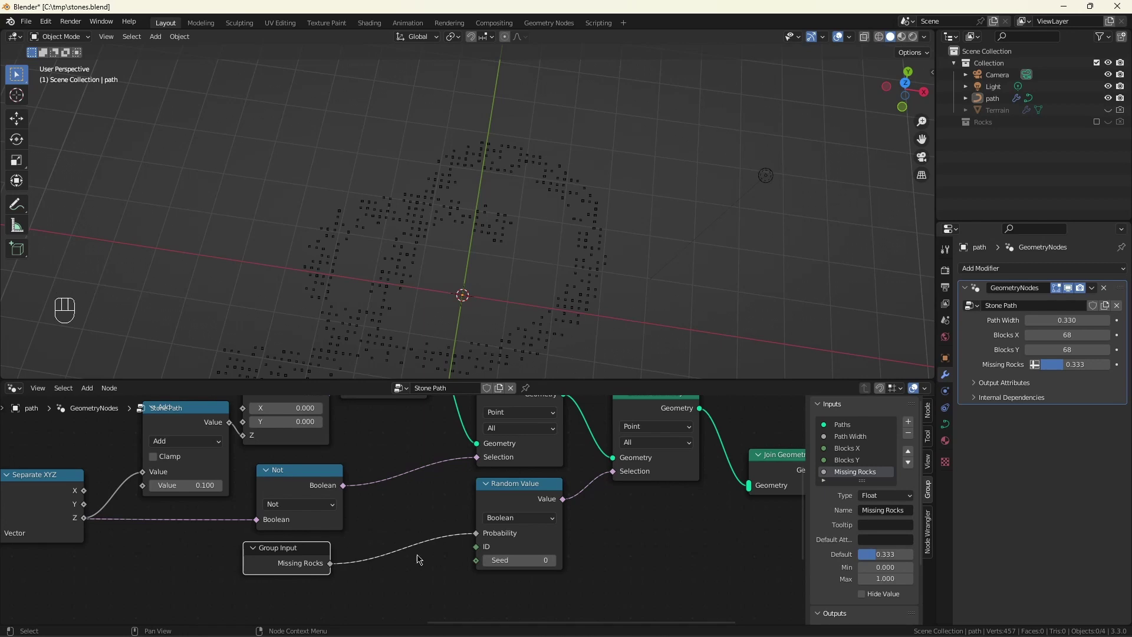
middle_click(421, 551)
scroll("down", 3)
- Add a Set Position node and an unconnected Noise Texture node below the chain
key("ctrl+z")
left_click(673, 600)
left_click(602, 562)
key("shift+a")
key("s")
scroll("down", 3)
scroll("up", 3)
left_click(518, 586)
key("shift+a")
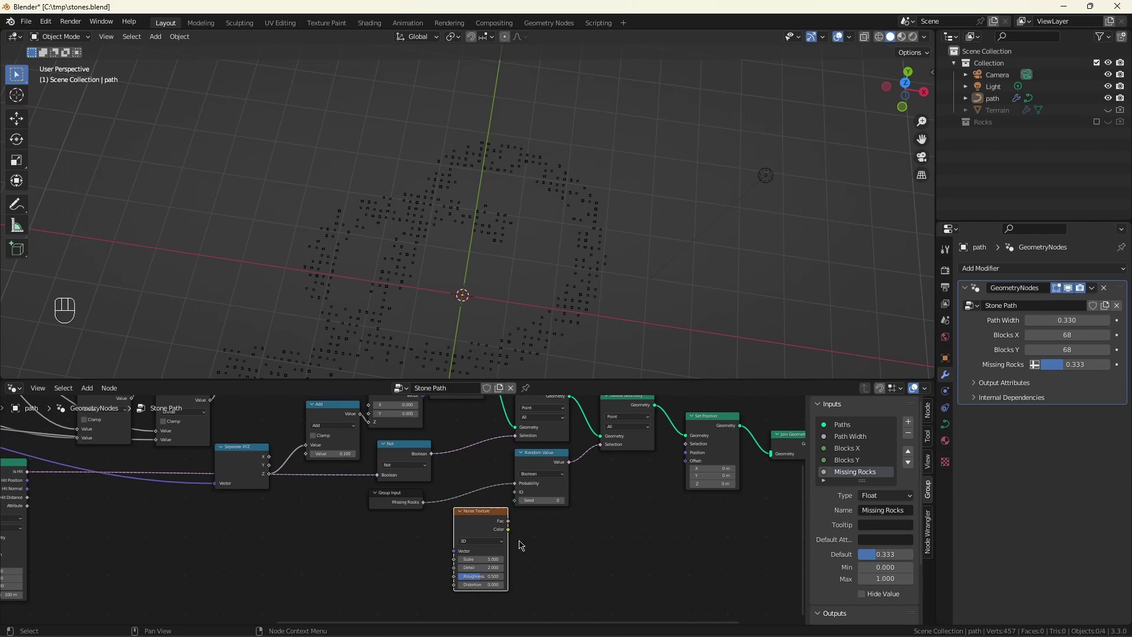
- Centre the noise with Subtract 0.5, scale X/Y via a Block Variance input (0.24) into Combine XYZ, and save
left_click_drag(515, 535, 572, 514)
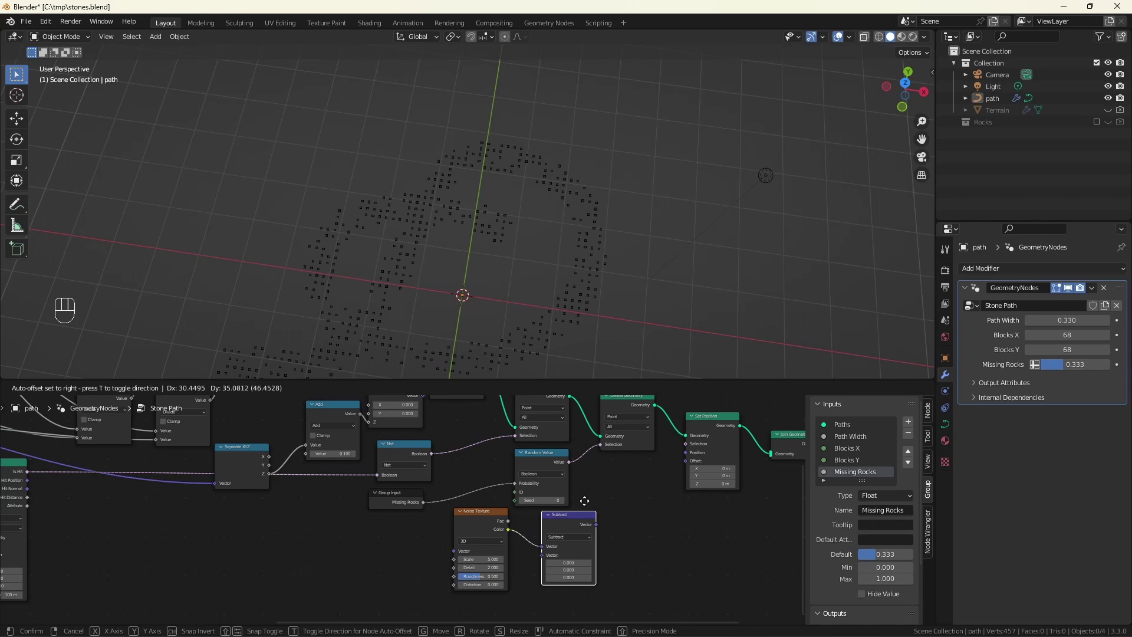
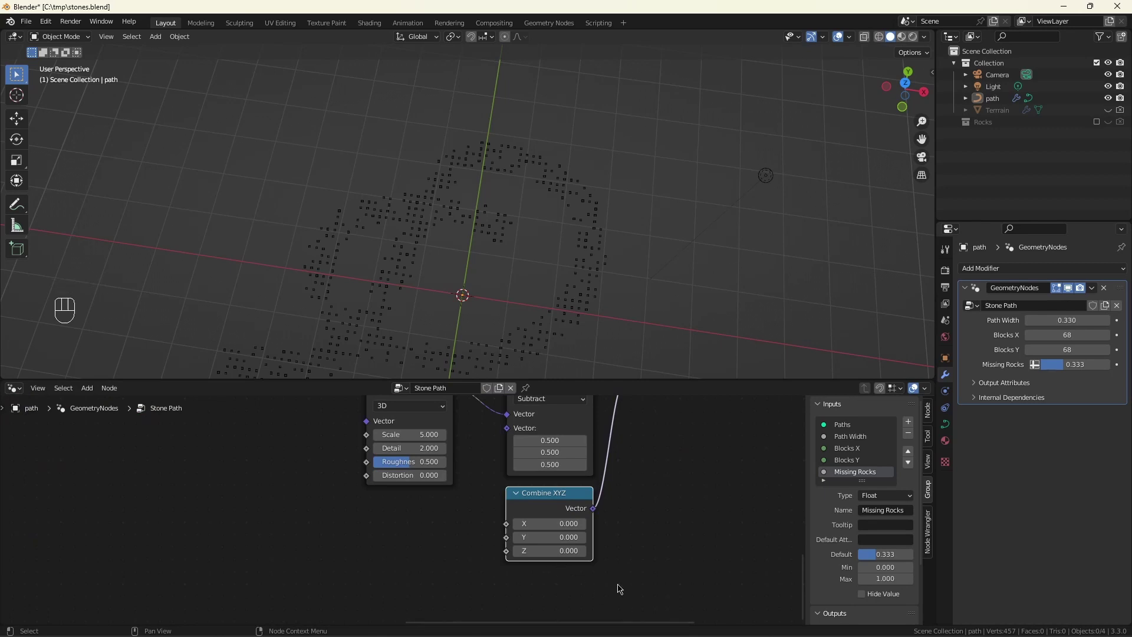
left_click_drag(512, 528, 429, 509)
left_click_drag(411, 539, 513, 541)
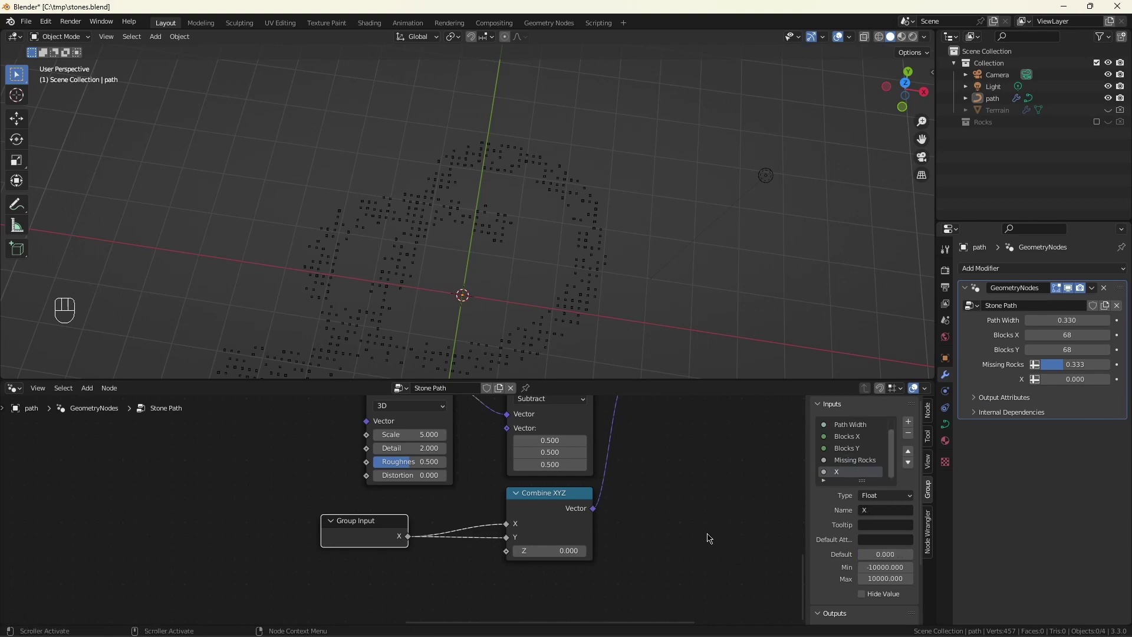
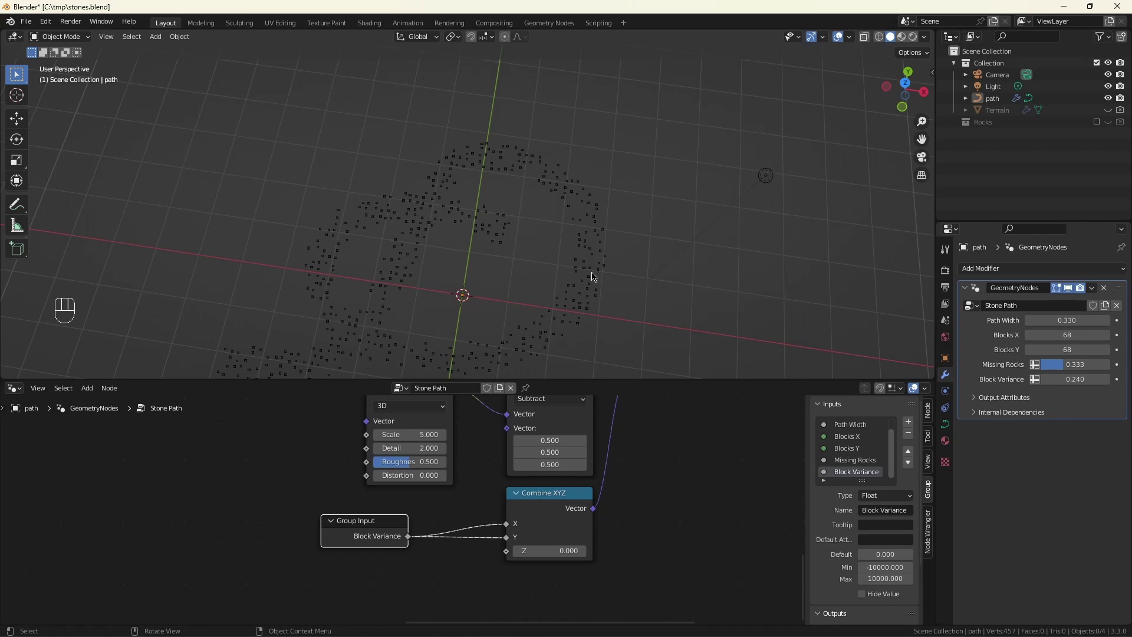
key("ctrl+s")
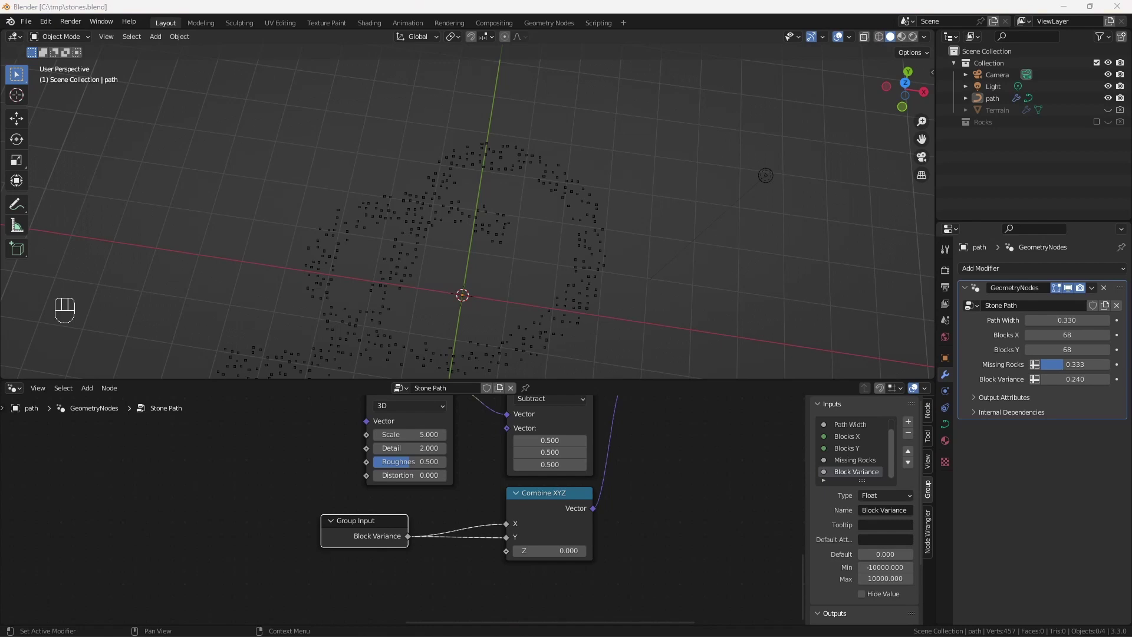
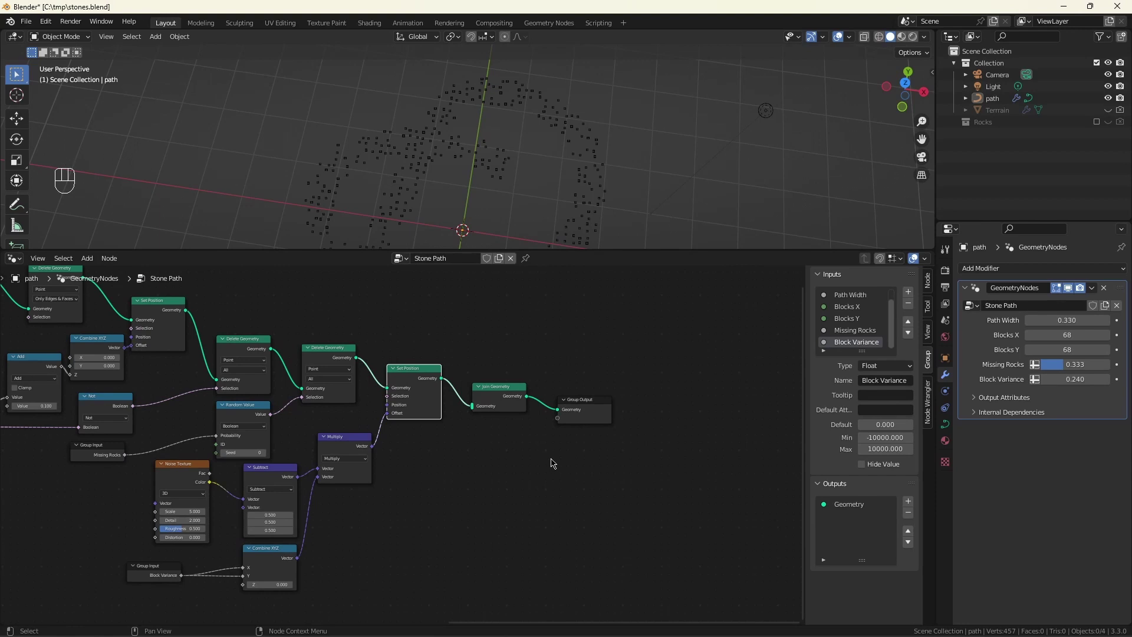
- Instance random rocks from the Rocks collection on the points with Separate Children and Pick Instance enabled
double_click(500, 370)
key("shift+a")
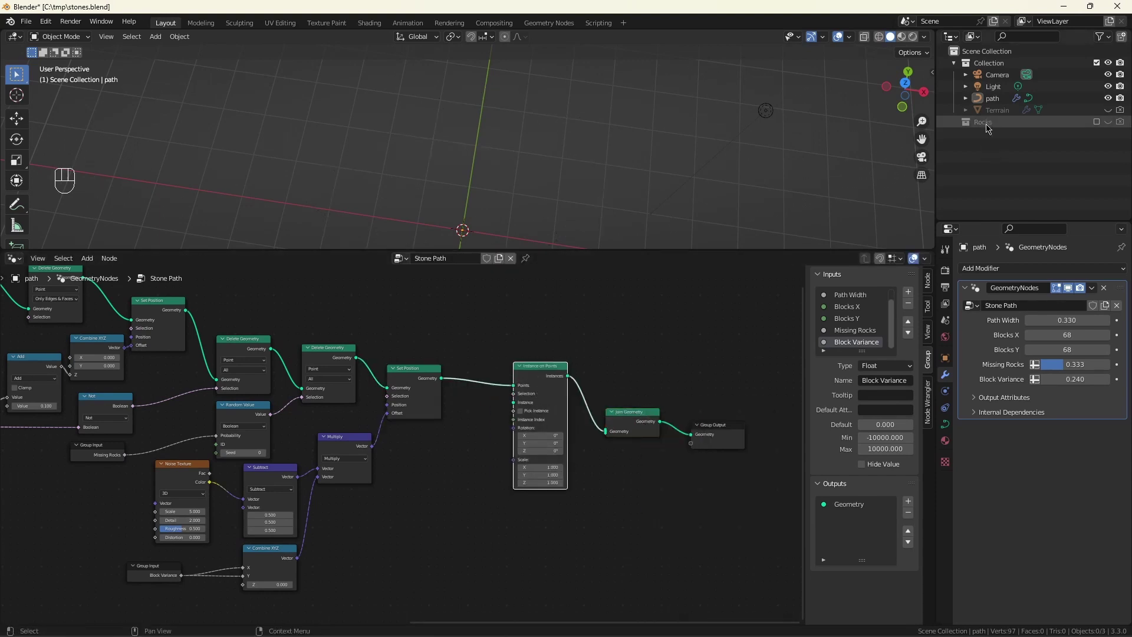
left_click(998, 127)
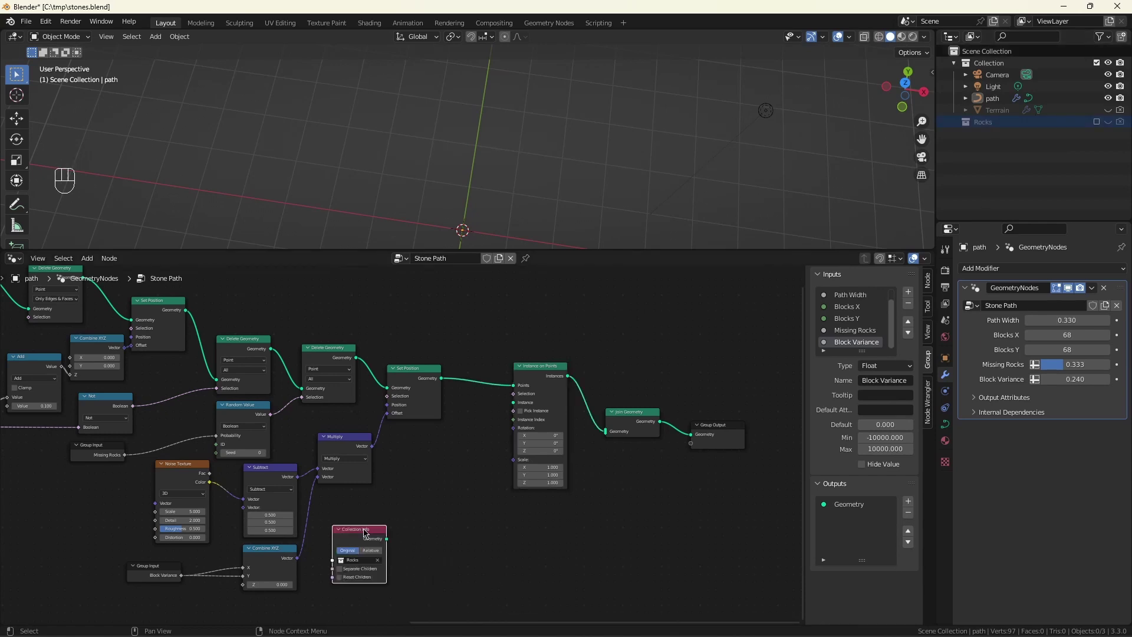
left_click(392, 539)
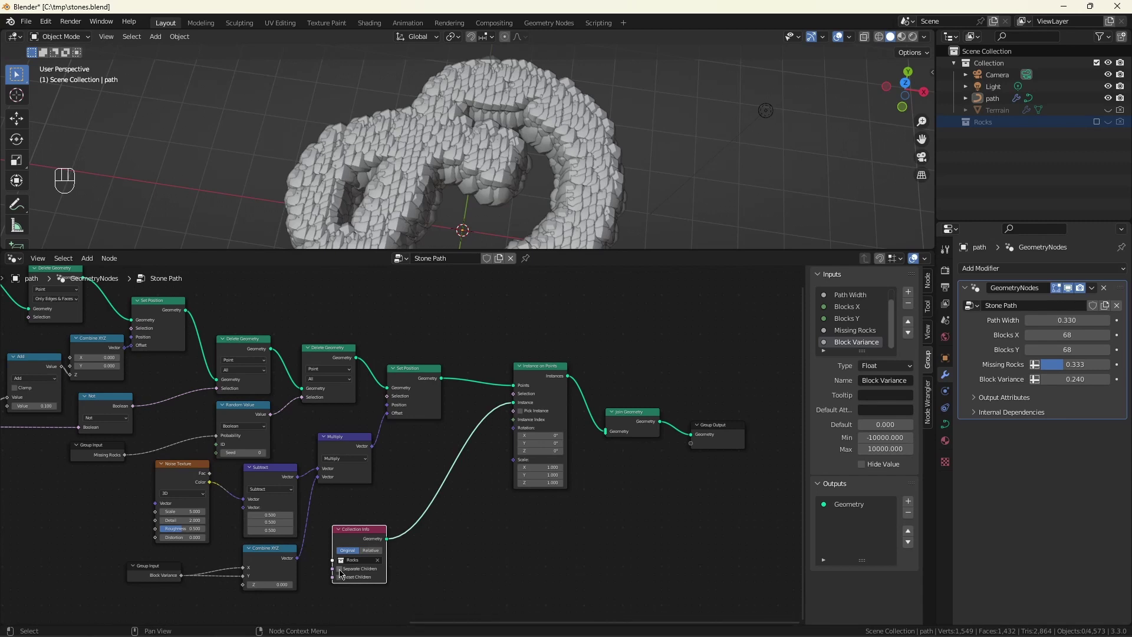
left_click(344, 572)
left_click(526, 414)
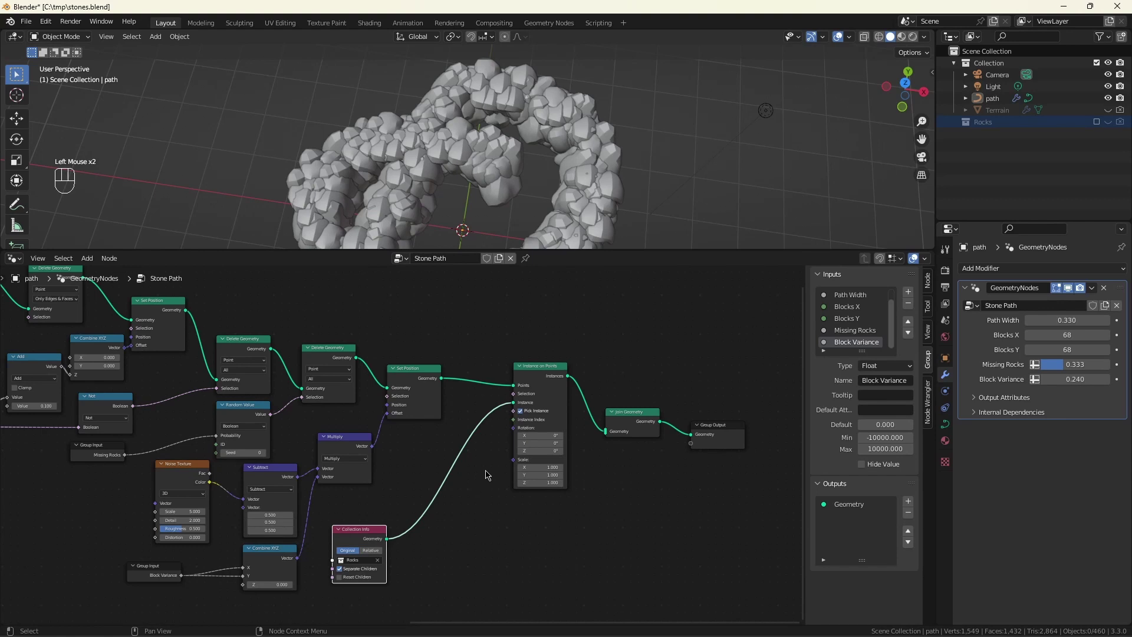
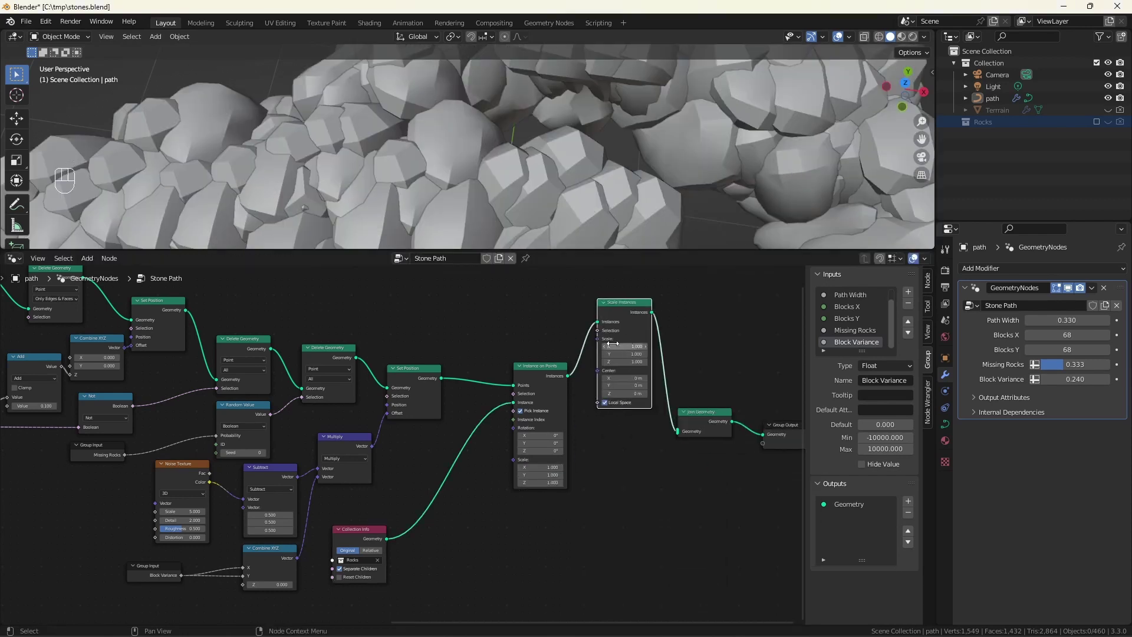
- Add two Named Attribute nodes reading the block-size attributes
middle_click(664, 297)
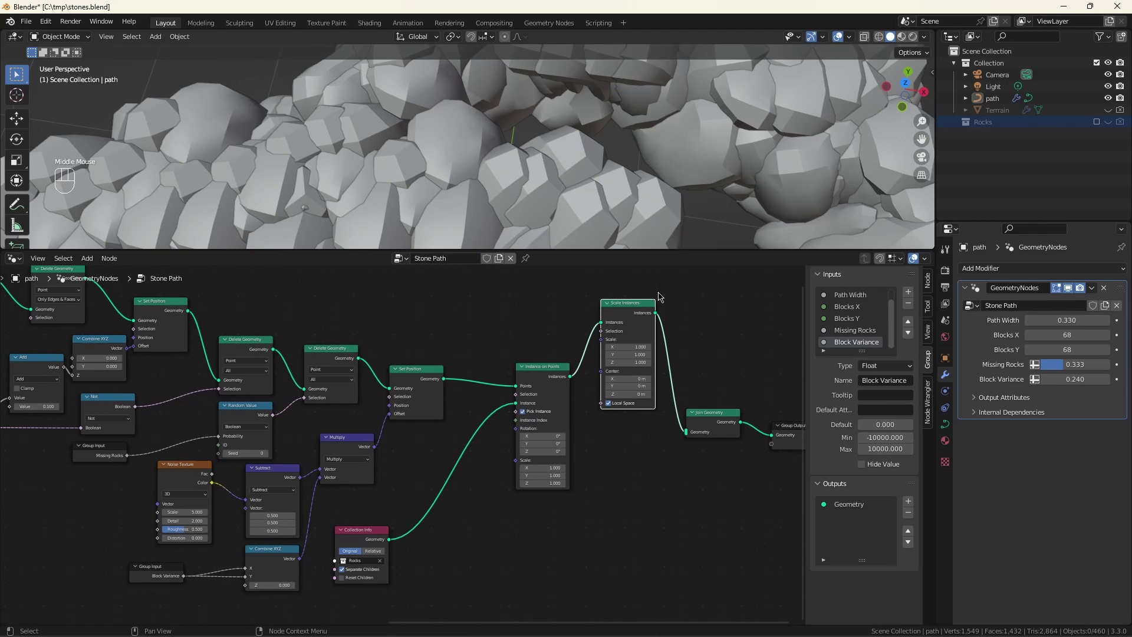
middle_click(668, 298)
middle_click(415, 366)
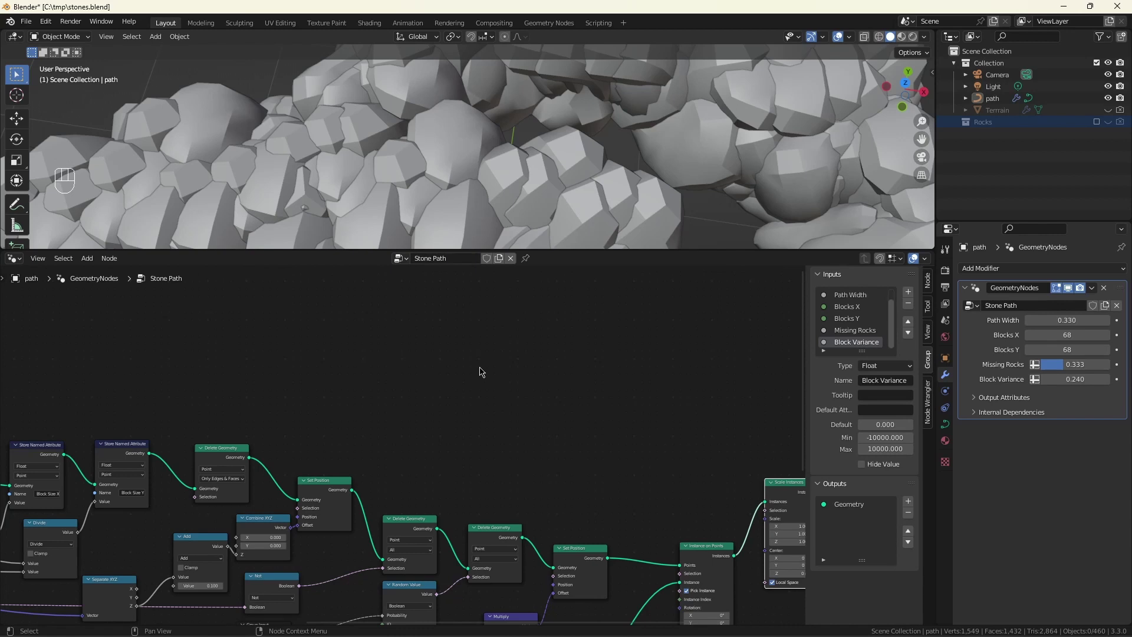
left_click(510, 361)
key("shift+a")
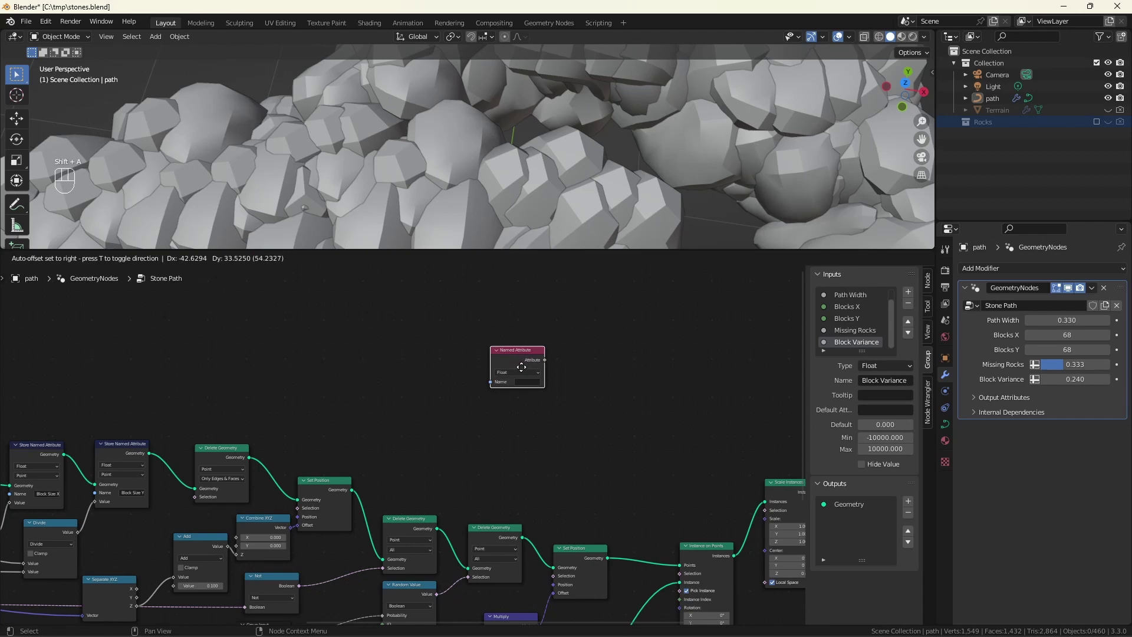
left_click_drag(529, 375, 655, 369)
scroll("up", 3)
left_click(517, 379)
left_click(518, 298)
key("shift+s")
key("shift+d")
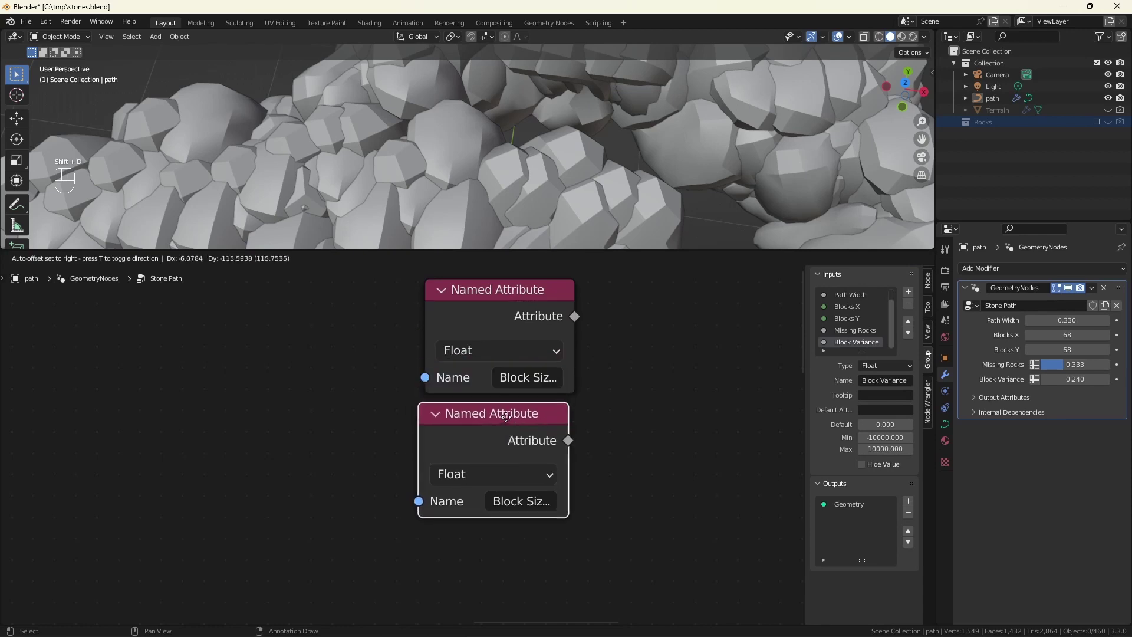
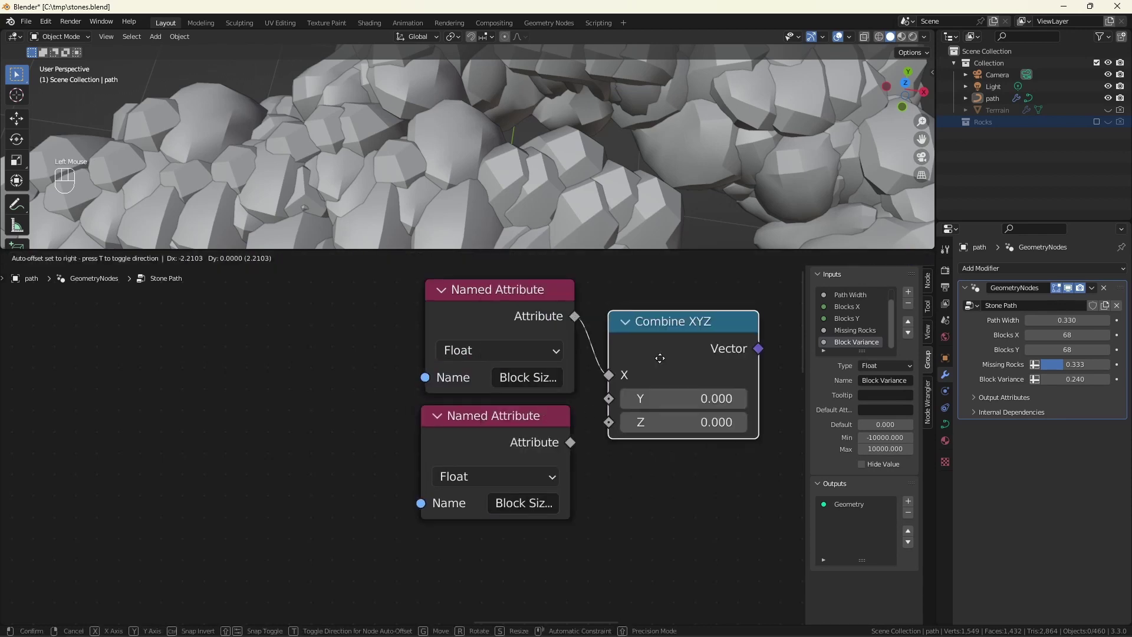
- Feed the attributes into Combine XYZ X and Y and scale it into Scale Instances
left_click_drag(575, 446, 284, 346)
scroll("down", 3)
middle_click(283, 345)
left_click_drag(647, 373, 750, 409)
left_click(738, 408)
scroll("down", 3)
scroll("up", 3)
left_click(508, 384)
- Feed a new Scale Height group input into the Z of Combine XYZ
left_click(619, 146)
left_click_drag(615, 124, 603, 136)
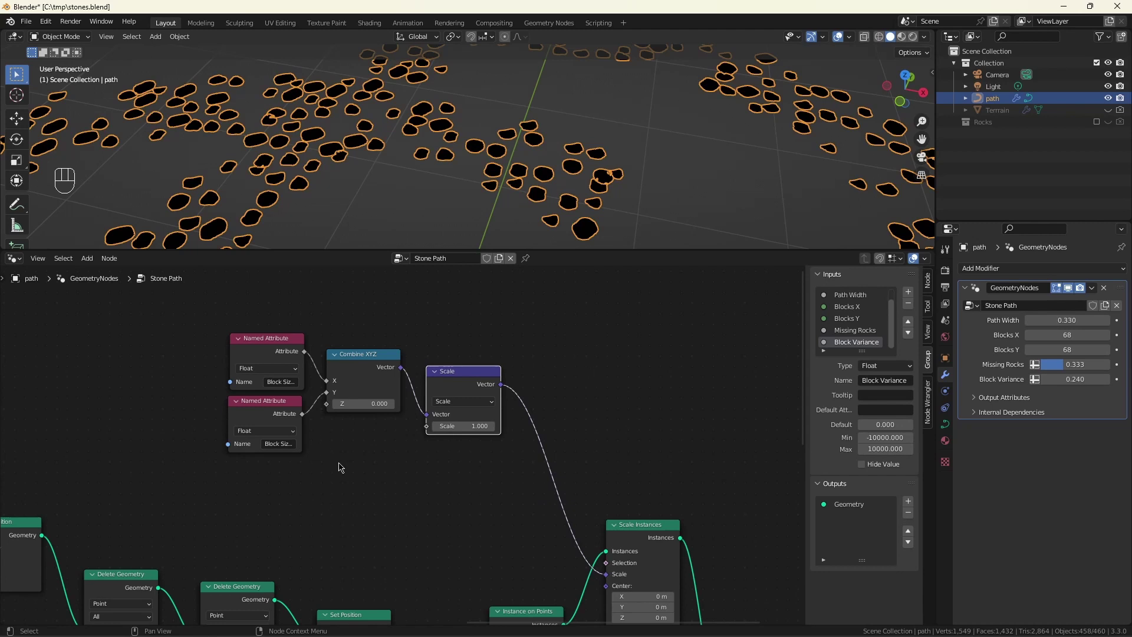
left_click_drag(333, 409, 259, 490)
scroll("down", 3)
left_click(843, 340)
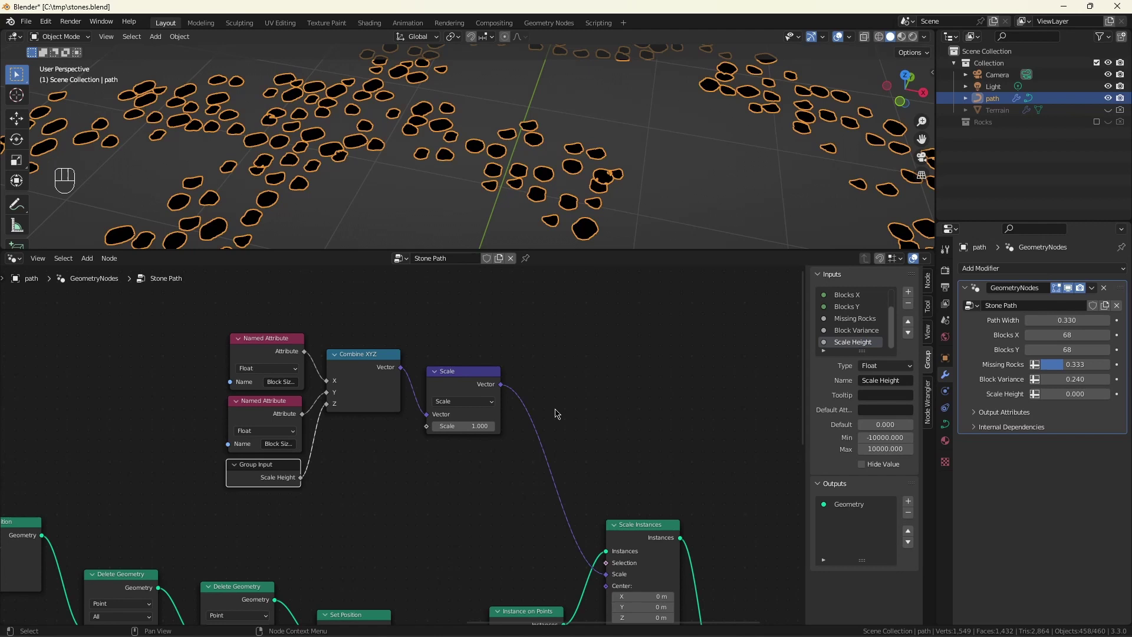
- Feed a new Scale x/y group input into the Vector Scale factor
left_click_drag(431, 431, 344, 457)
left_click(333, 473)
scroll("down", 3)
left_click(845, 339)
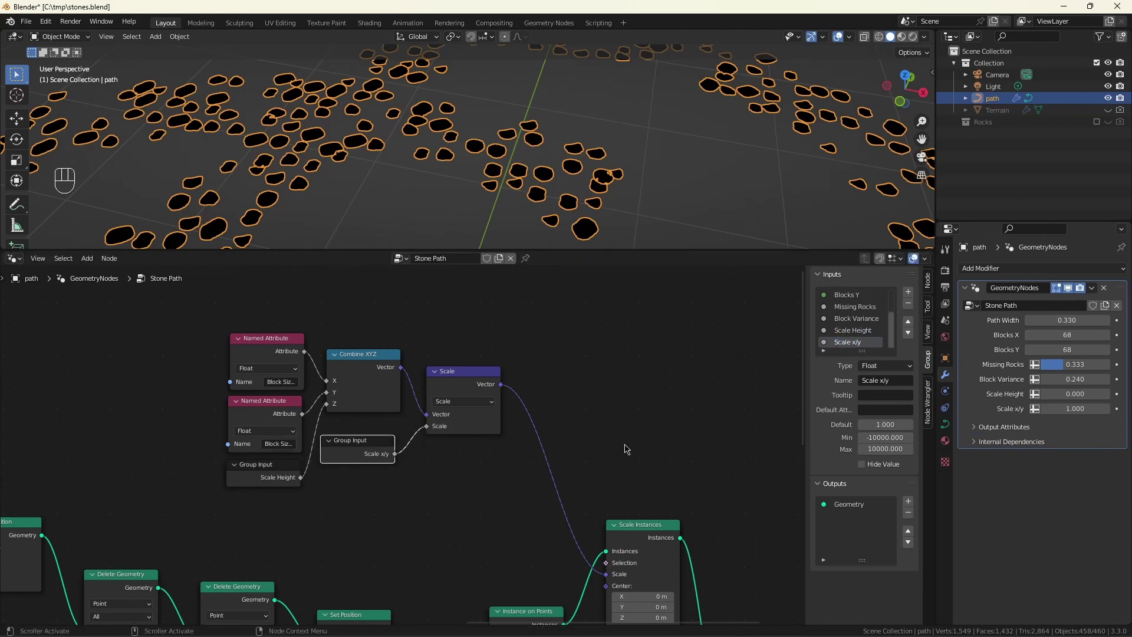
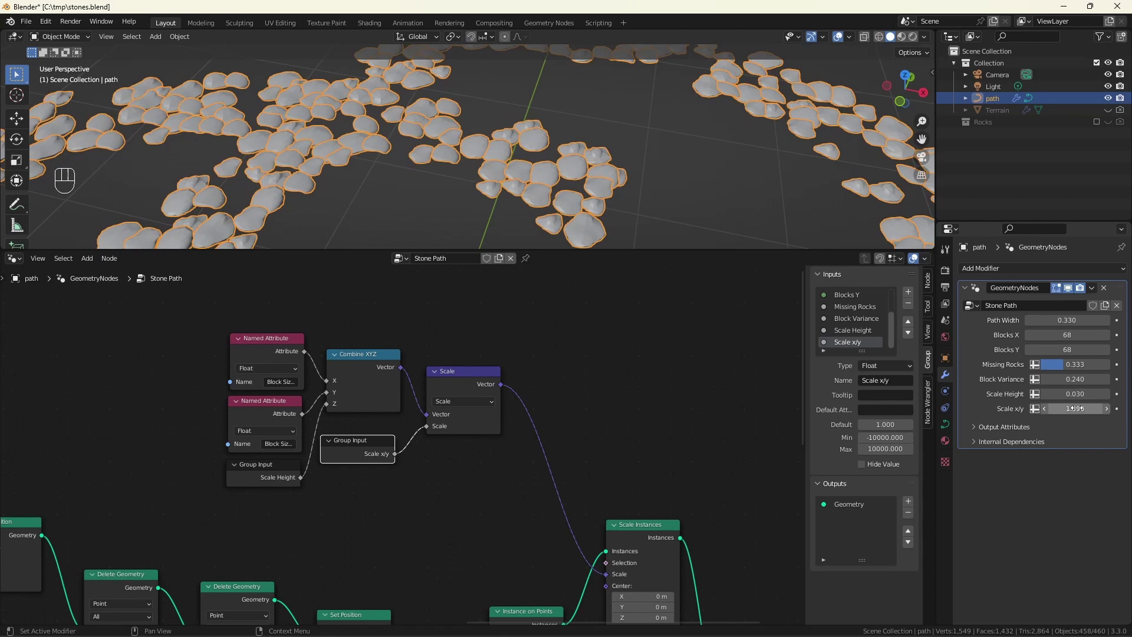
- Save the file and inspect the flat rock slabs (Scale Height 0.030) from front view
key("ctrl+s")
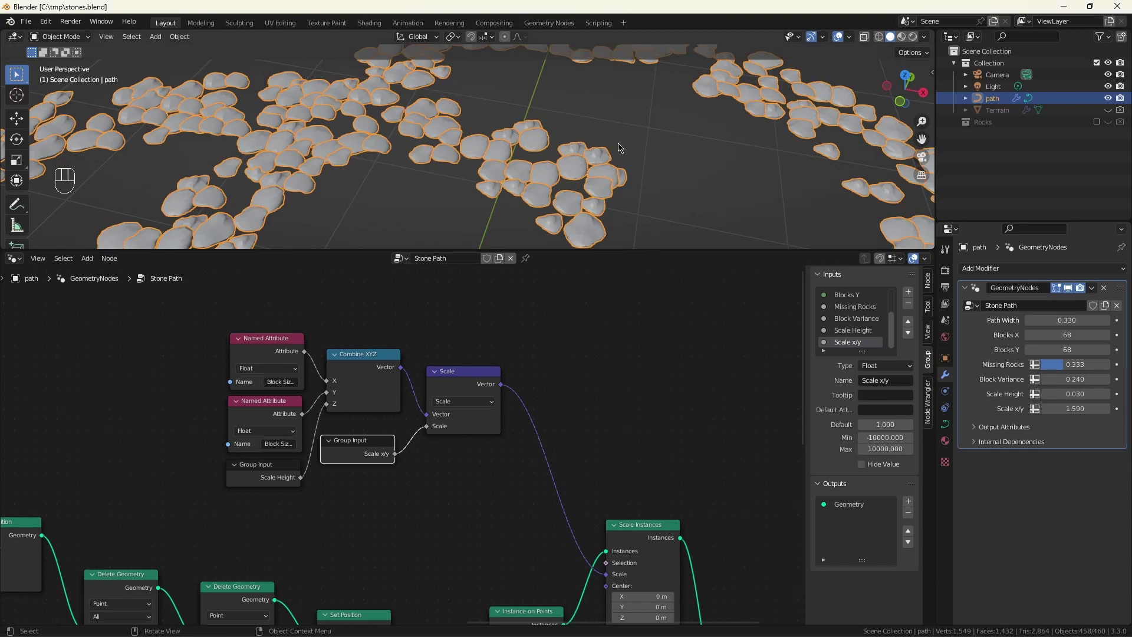
left_click(597, 187)
key("KP_1")
scroll("down", 3)
middle_click(564, 125)
scroll("up", 3)
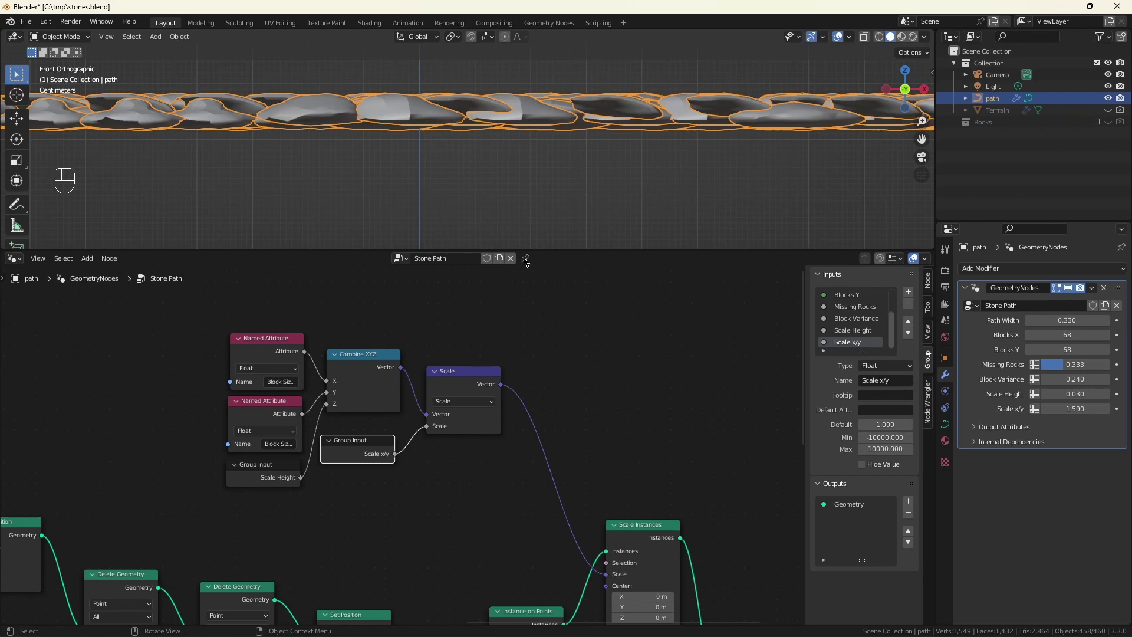
scroll("down", 3)
scroll("up", 3)
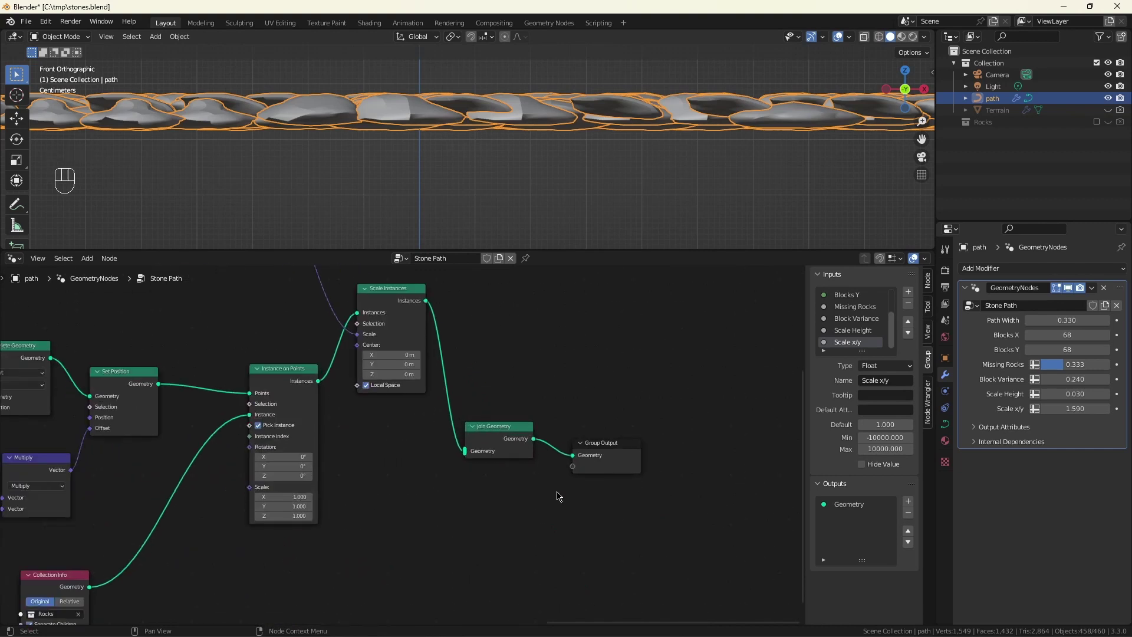
- Chain Realize Instances and Set Position after Scale Instances, then add a Position node
left_click(562, 495)
key("shift+a")
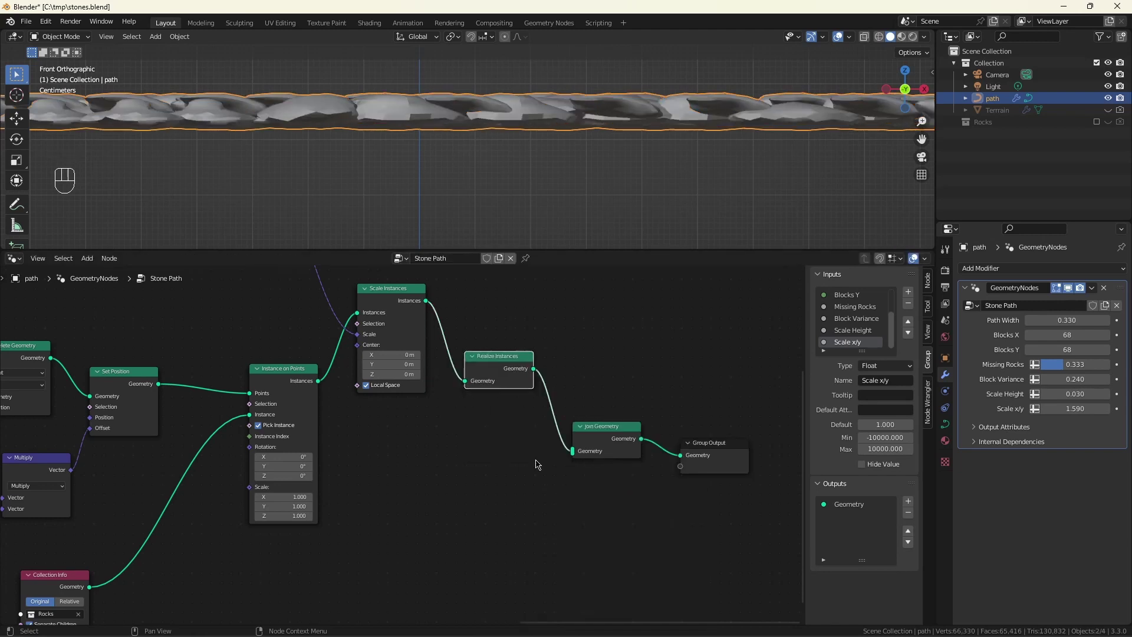
key("shift+a")
left_click(350, 468)
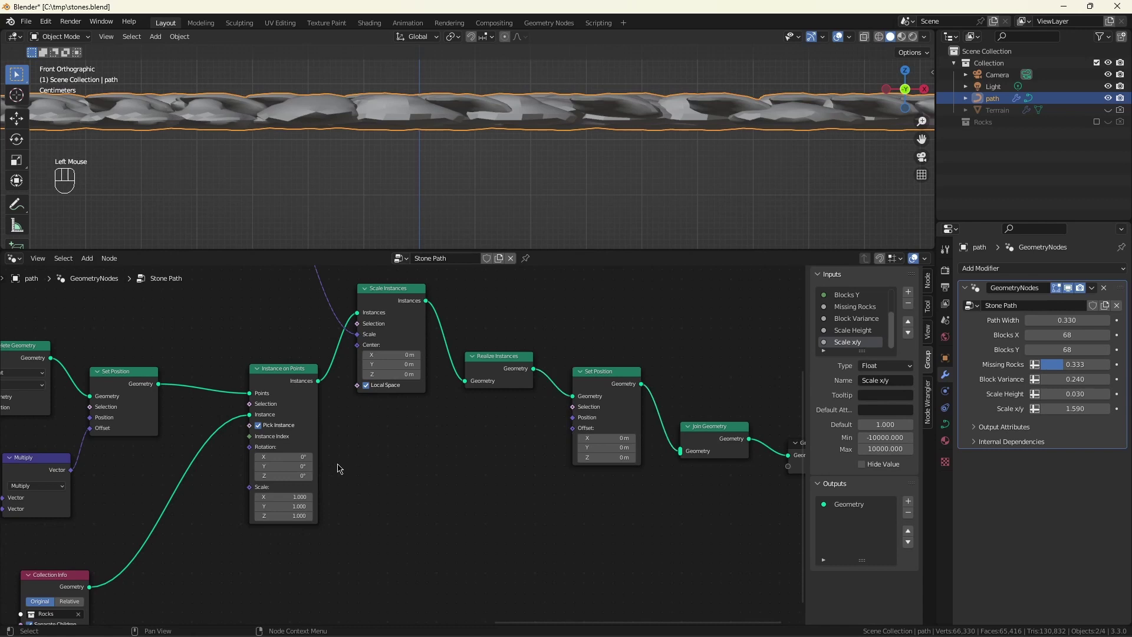
key("shift+a")
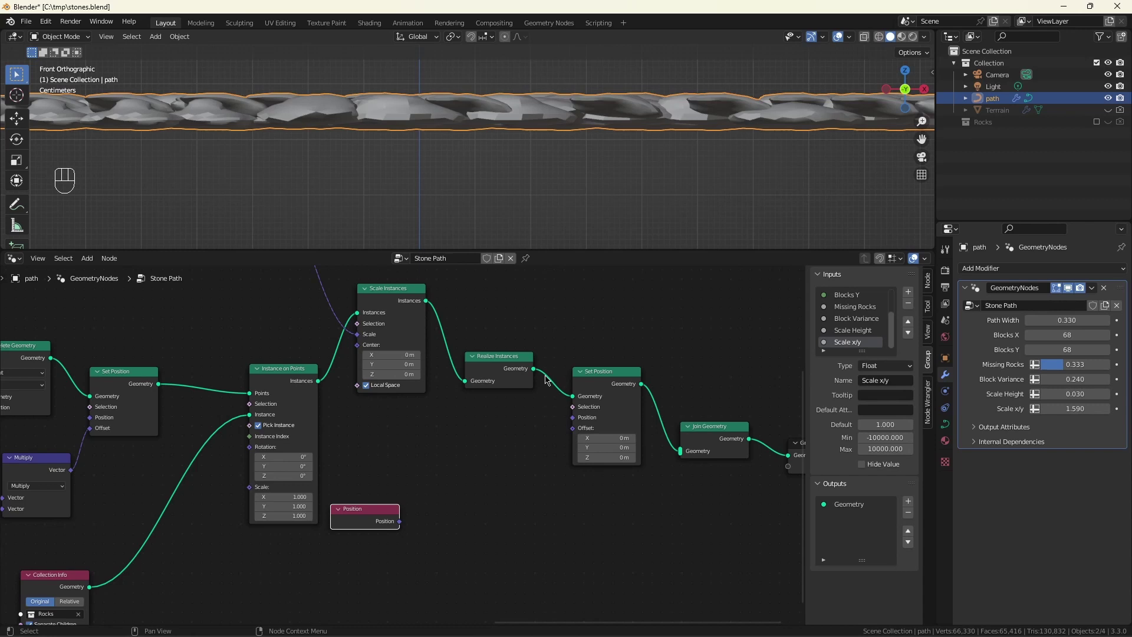
- Add a Store Named Attribute named 'Instance' storing the index on instances
left_click(396, 449)
key("shift+a")
key("s")
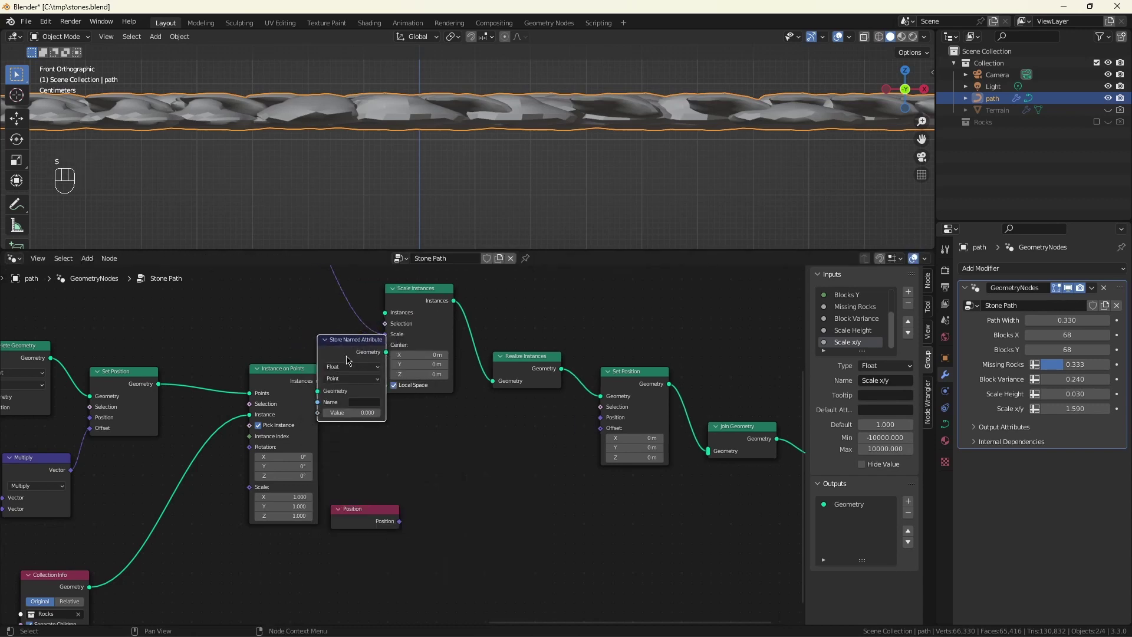
left_click_drag(399, 368, 397, 387)
left_click_drag(398, 381, 399, 447)
left_click_drag(362, 419, 266, 319)
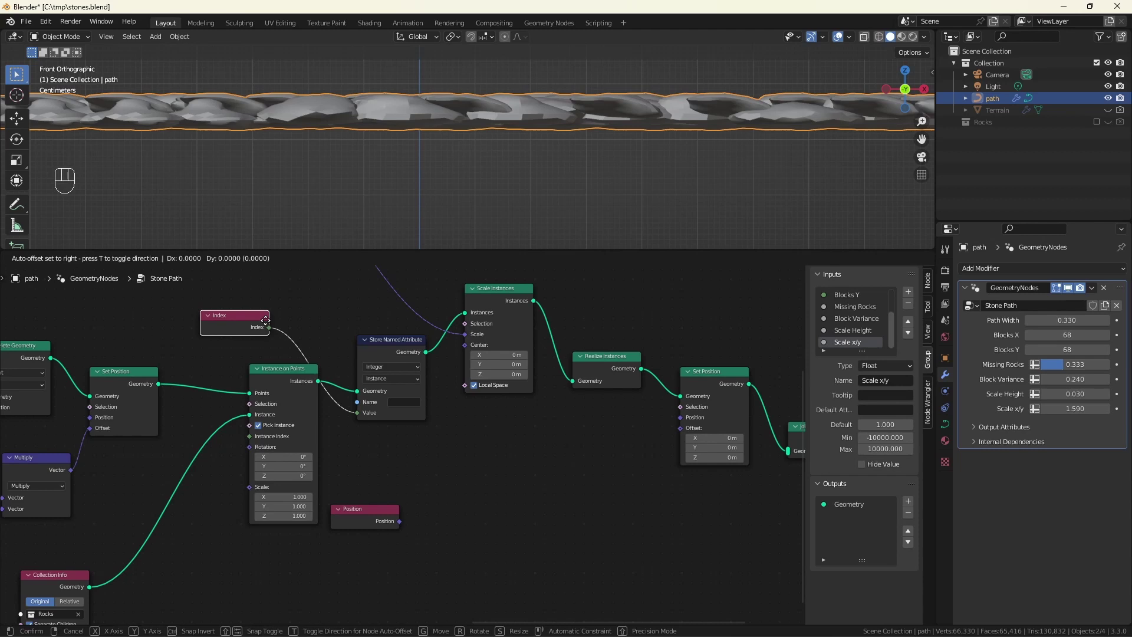
left_click(324, 344)
left_click(404, 399)
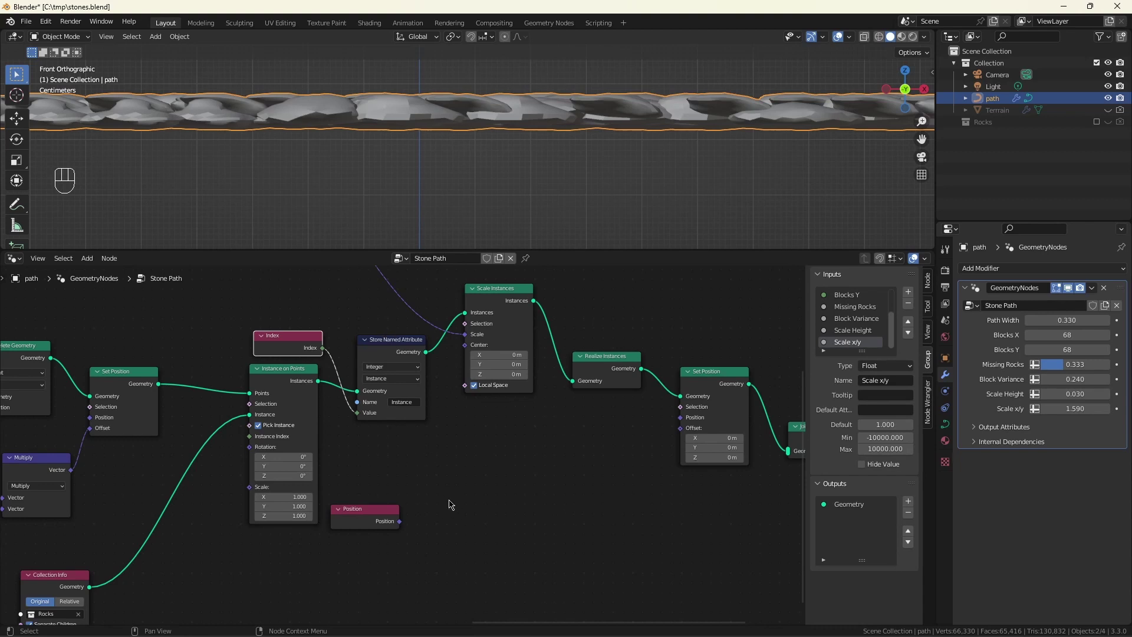
left_click_drag(404, 524, 461, 502)
- Add an Accumulate Field node taking Position as its Value
key("c")
left_click(462, 462)
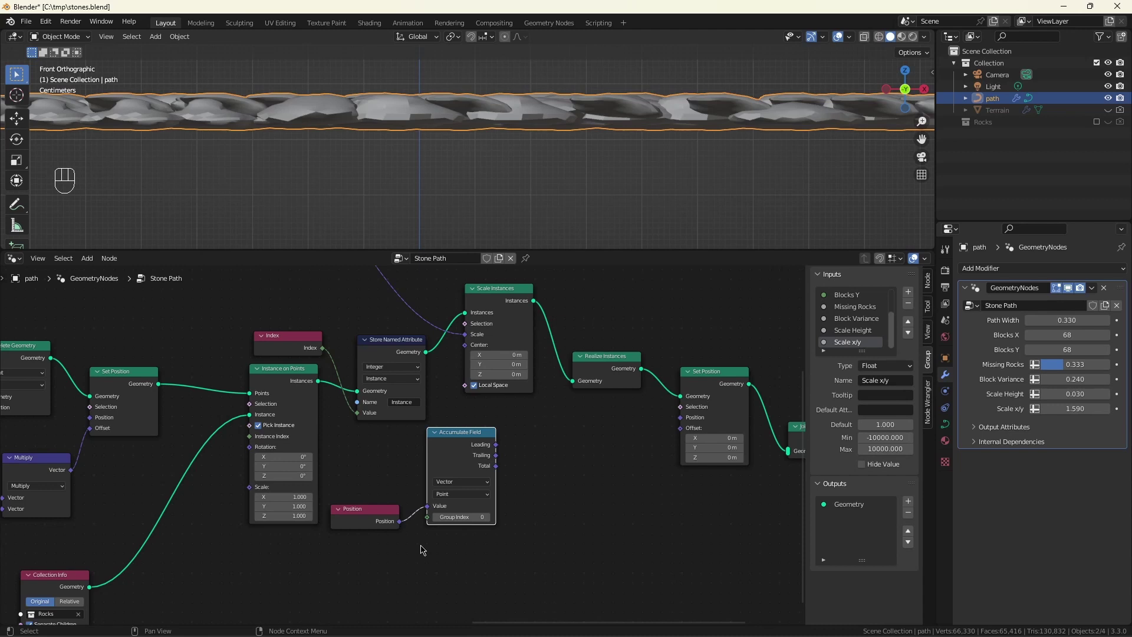
- Duplicate Accumulate Field as an integer counter with value 1, grouped by Instance
left_click_drag(402, 523, 450, 514)
key("c")
scroll("down", 3)
scroll("up", 3)
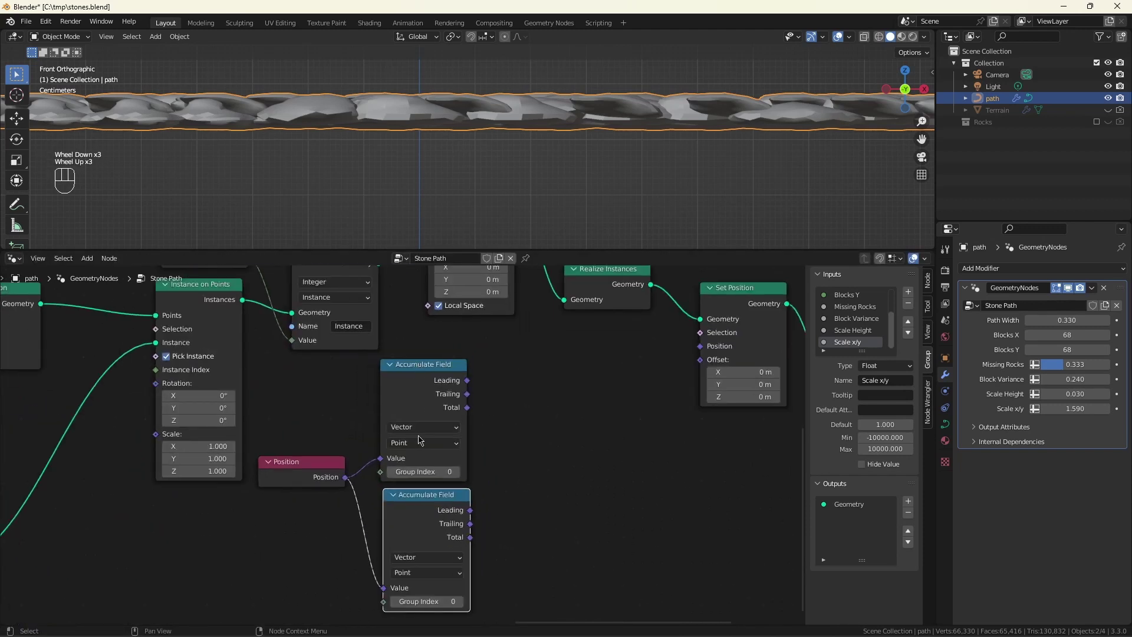
left_click_drag(425, 556, 419, 587)
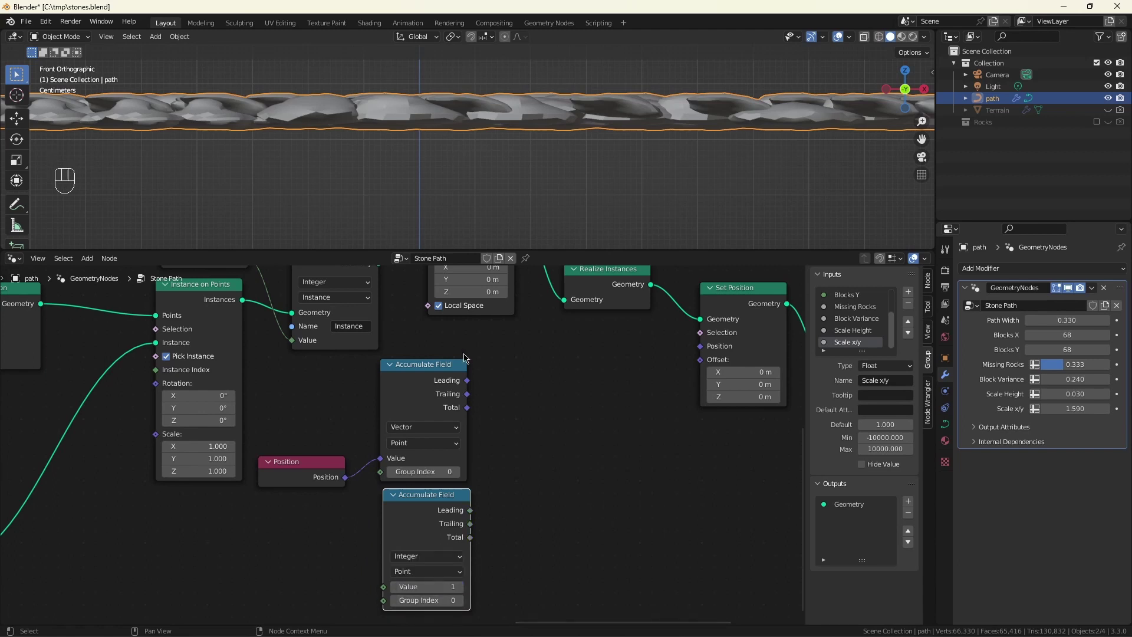
- Average positions with a Vector Math Divide of the position total by the instance count
left_click_drag(475, 386, 518, 399)
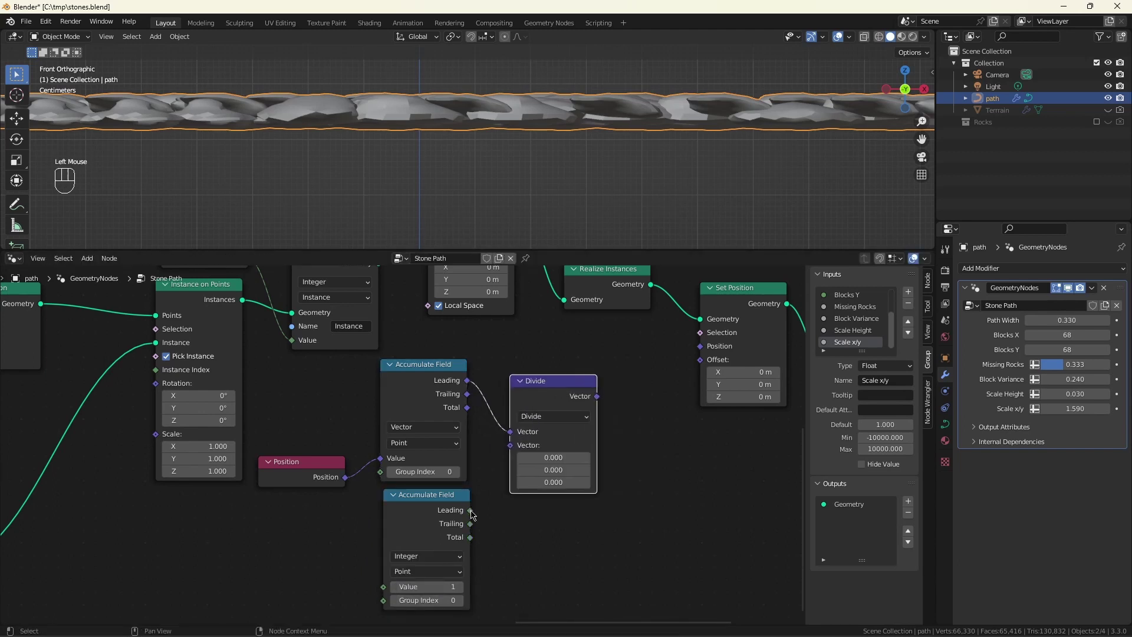
right_click(472, 422)
left_click(504, 438)
left_click_drag(476, 540, 520, 452)
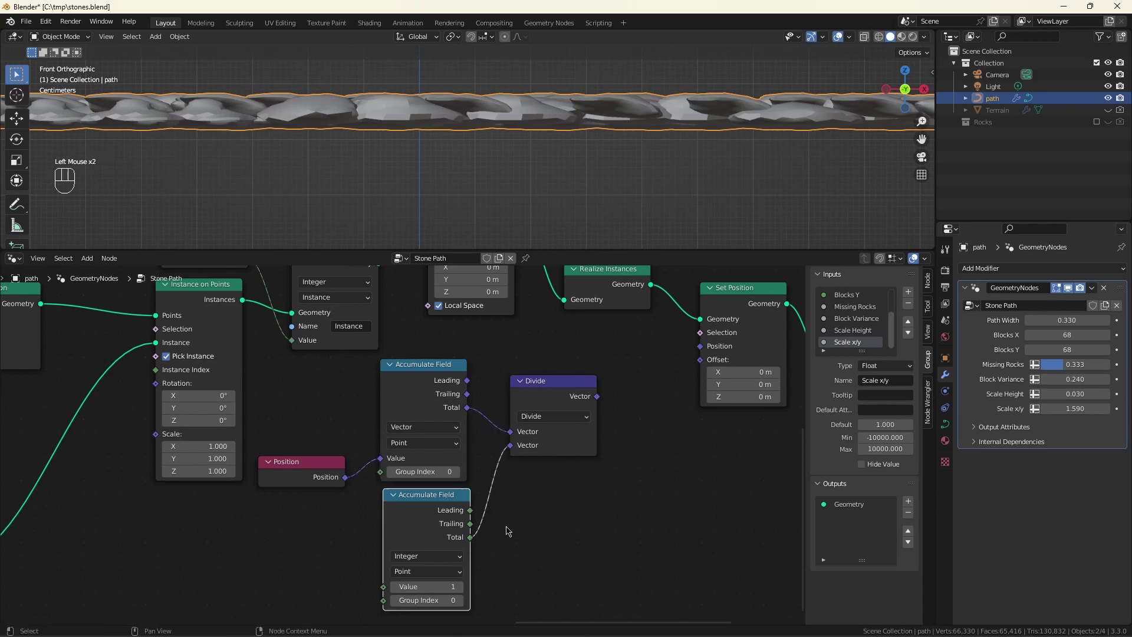
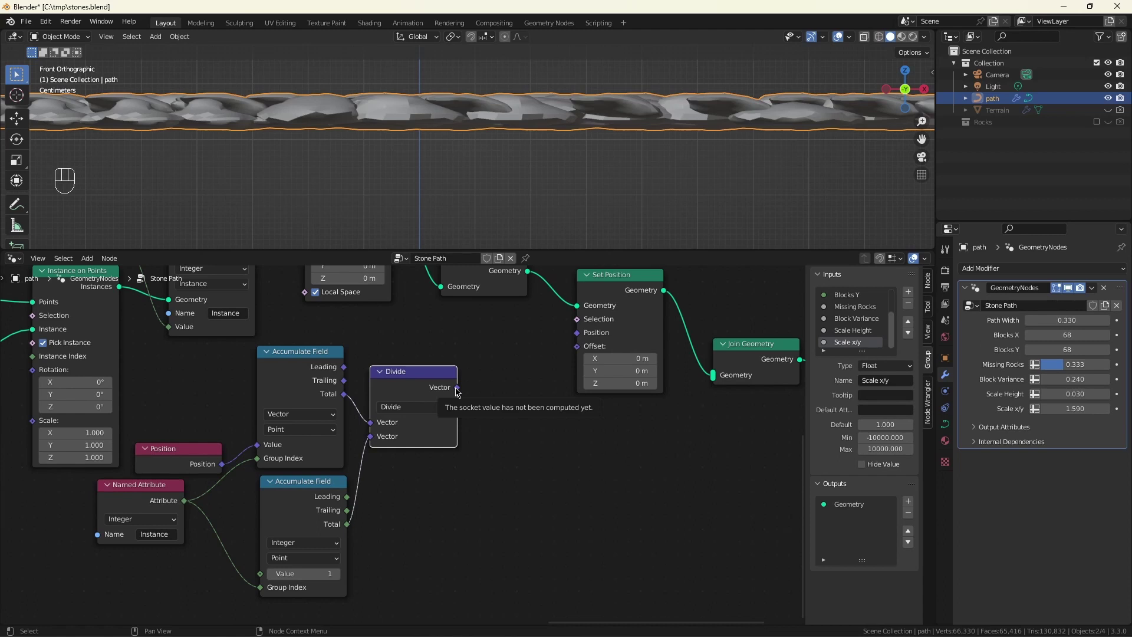
- Multiply the averaged position by (0, 0, -1) and feed it into Set Position's Offset
left_click_drag(461, 392, 516, 402)
left_click(523, 437)
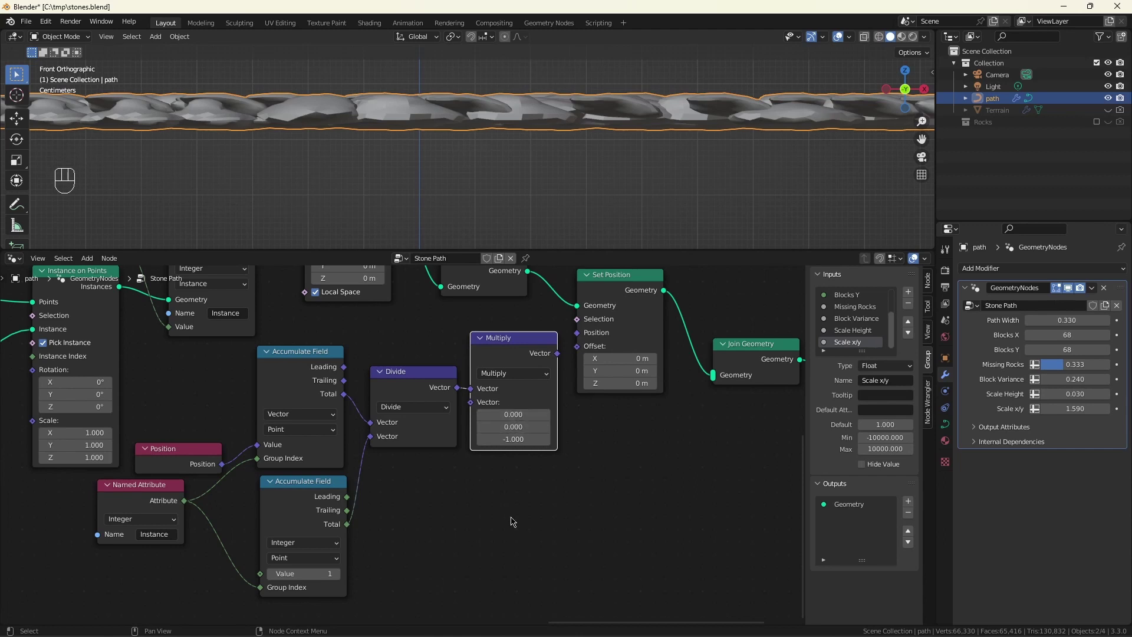
left_click_drag(564, 360, 582, 354)
scroll("down", 3)
scroll("up", 3)
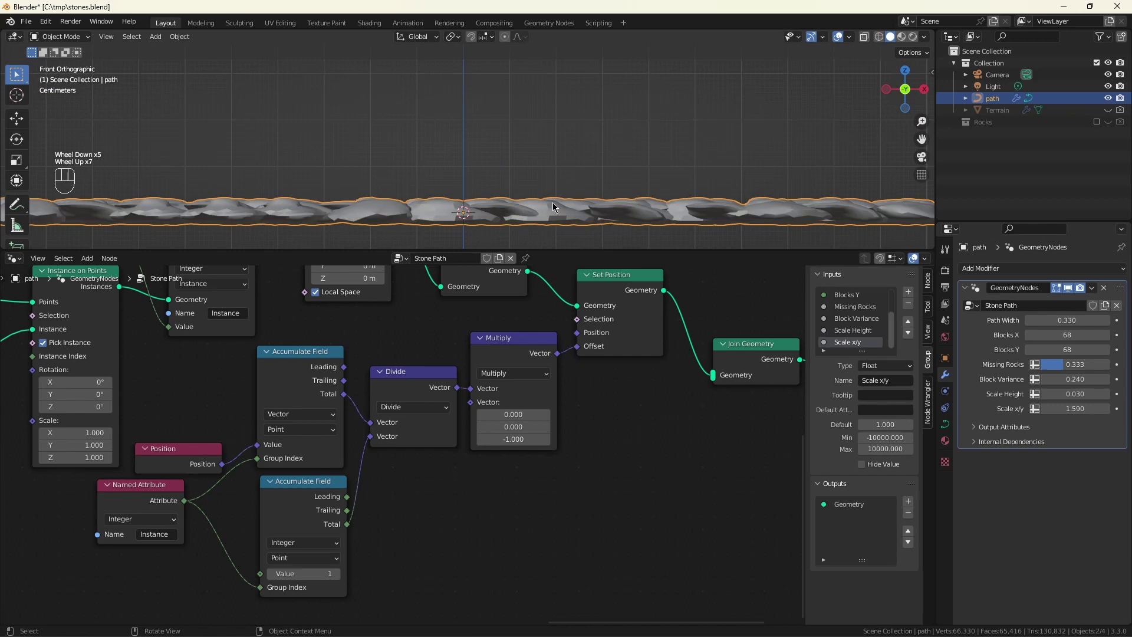
scroll("down", 3)
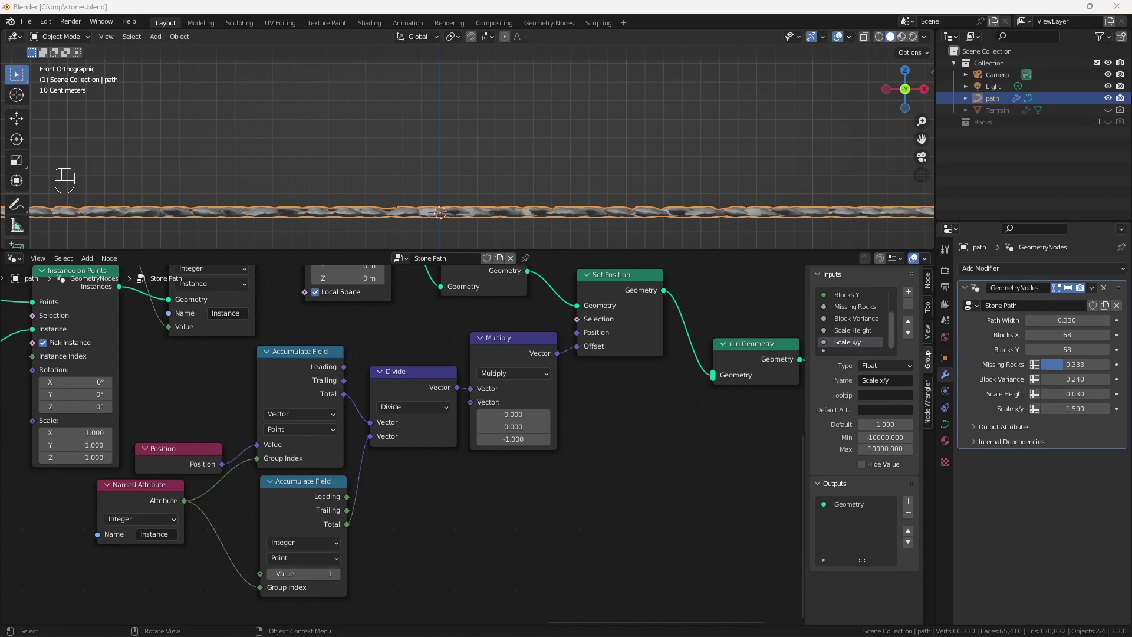
- Add a Raycast node and bring the Terrain object info node into the tree
scroll("down", 3)
left_click(217, 496)
scroll("down", 3)
scroll("up", 3)
left_click(241, 493)
key("shift+a")
scroll("down", 3)
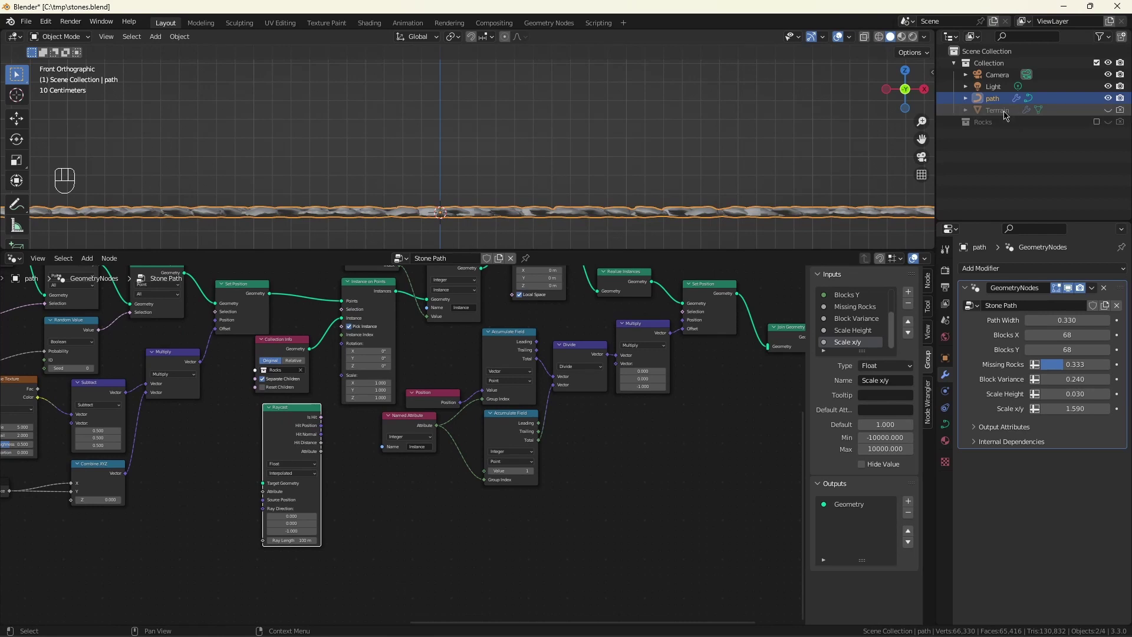
left_click_drag(1009, 115, 1078, 180)
key("Left")
left_click(1003, 102)
scroll("up", 3)
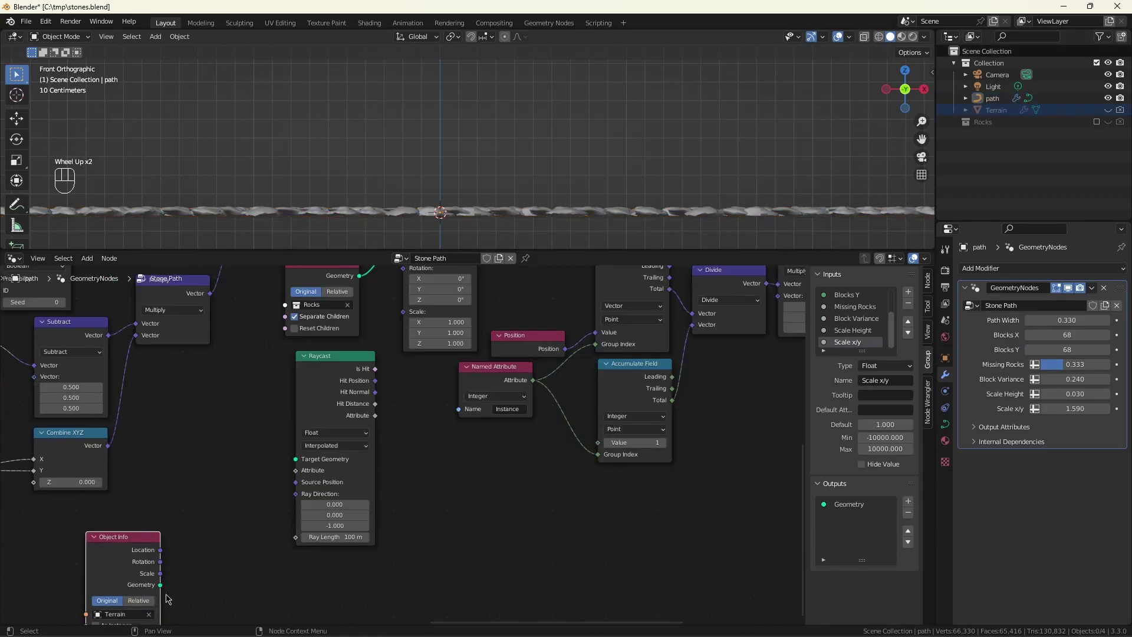
- Target the Raycast at Terrain geometry with Ray Direction Z set to -1
left_click_drag(166, 587, 556, 521)
left_click(141, 537)
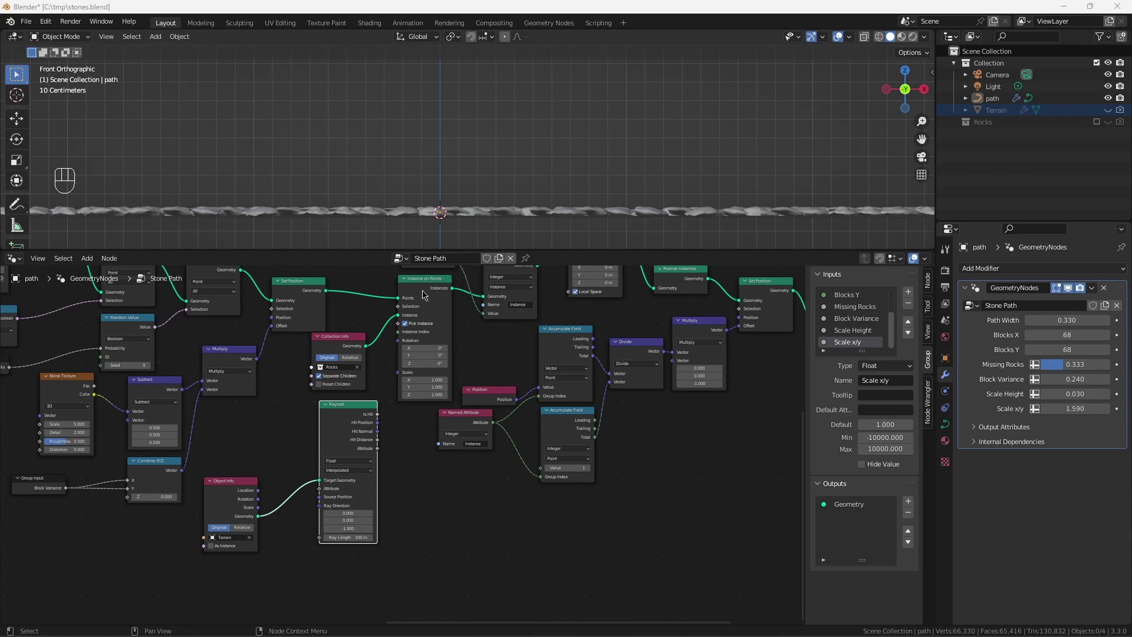
left_click(355, 411)
left_click_drag(365, 418, 408, 344)
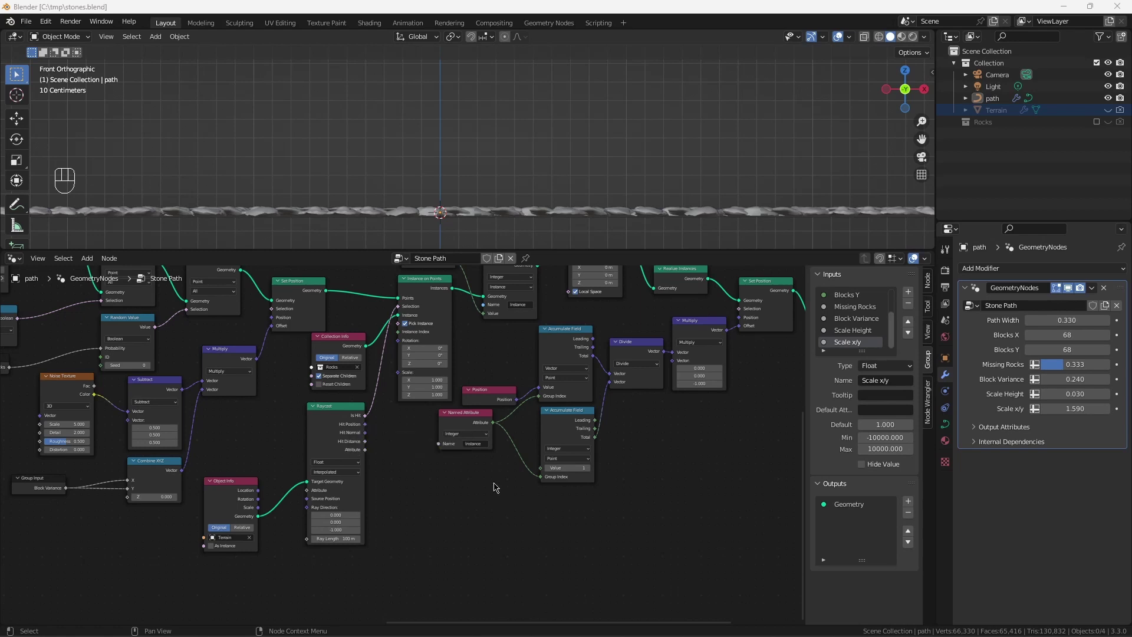
- Duplicate Store Named Attribute as a vector 'Hit Position' storing the Raycast Hit Position on instances
left_click(383, 357)
left_click(420, 400)
left_click(360, 401)
scroll("up", 3)
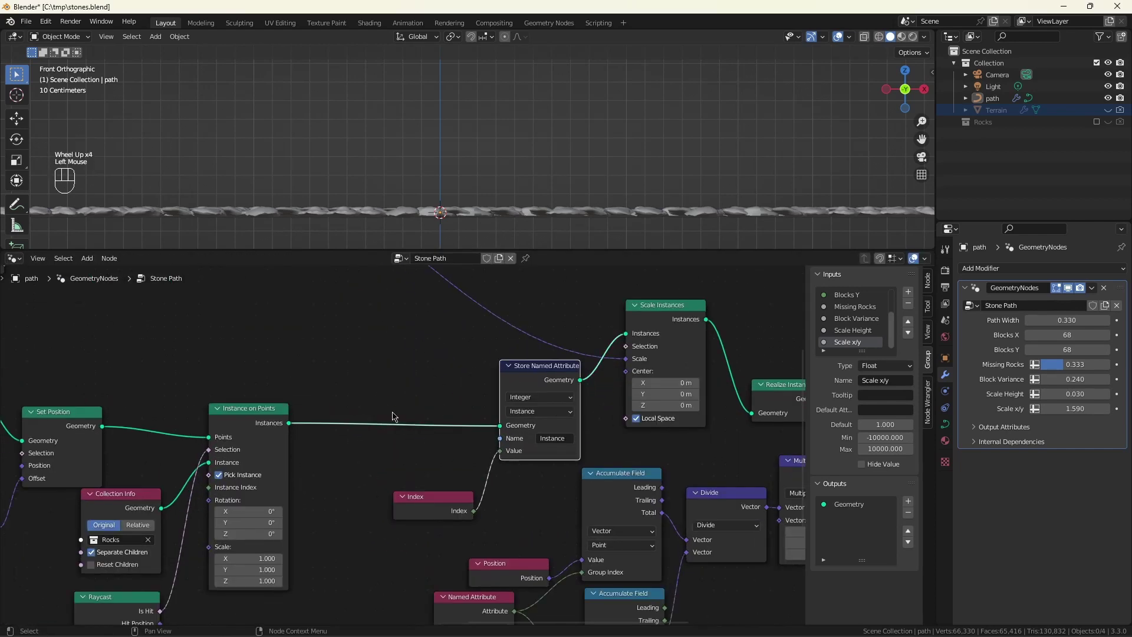
left_click(398, 414)
key("shift+d")
left_click_drag(417, 417, 439, 425)
left_click_drag(439, 452, 350, 469)
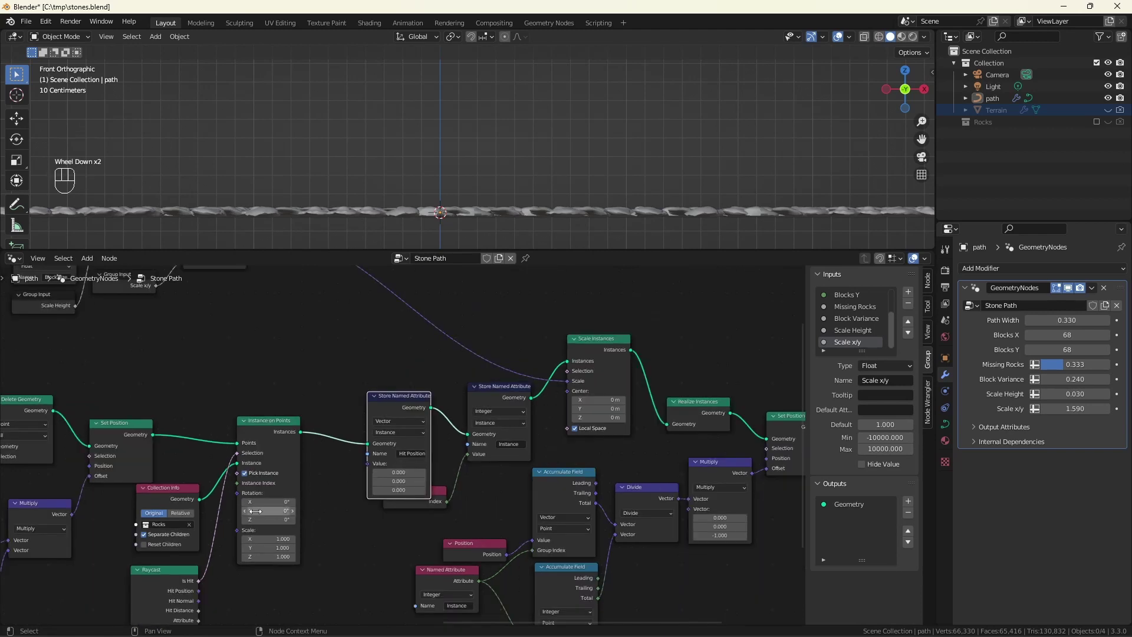
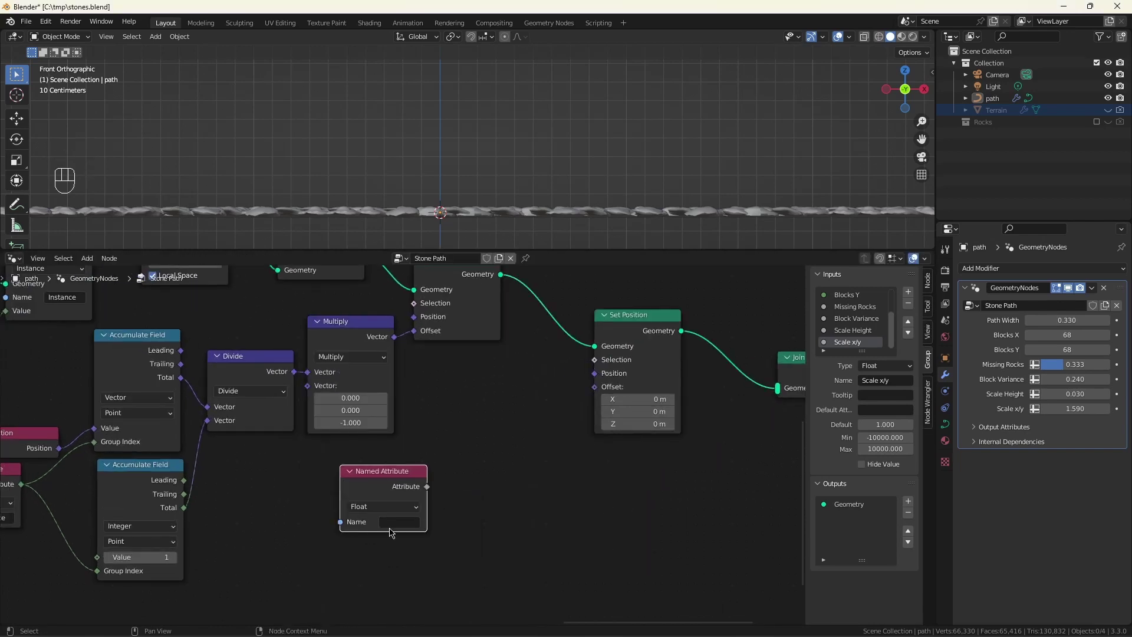
- Read the vector 'Hit Position' attribute and multiply it by (0, 0, 1) into Set Position's Offset
left_click_drag(388, 524, 479, 510)
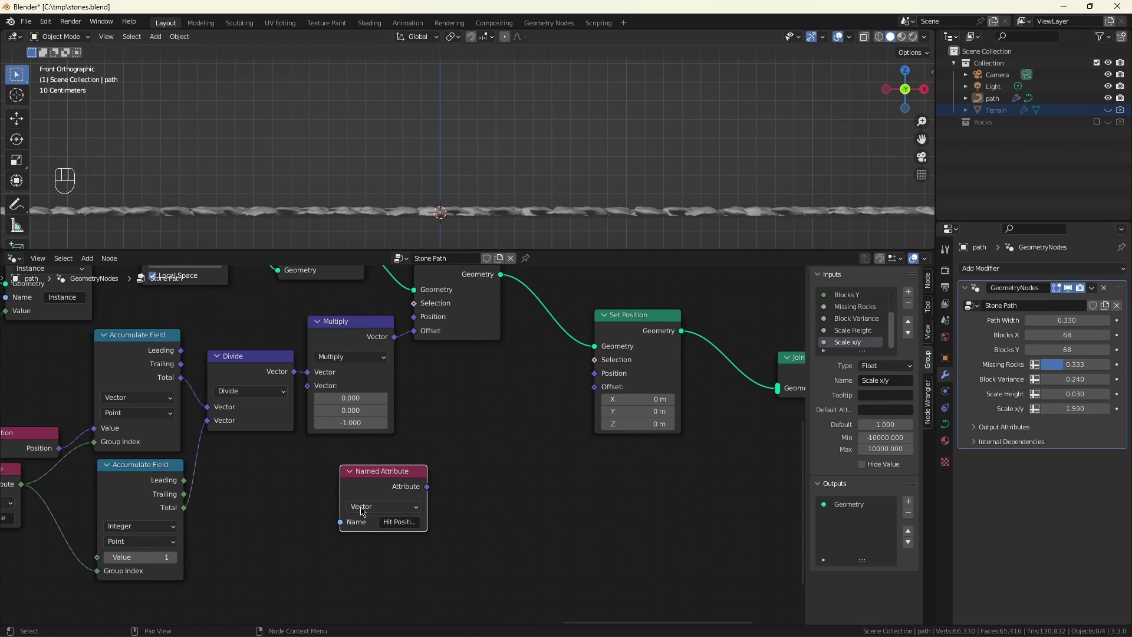
left_click(391, 477)
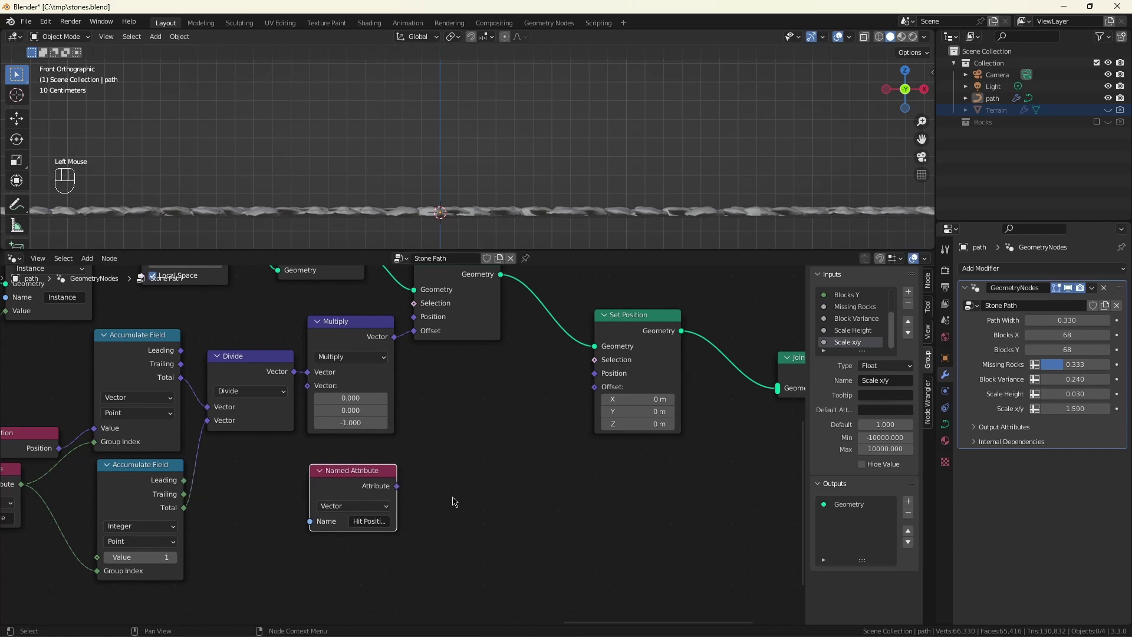
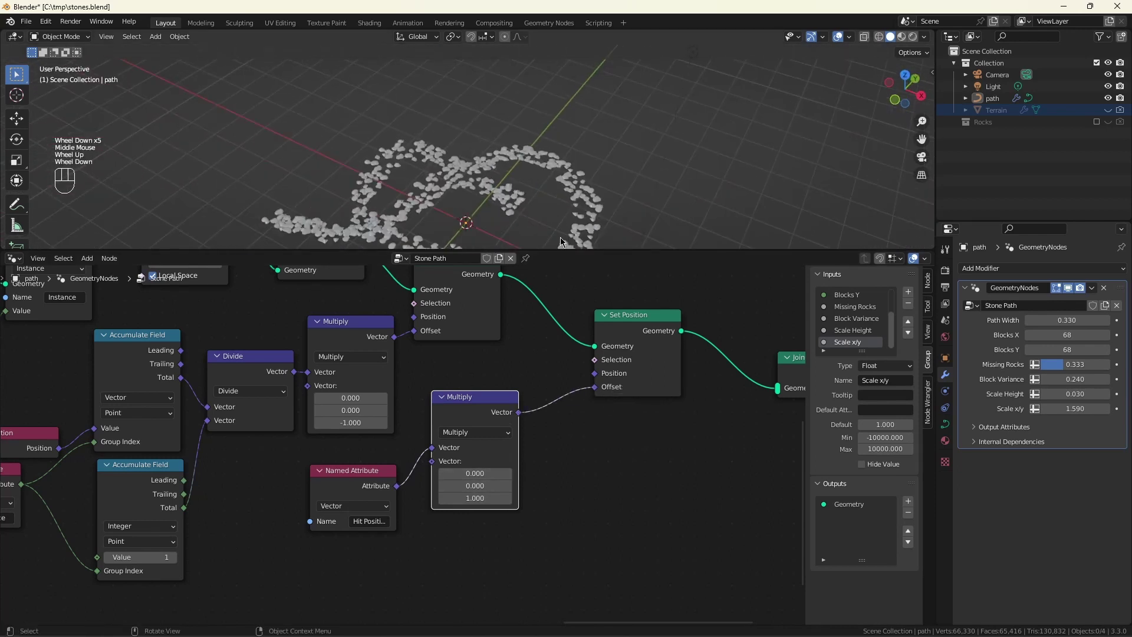
scroll("down", 3)
scroll("down", 3)
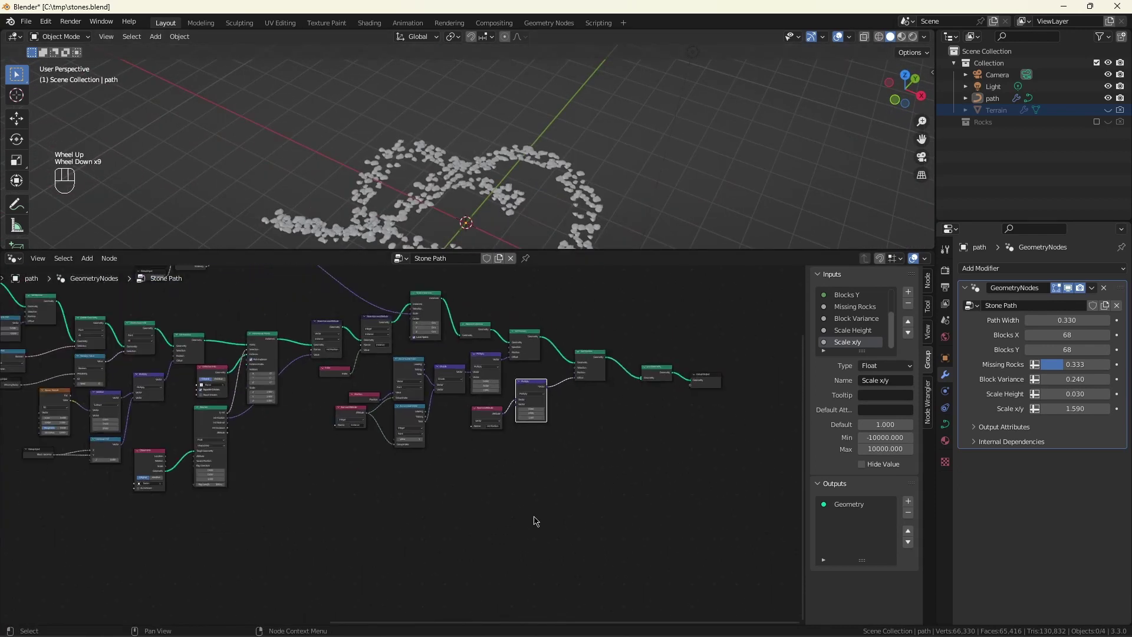
- Link the Terrain geometry into Join Geometry so rocks and terrain output together
left_click(169, 473)
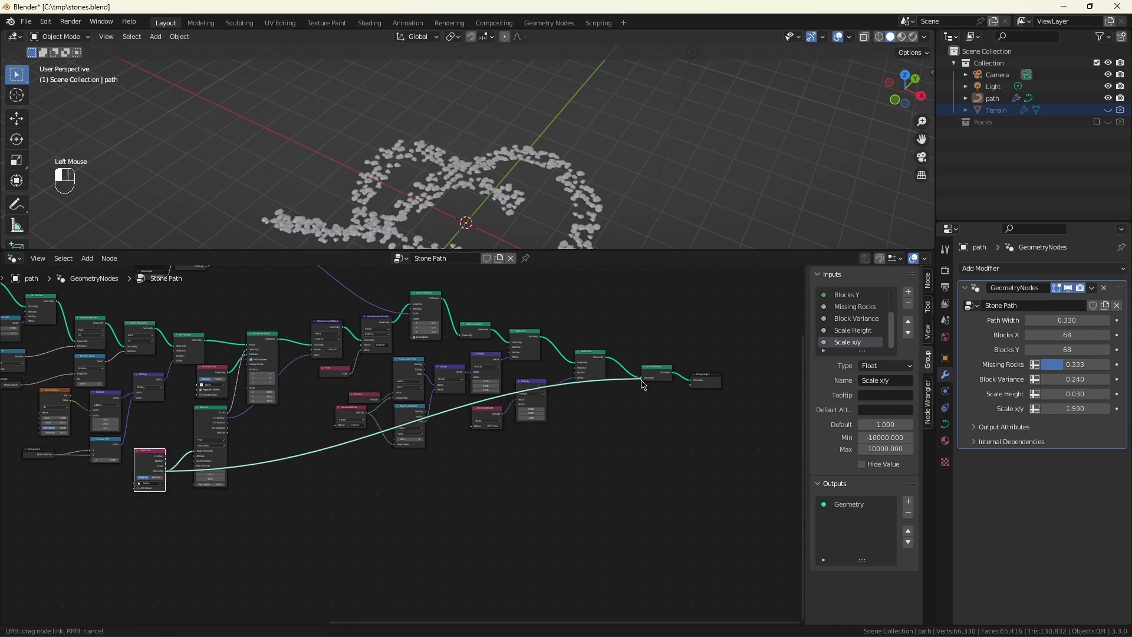
scroll("up", 3)
scroll("down", 3)
left_click_drag(498, 171, 416, 168)
scroll("down", 3)
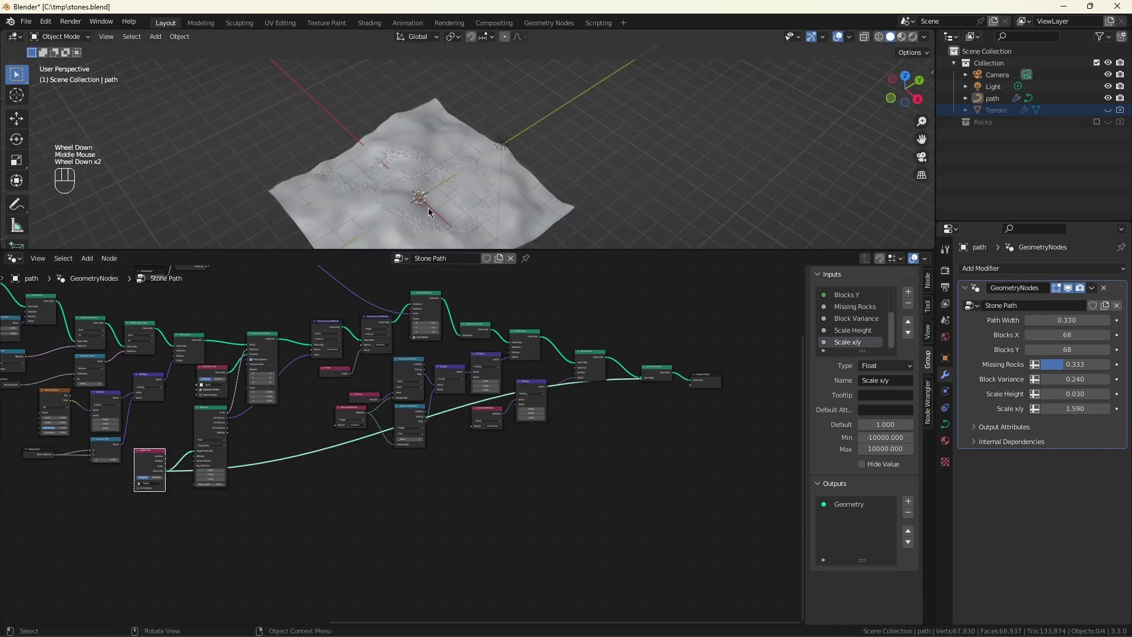
- Zoom the viewport onto the rock slabs following the rolling terrain
scroll("up", 3)
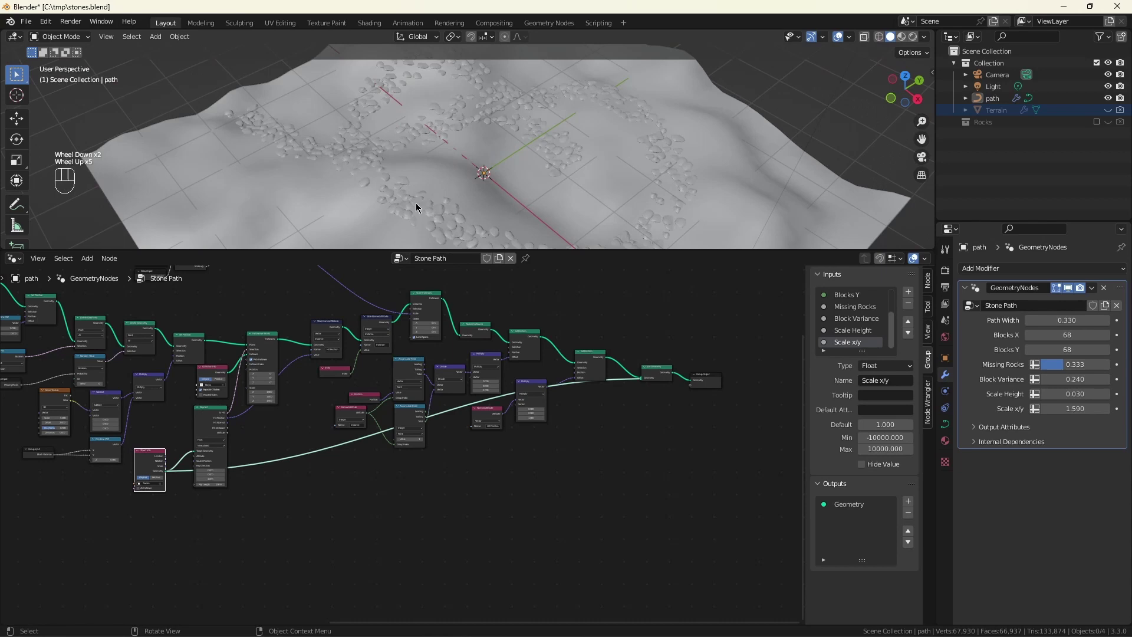
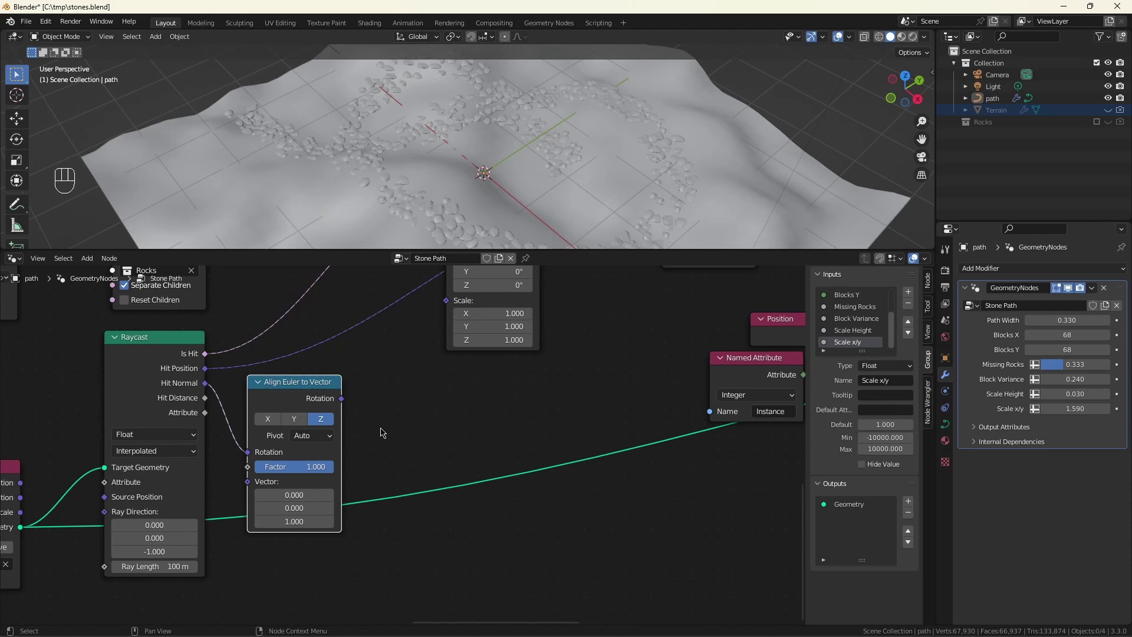
- Pan the node editor to bring the instancing nodes into view
scroll("down", 3)
middle_click(419, 418)
left_click_drag(315, 447, 401, 328)
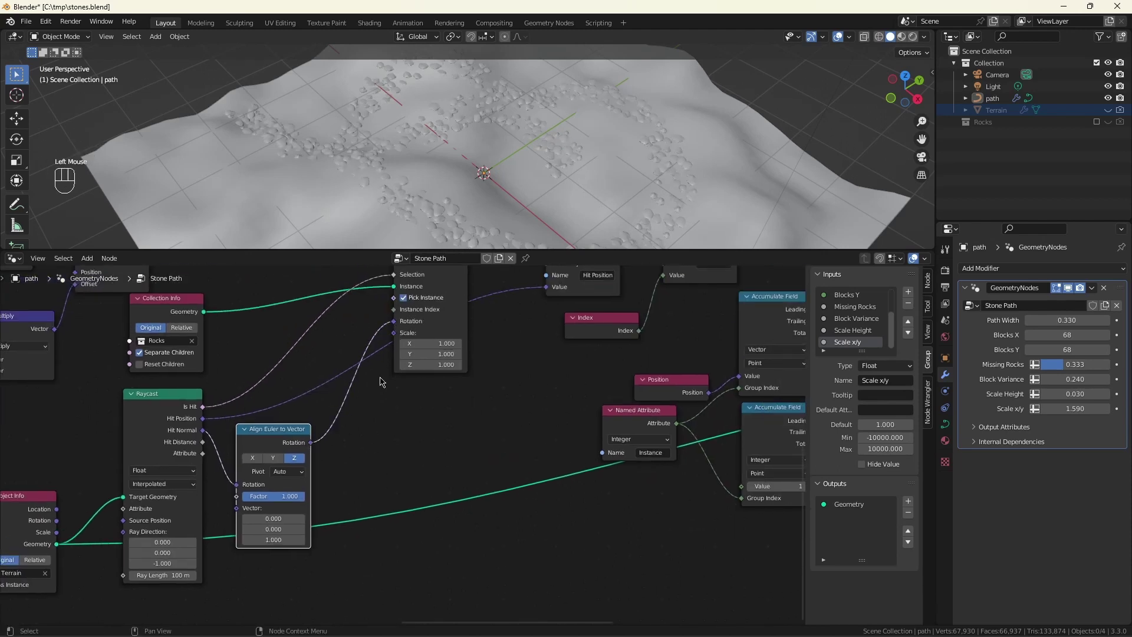